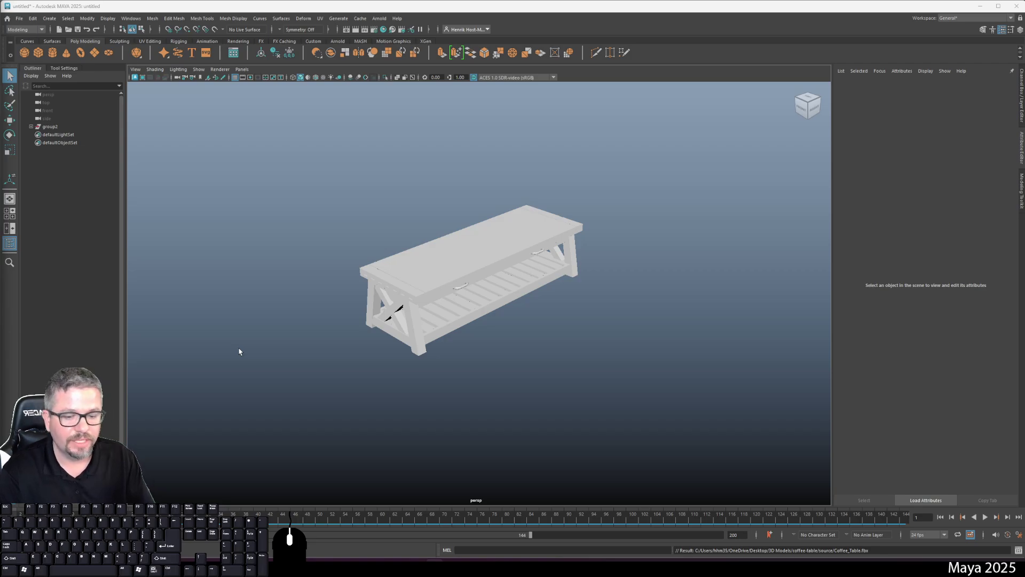
Step: Select the coffee table and change its material type to Blinn
left_click(539, 316)
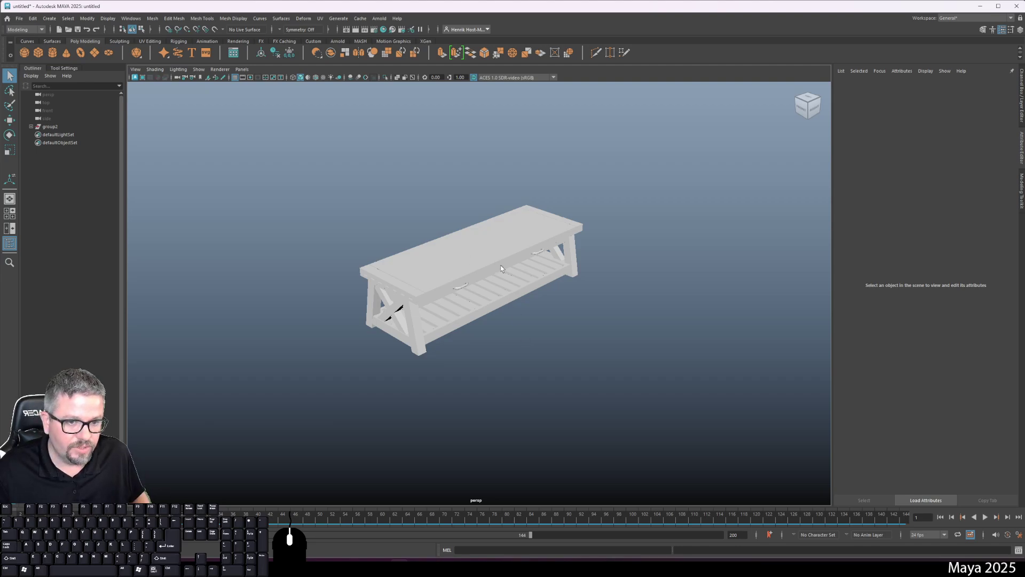
left_click(501, 249)
left_click(941, 89)
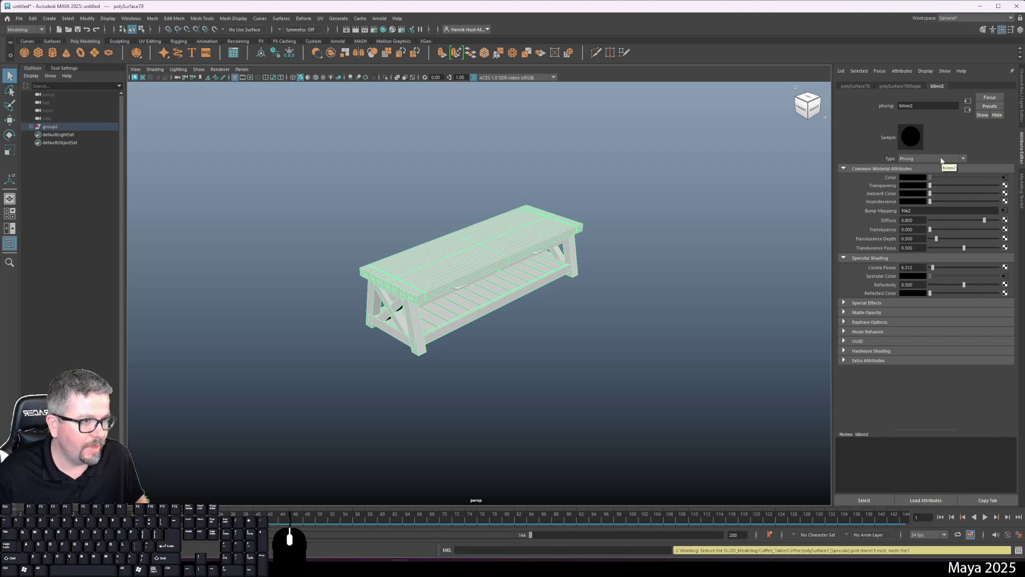
left_click(924, 161)
left_click(924, 195)
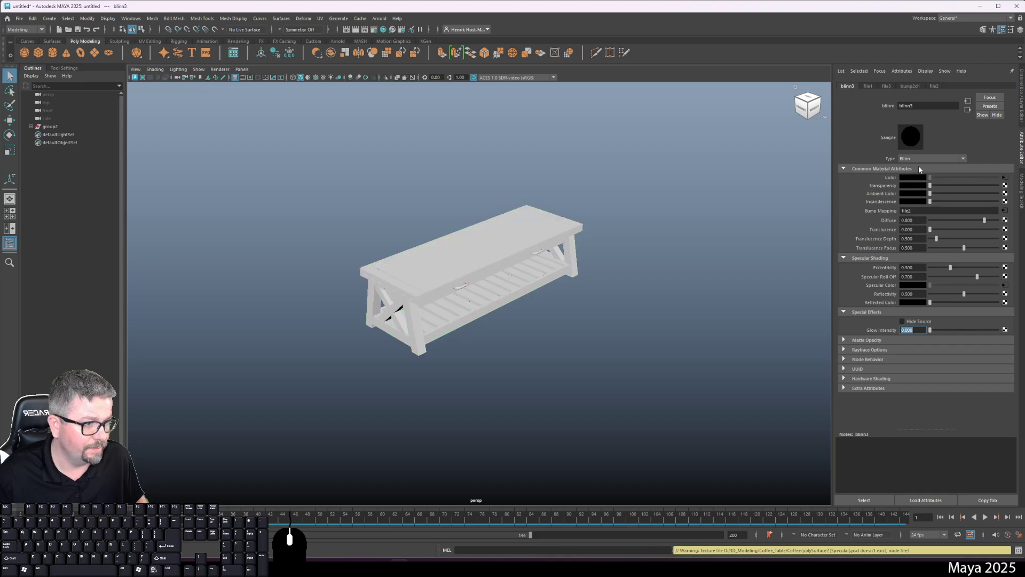
left_click(853, 145)
left_click(766, 173)
left_click(590, 237)
left_click(533, 242)
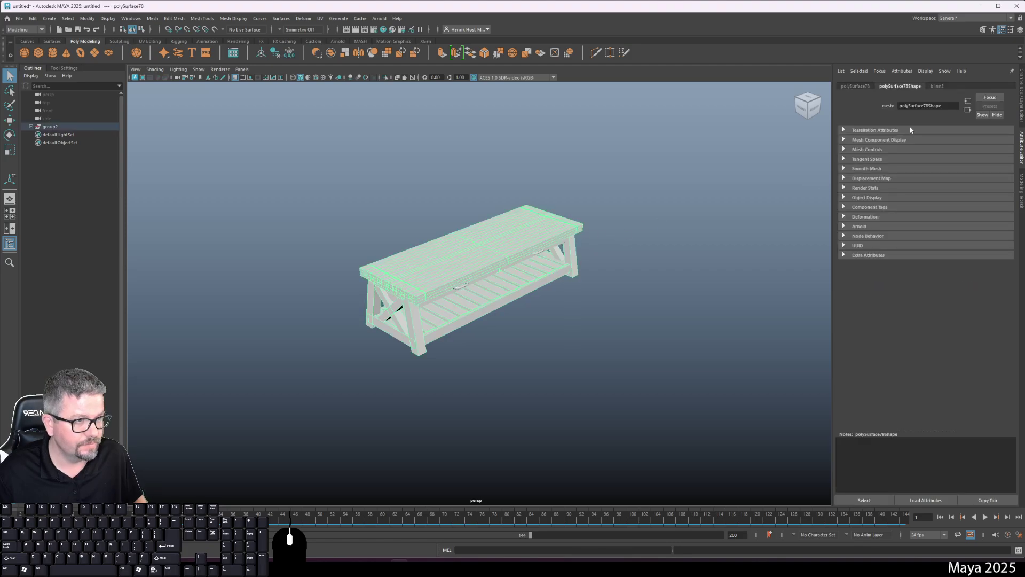
Step: Rename the table's material to Coffee_Table_Blinn_Material and deselect the table
left_click(951, 86)
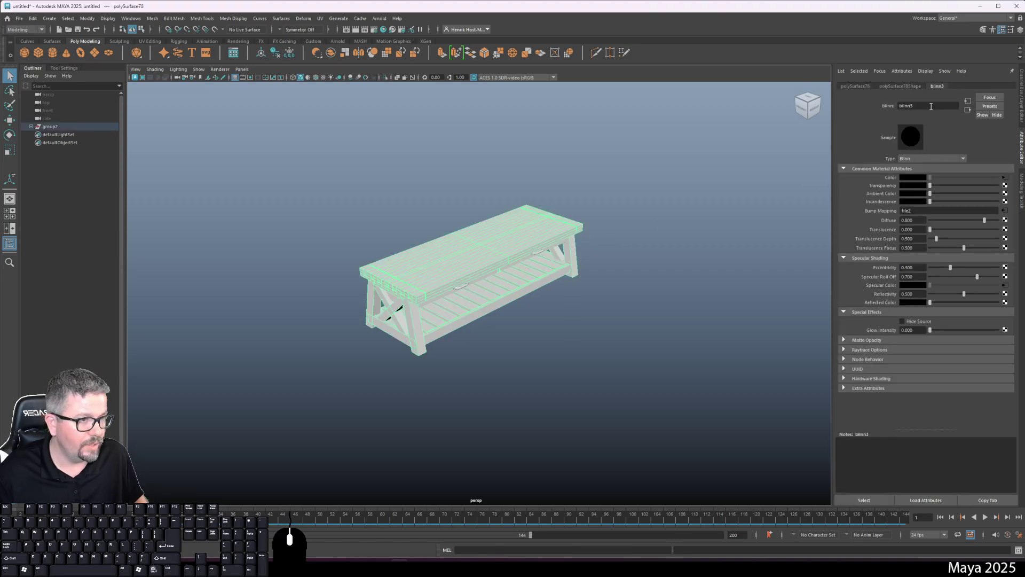
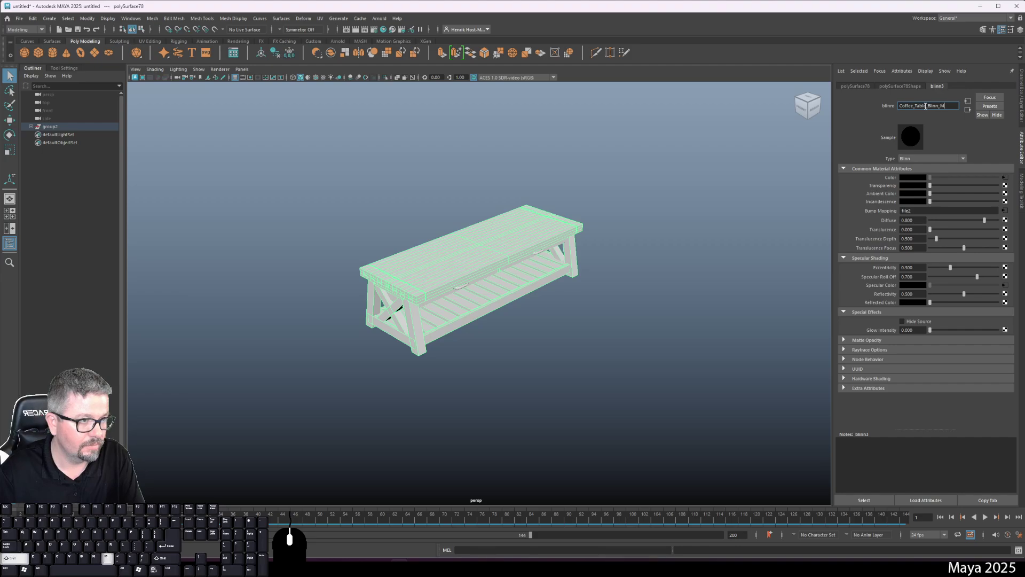
key("Return")
left_click(553, 355)
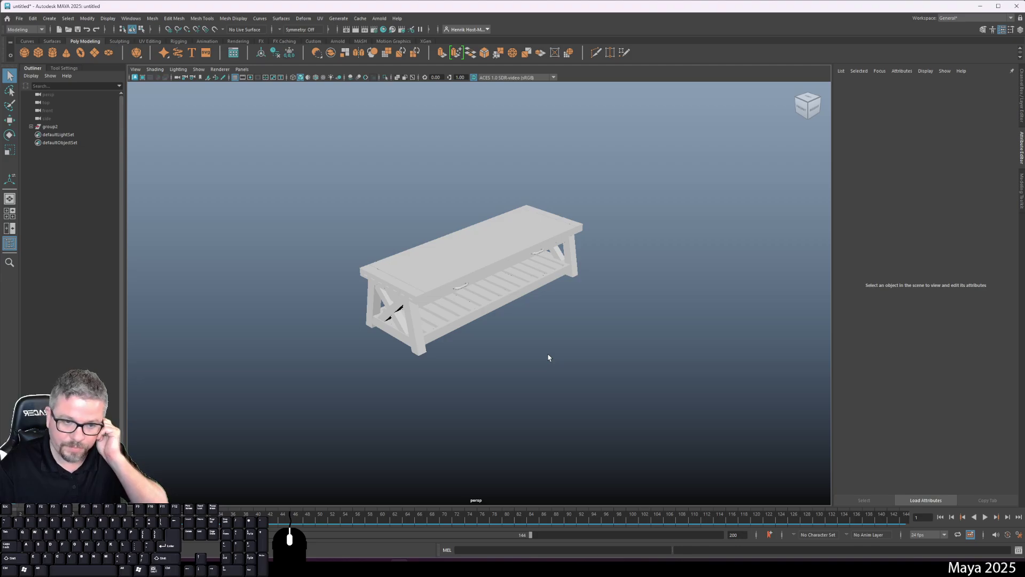
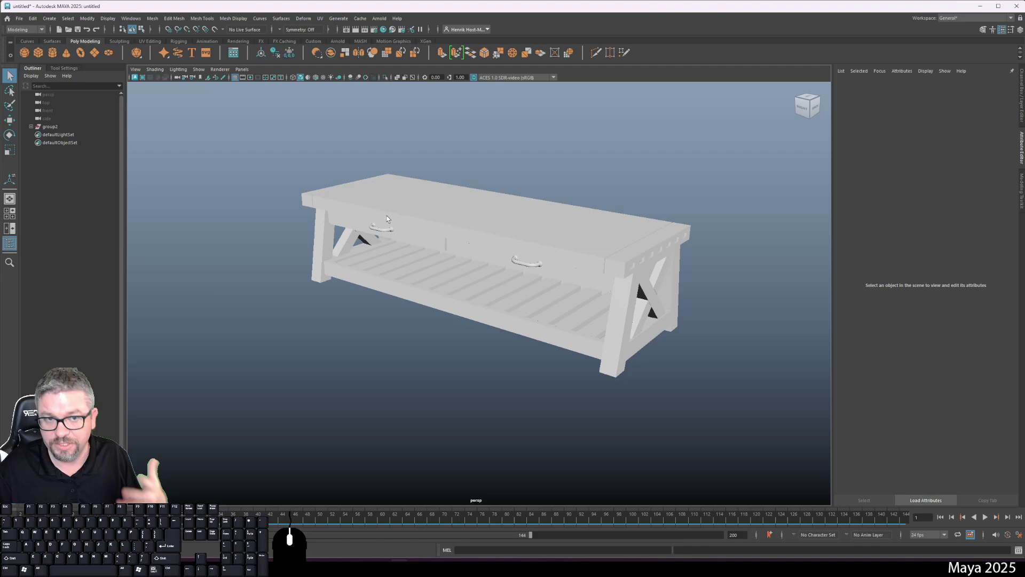
left_click(389, 218)
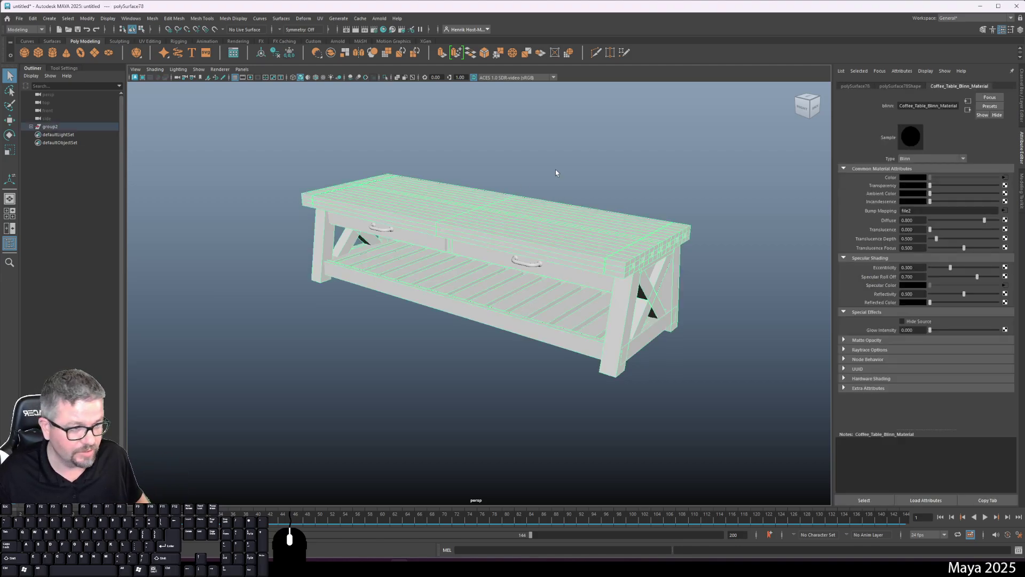
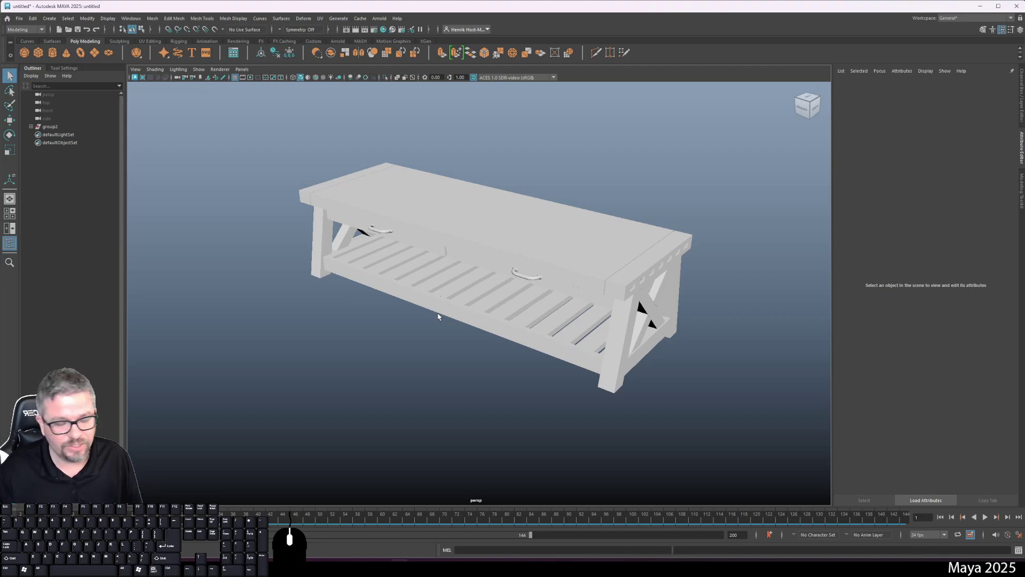
Step: Select the coffee table so its Coffee_Table_Blinn_Material shows in the Attribute Editor
left_click(554, 211)
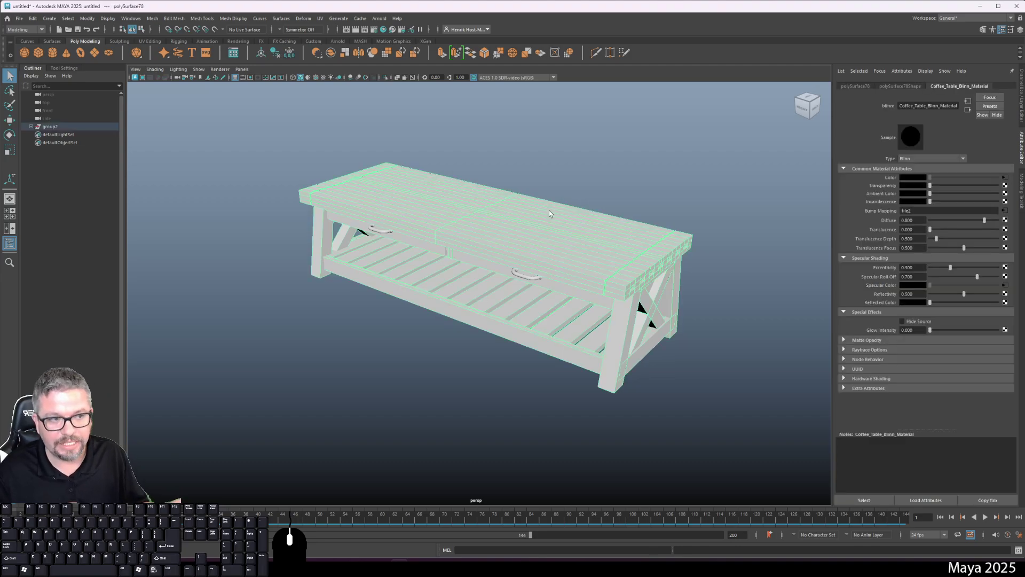
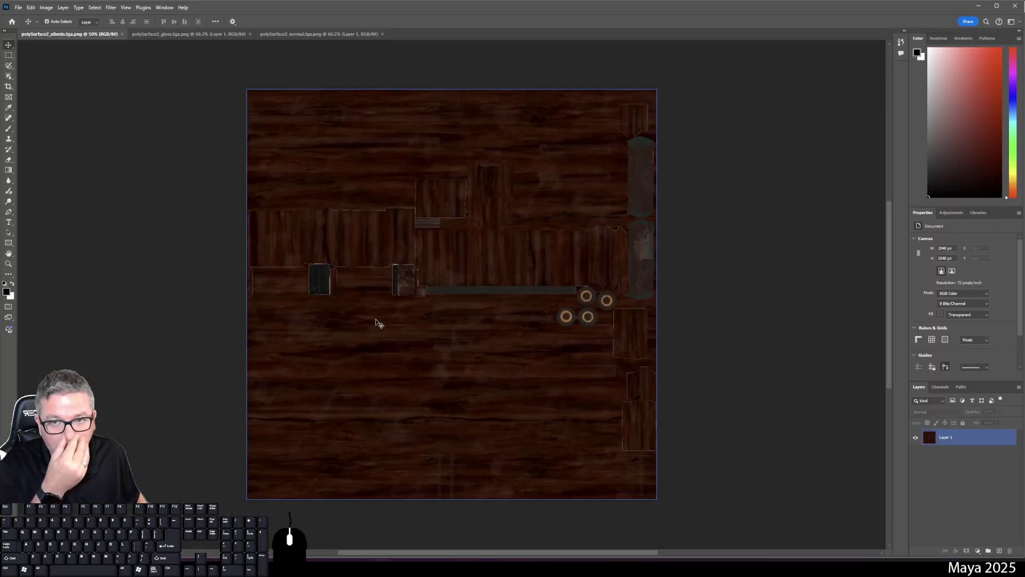
Step: Switch between the table's albedo and gloss texture documents to compare them
left_click(161, 35)
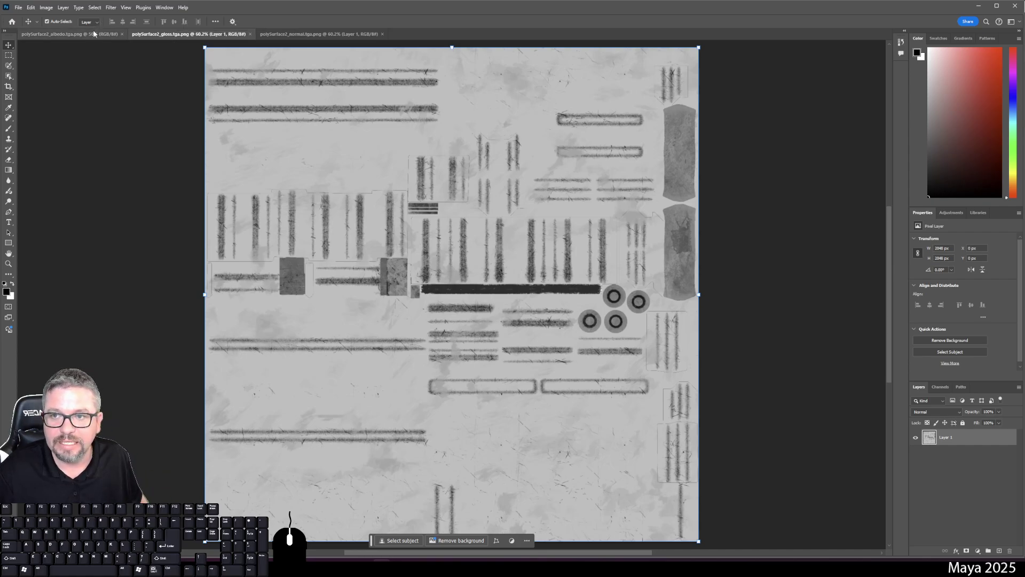
left_click(96, 38)
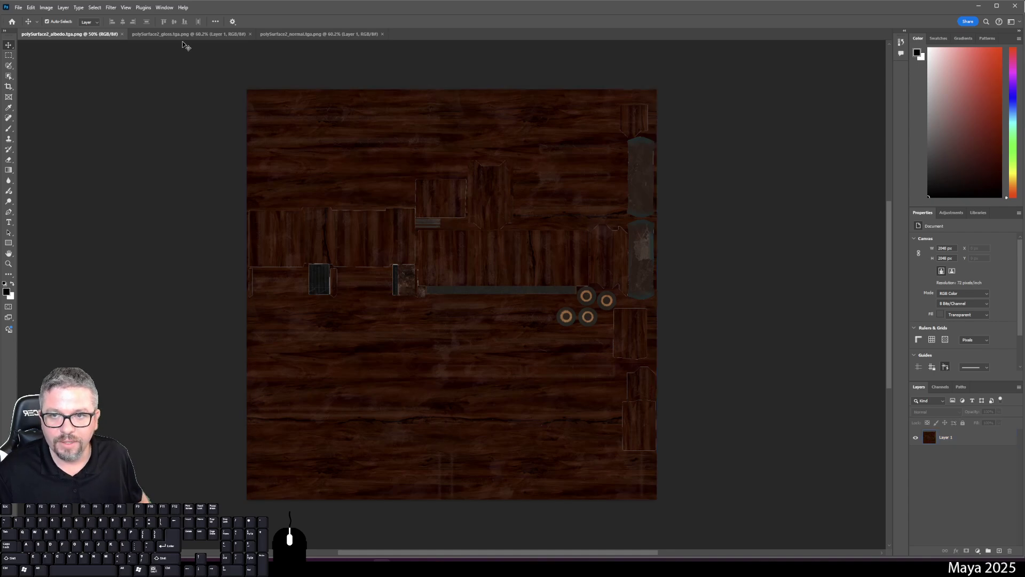
left_click(192, 38)
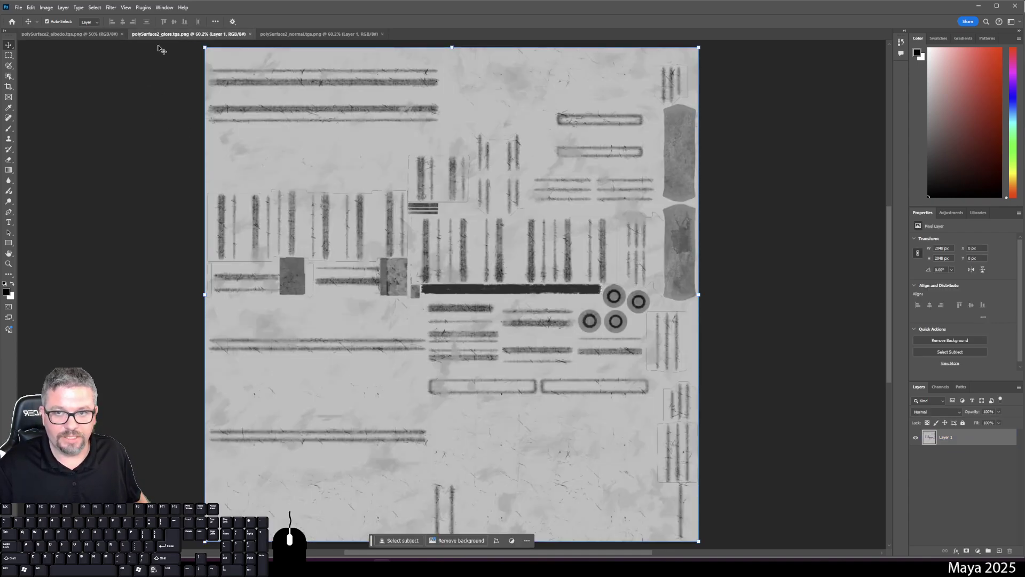
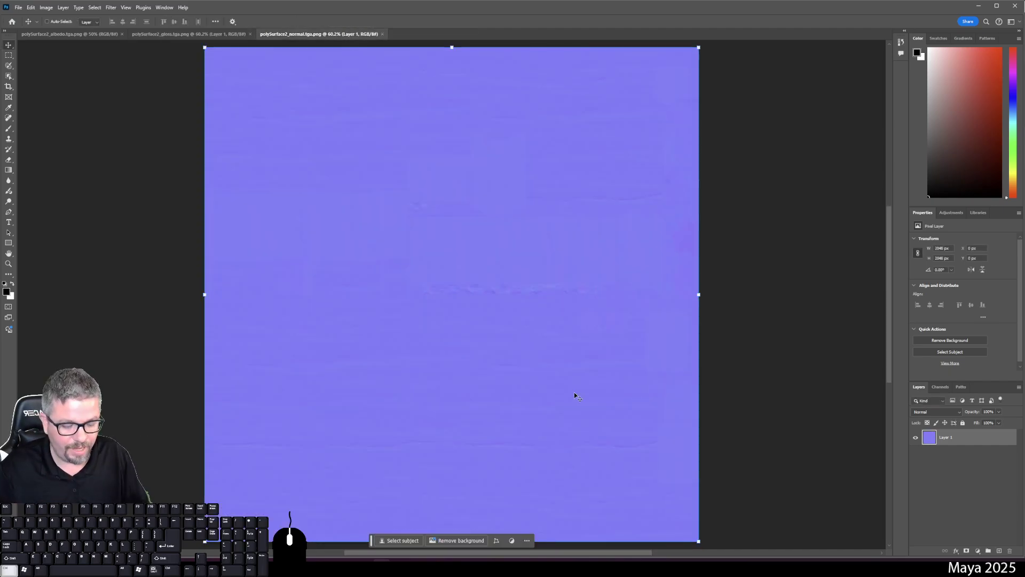
Step: Magnify the normal map to inspect its detail, then fit it back in view
key("ctrl+=")
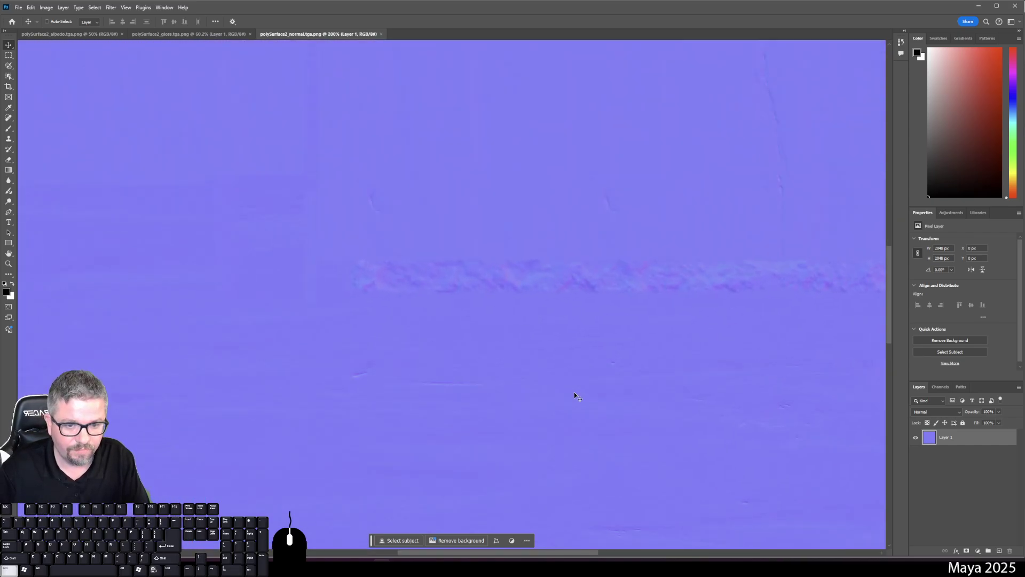
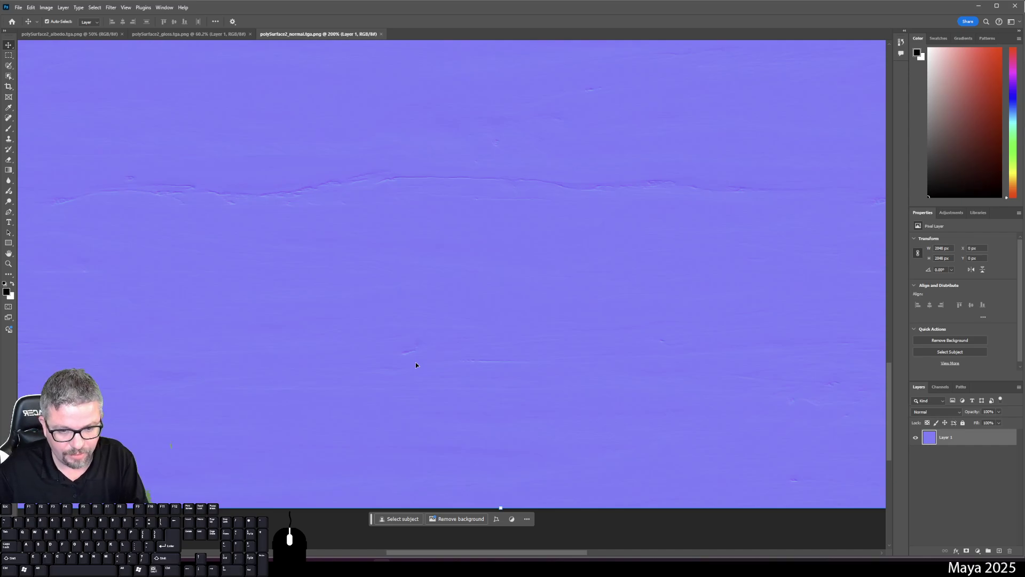
key("ctrl+0")
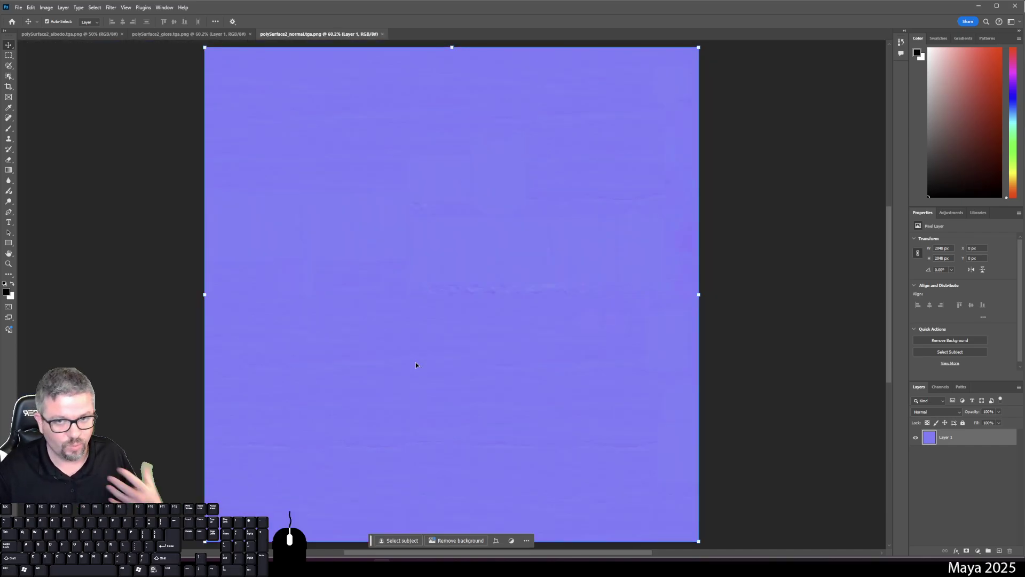
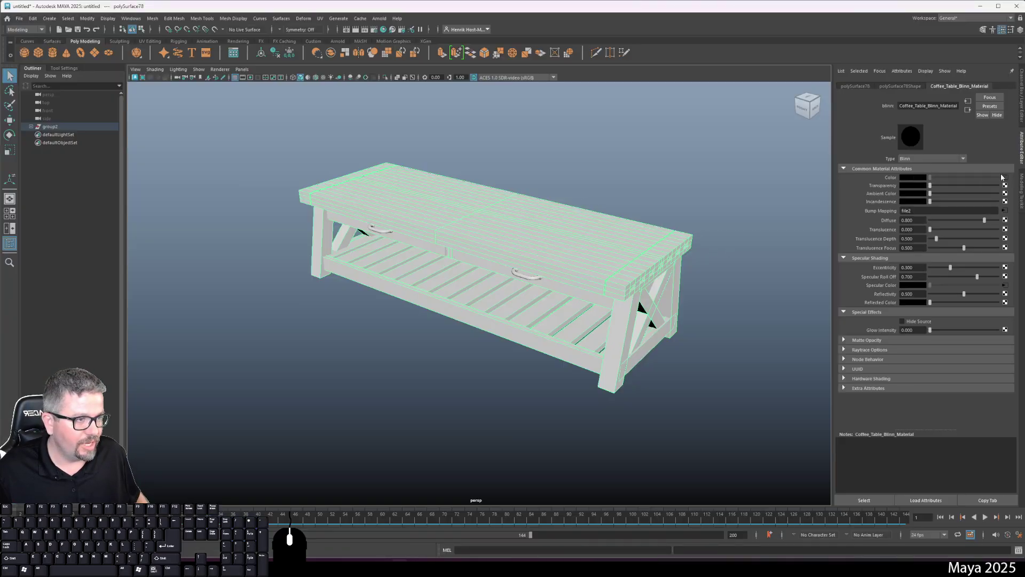
Step: Connect polySurface2_albedo.tga.png from coffee-table/textures to the Blinn colour as a file texture
left_click(1008, 180)
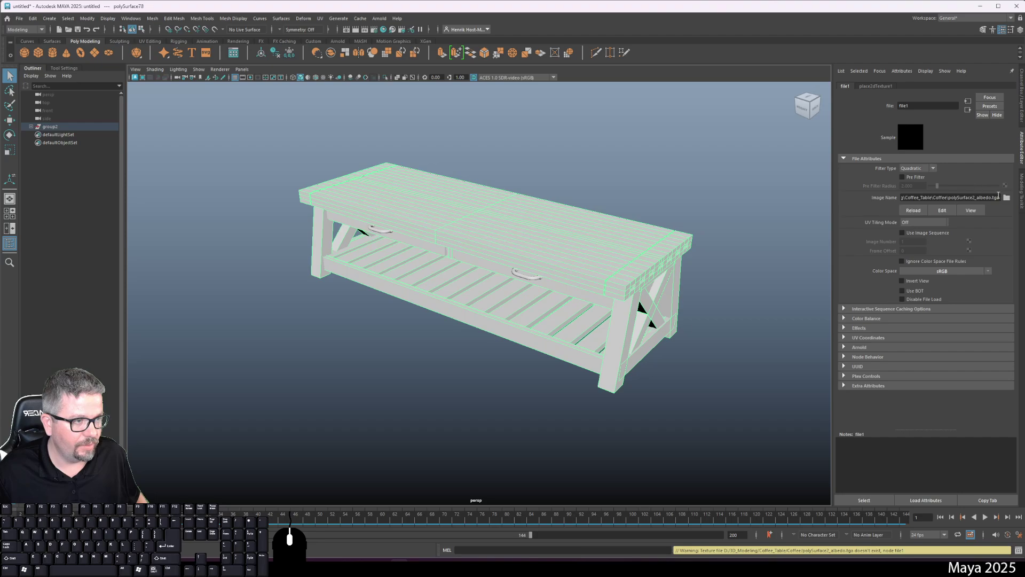
left_click(1010, 201)
left_click(390, 162)
double_click(460, 155)
double_click(460, 155)
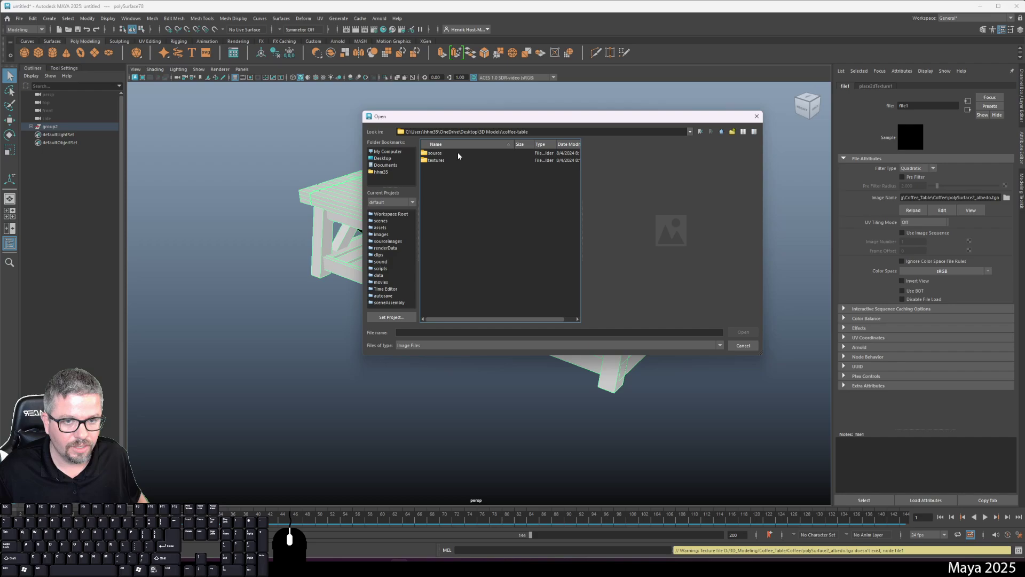
double_click(466, 160)
left_click(470, 156)
left_click(740, 331)
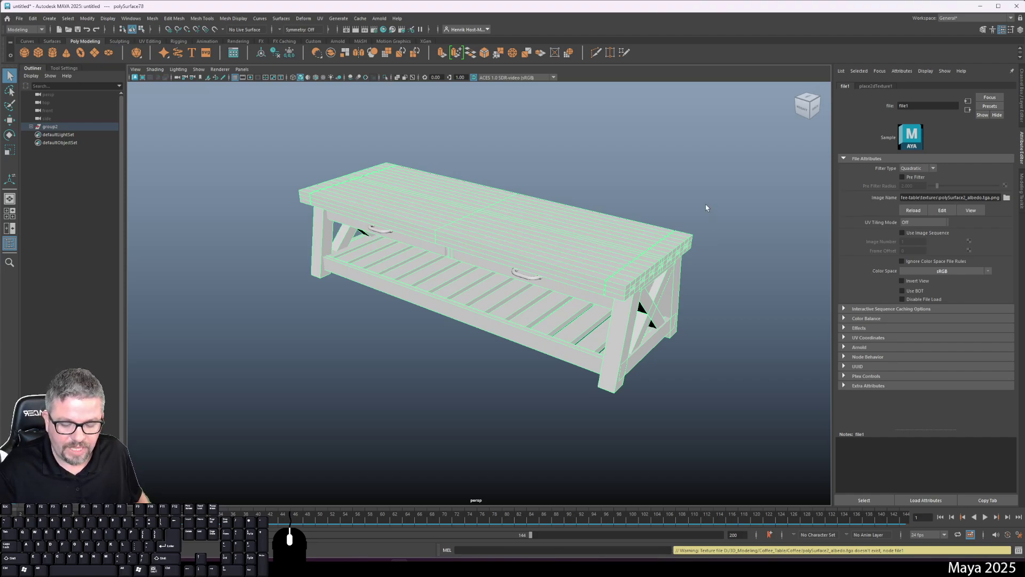
left_click(706, 202)
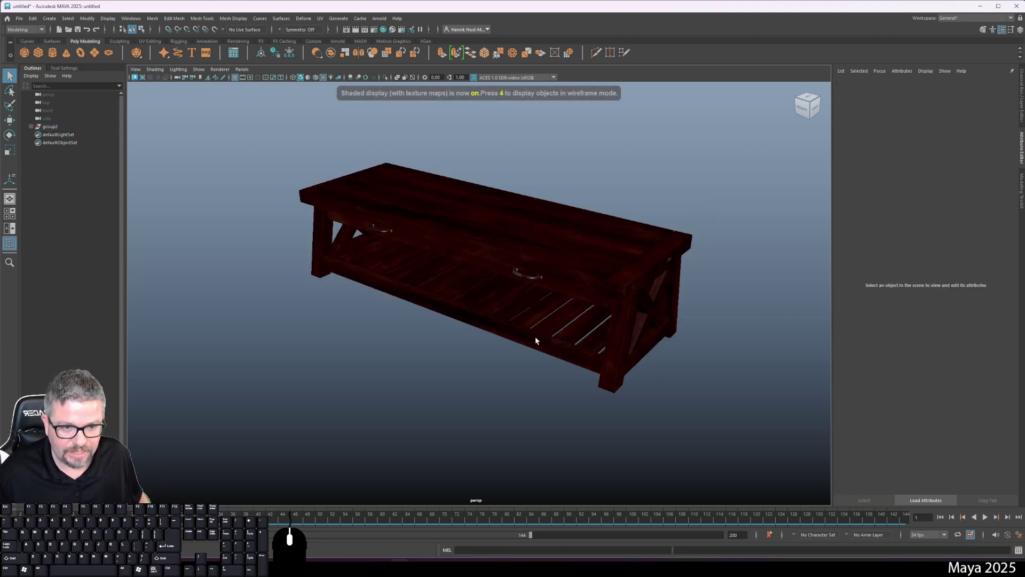
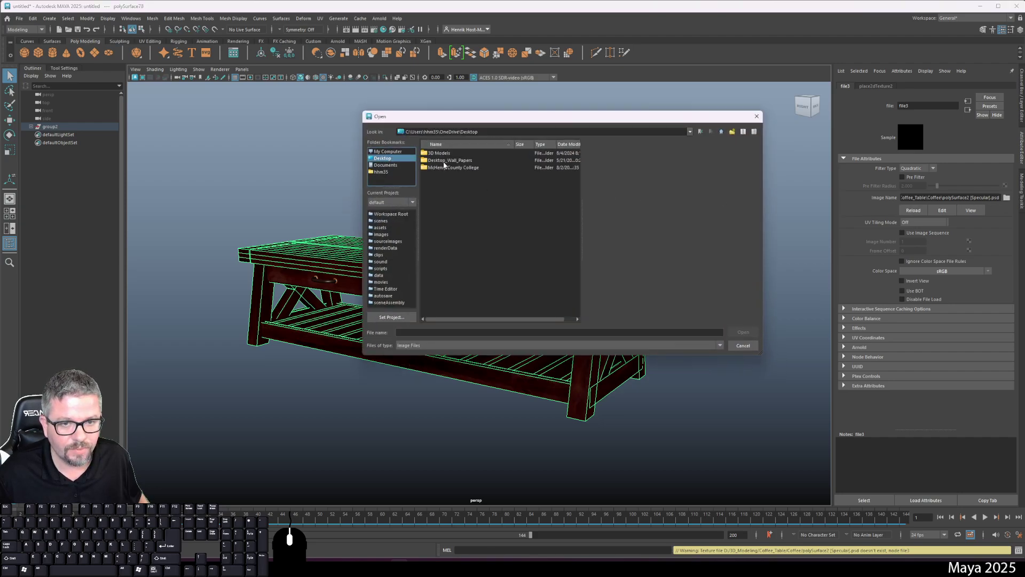
Step: Load the gloss PNG from coffee-table/textures into the second file texture
double_click(455, 154)
double_click(457, 156)
double_click(459, 160)
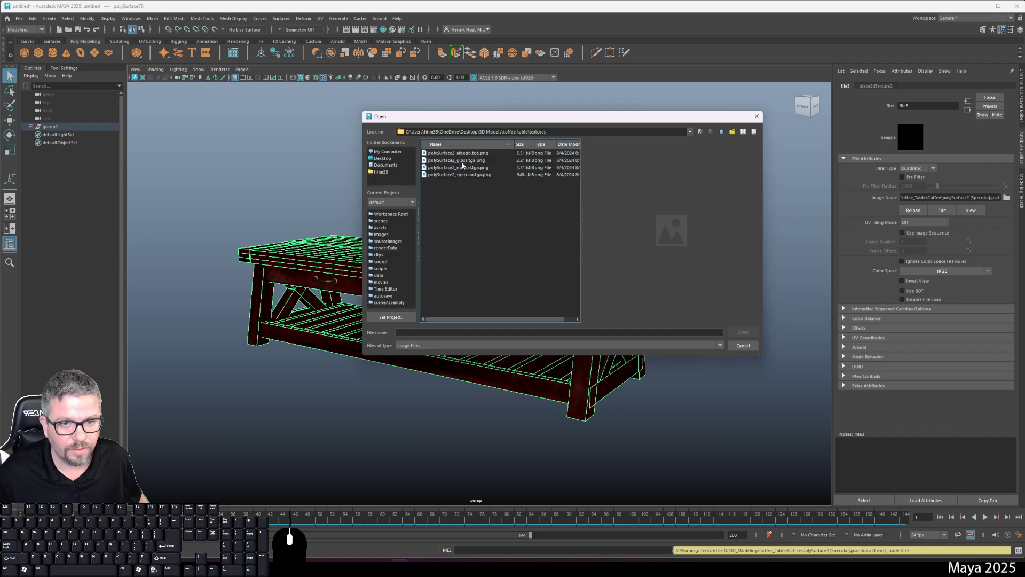
left_click(471, 162)
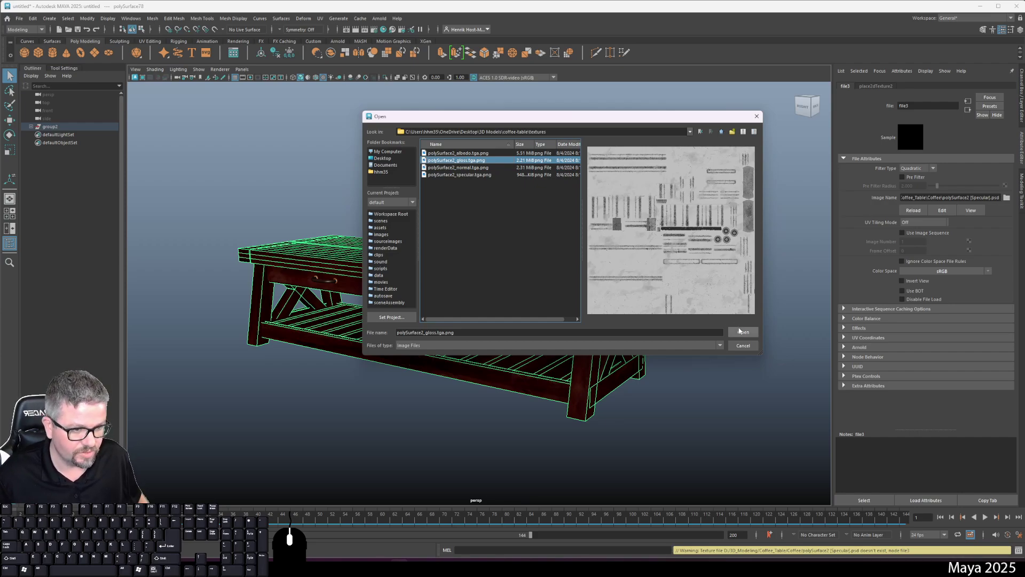
left_click(744, 331)
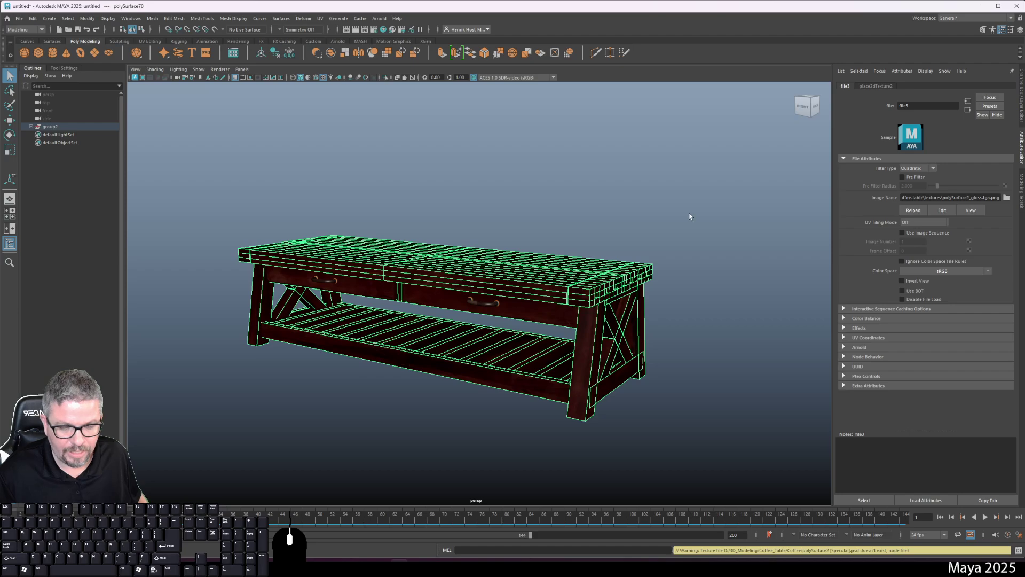
Step: Deselect the table and orbit to inspect its pale scratched finish and end frame
left_click(647, 205)
left_click_drag(640, 219, 645, 268)
left_click_drag(276, 198, 398, 137)
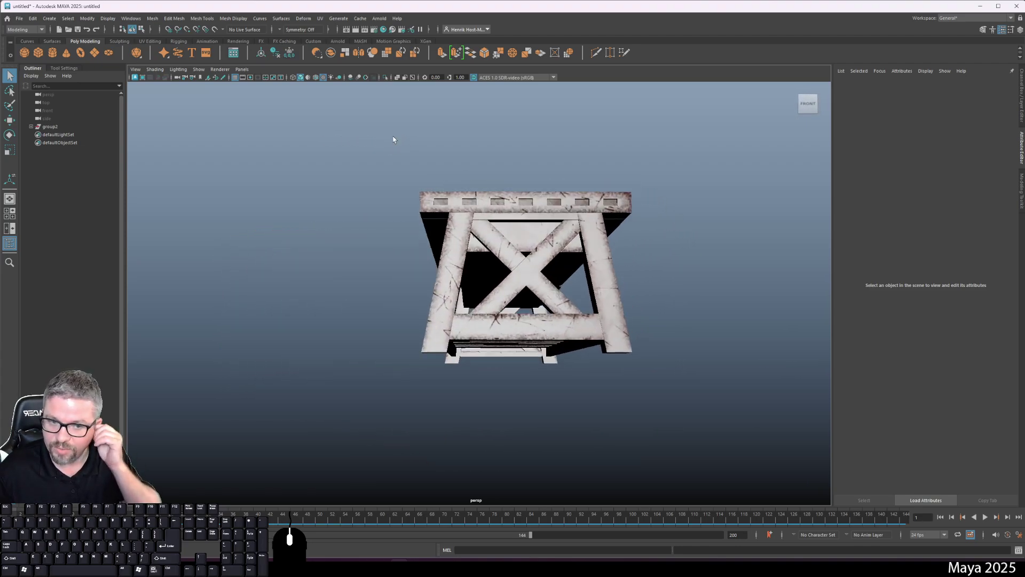
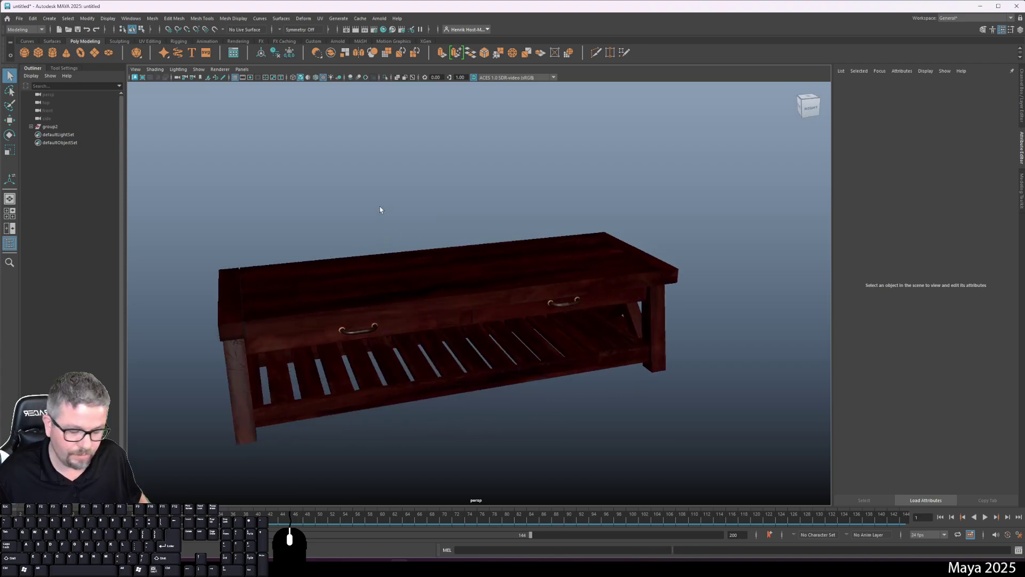
Step: Orbit to view the textured coffee table from the front
left_click(671, 387)
left_click_drag(560, 332, 550, 323)
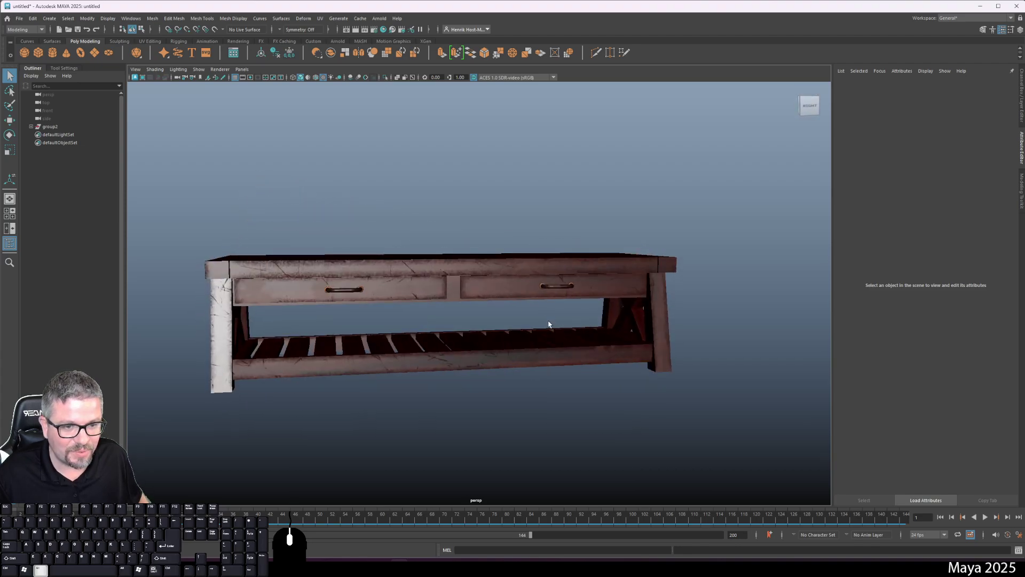
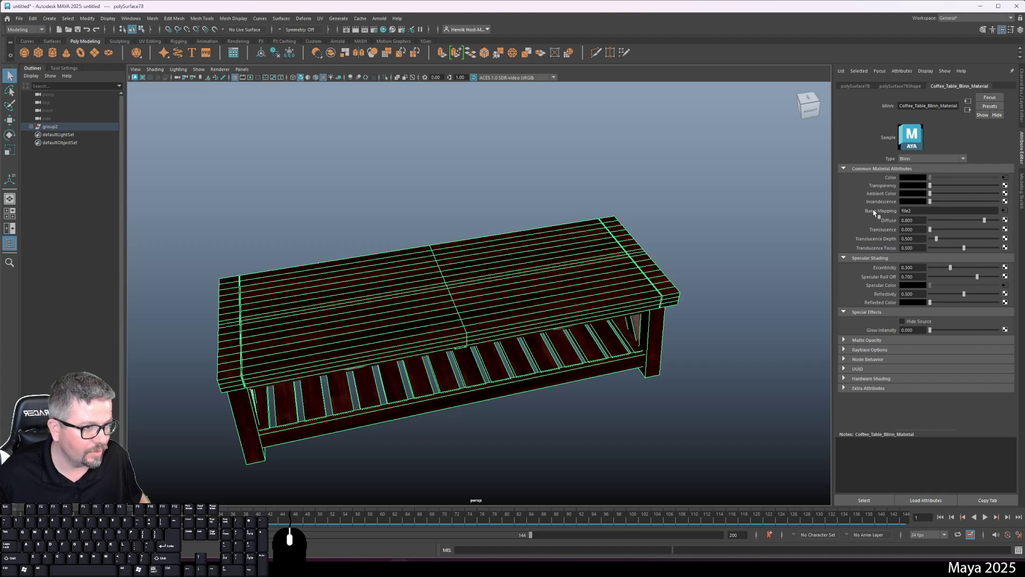
Step: Point the bump-mapping file2 texture at the normal map PNG in coffee-table/textures
left_click(1006, 216)
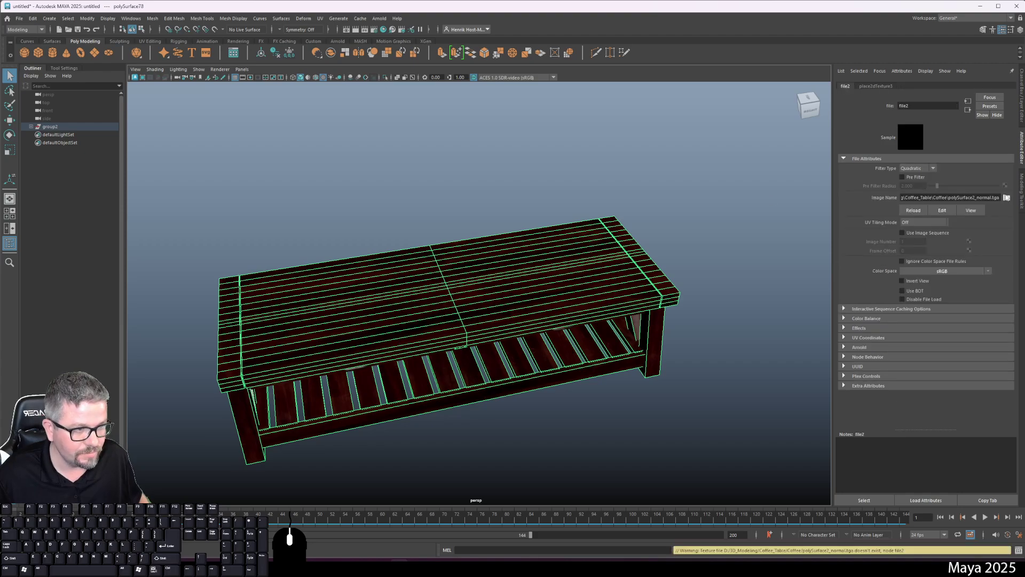
left_click(1011, 200)
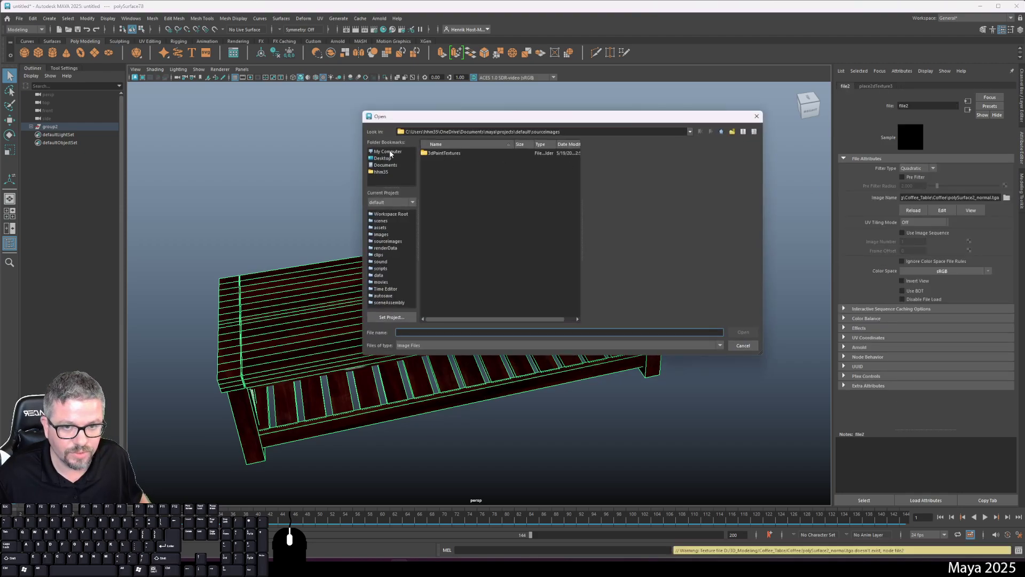
left_click(393, 159)
double_click(438, 155)
double_click(439, 155)
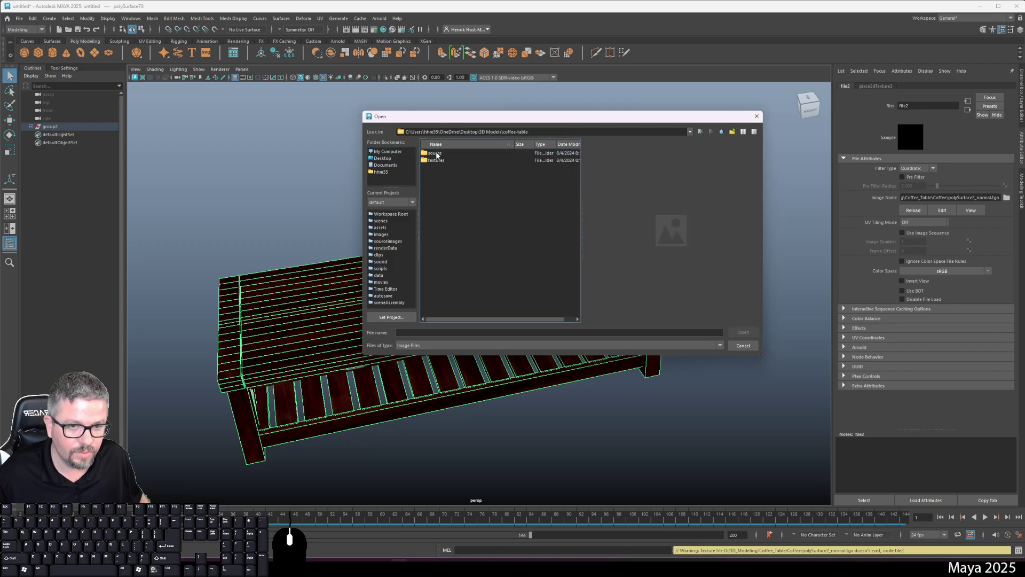
double_click(443, 162)
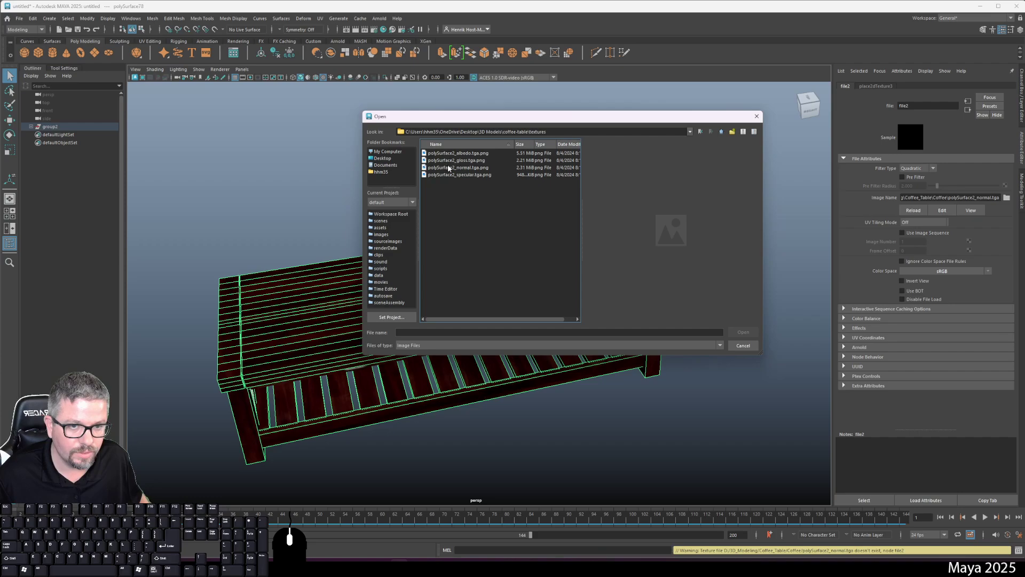
left_click(450, 171)
left_click(757, 332)
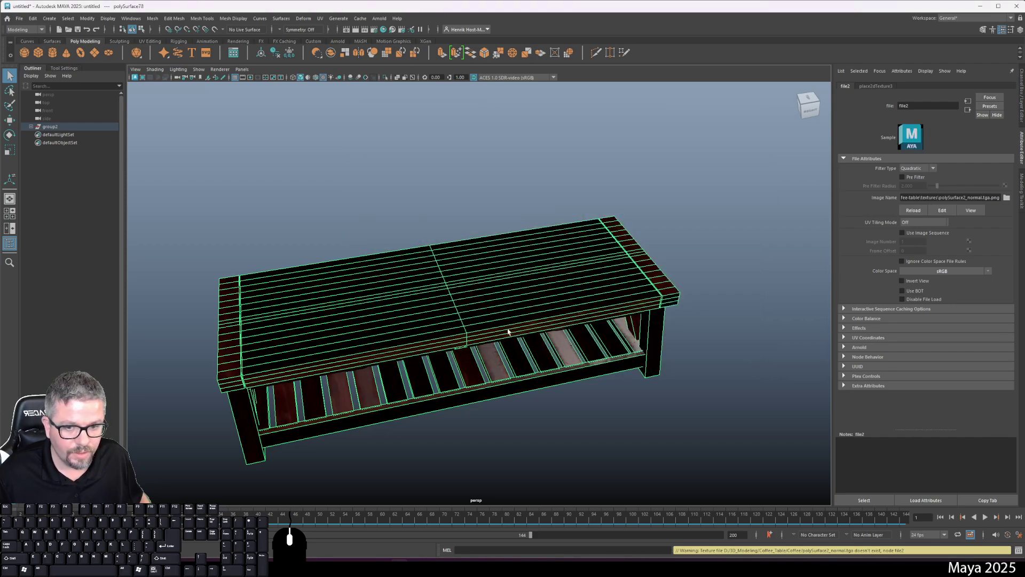
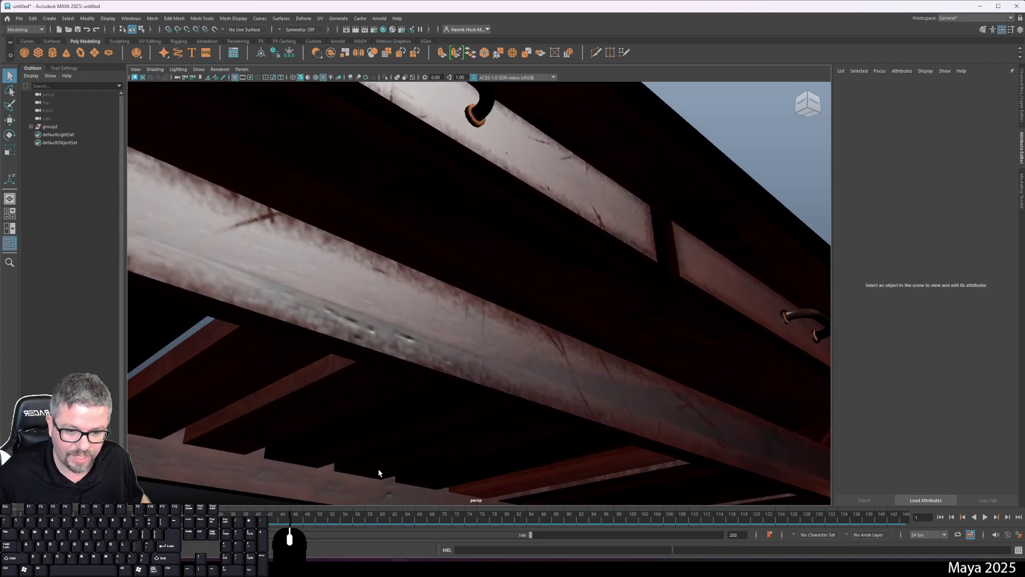
right_click(534, 379)
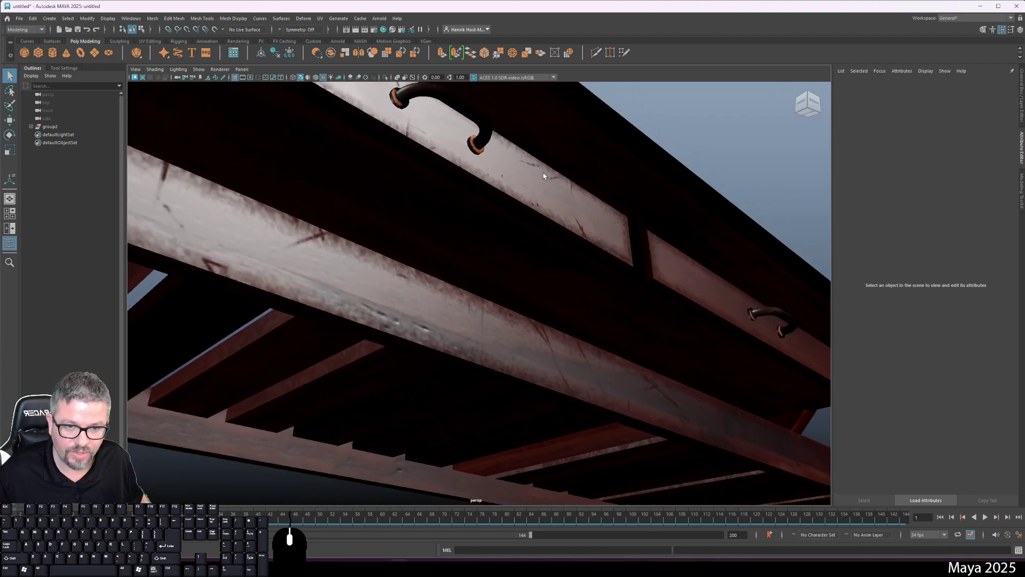
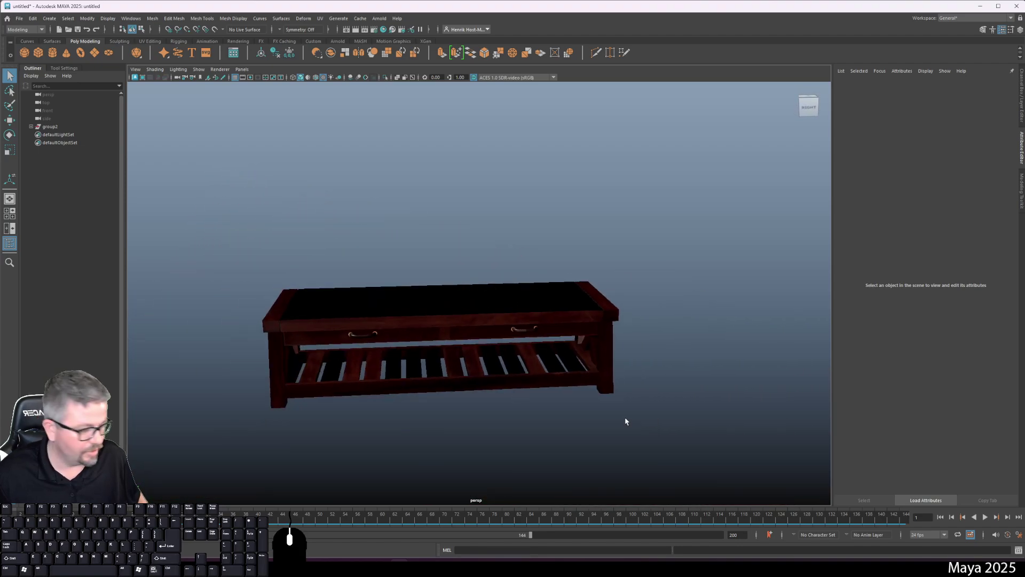
scroll("down", 3)
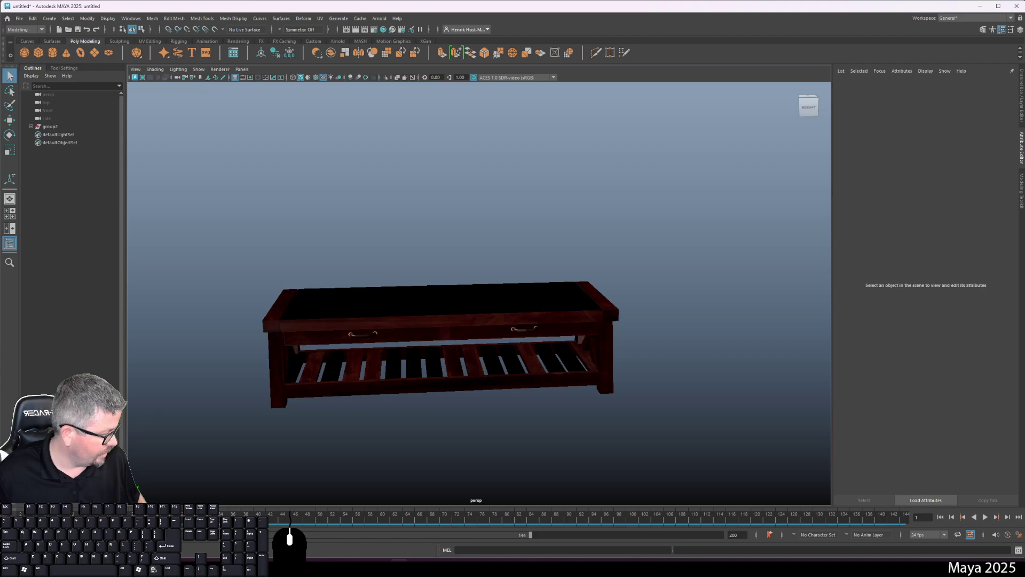
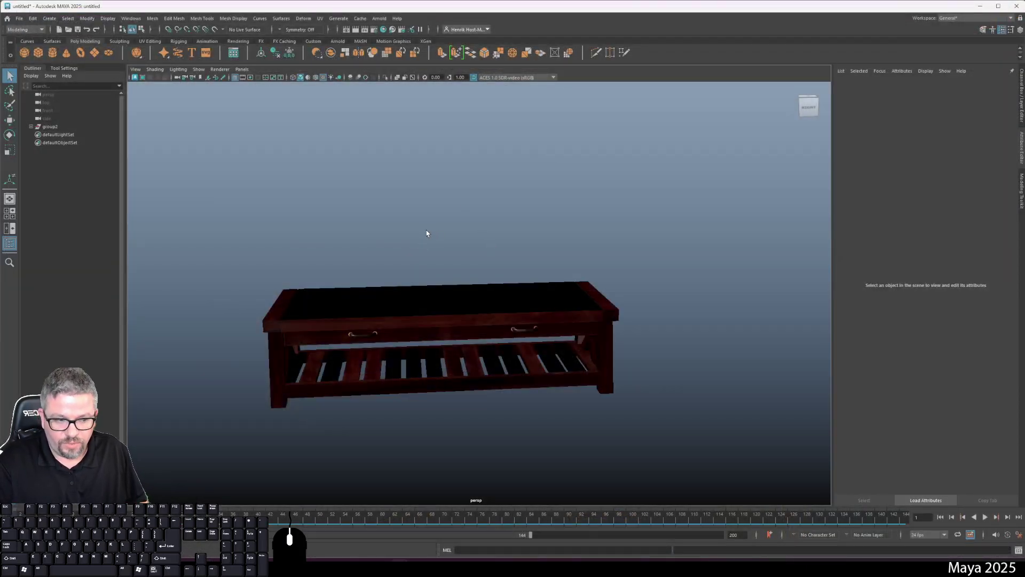
Step: Start Open Scene without saving the untitled scene and browse from the Desktop folder
left_click(400, 262)
left_click(25, 17)
left_click(38, 36)
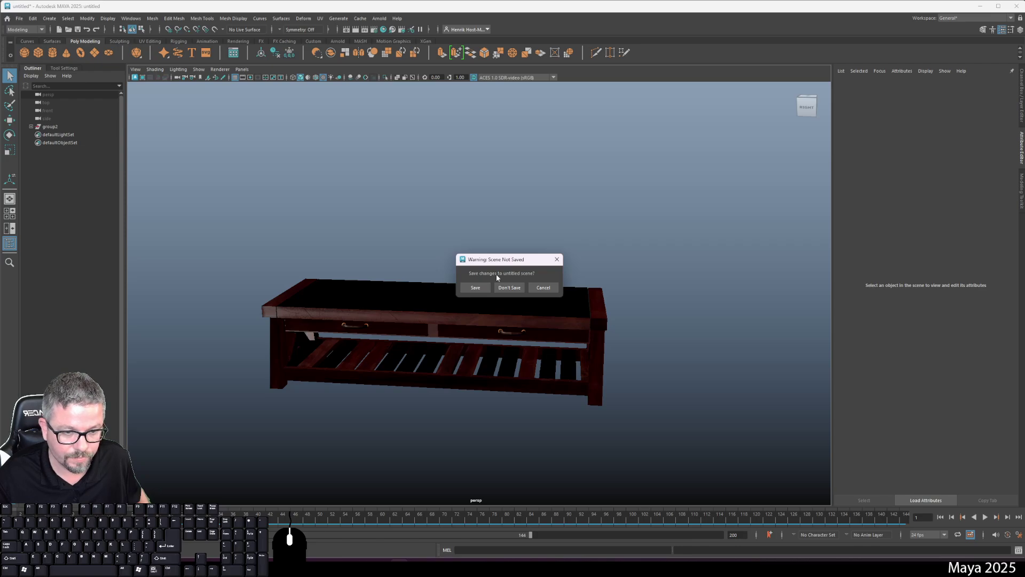
left_click(545, 283)
double_click(548, 282)
left_click(19, 20)
left_click(38, 48)
left_click(389, 158)
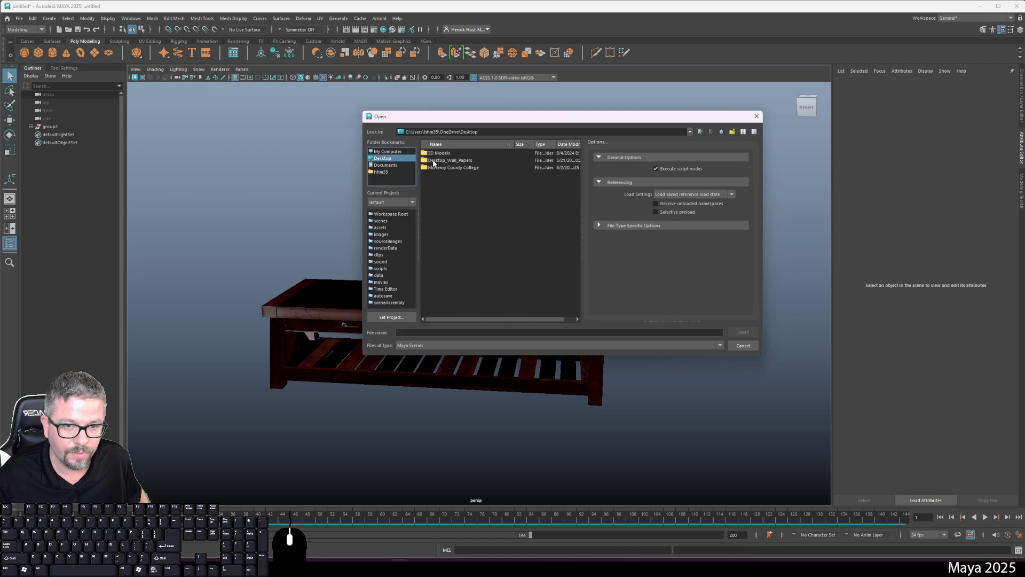
double_click(450, 153)
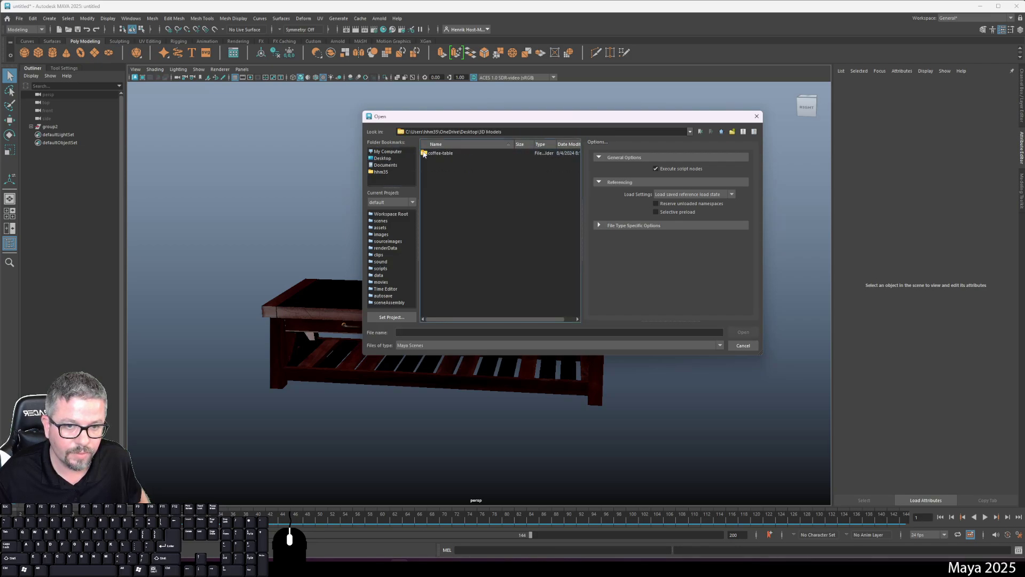
left_click(725, 136)
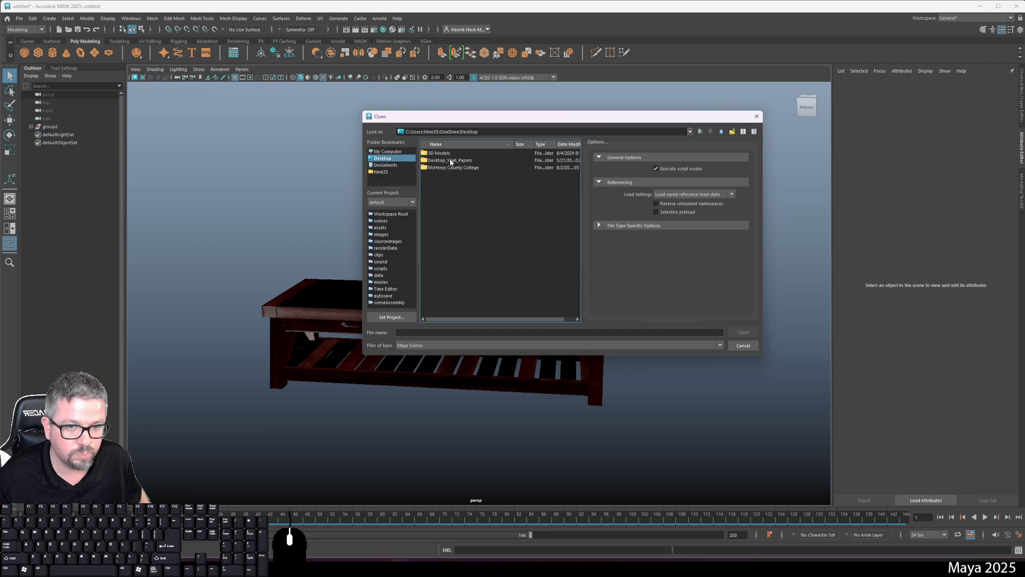
Step: Open the Lab 5 sword scene under McHenry County College/Fall 2024 and select Sword_Mesh
double_click(458, 167)
double_click(438, 157)
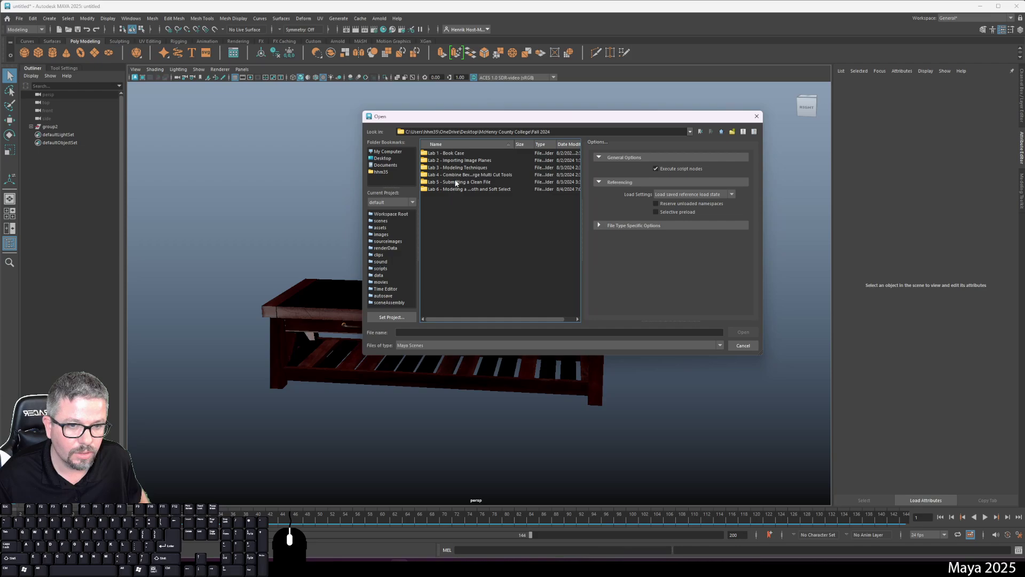
double_click(457, 183)
double_click(467, 155)
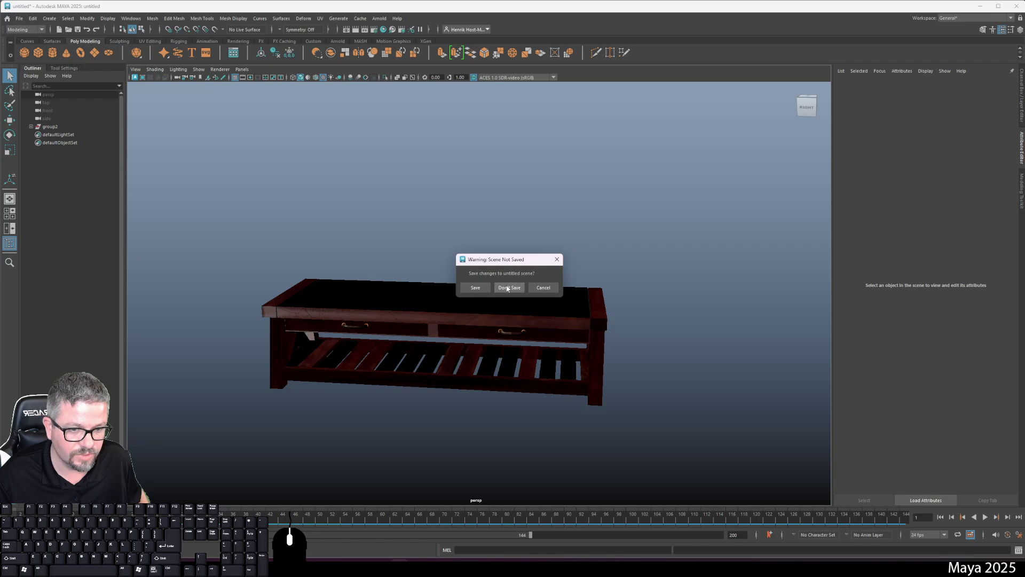
left_click(509, 290)
left_click(426, 310)
left_click(513, 309)
middle_click(436, 335)
left_click(436, 334)
left_click(413, 374)
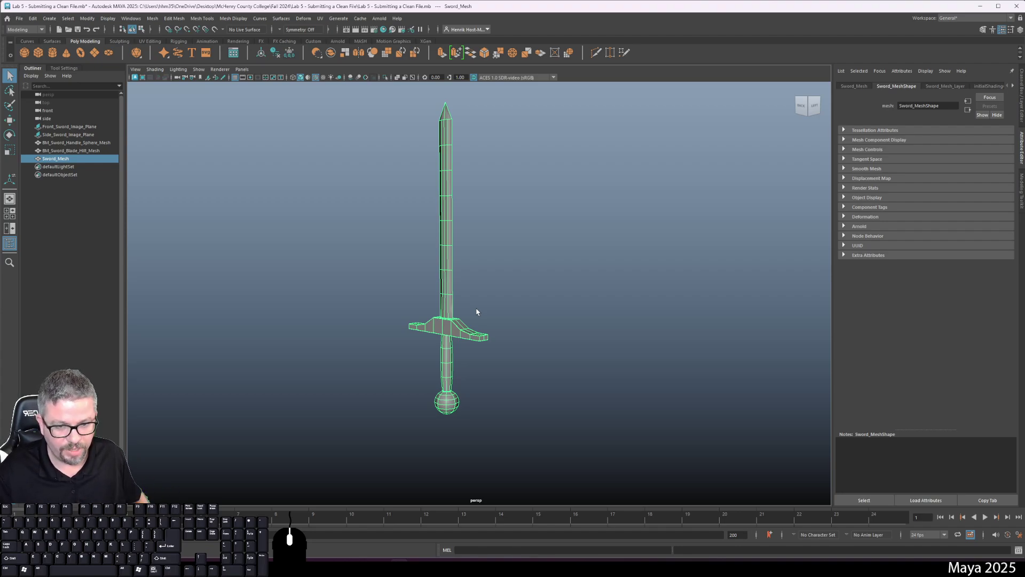
Step: Frame the selected sword and list its connected nodes to reach standardSurface1
middle_click(458, 277)
left_click(441, 280)
left_click(473, 334)
left_click(434, 305)
left_click(301, 285)
left_click(444, 315)
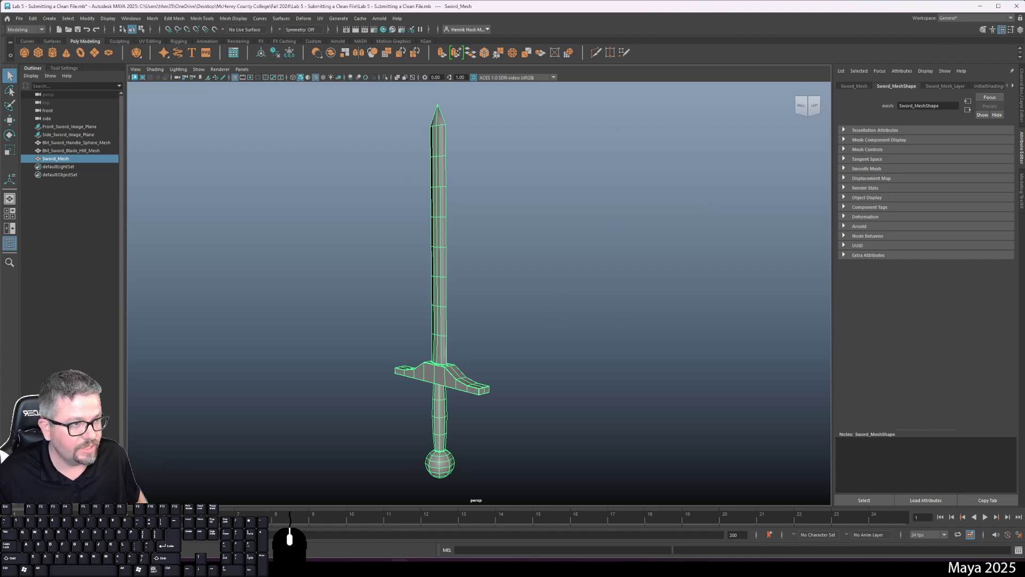
left_click(530, 266)
left_click(443, 315)
right_click(1016, 88)
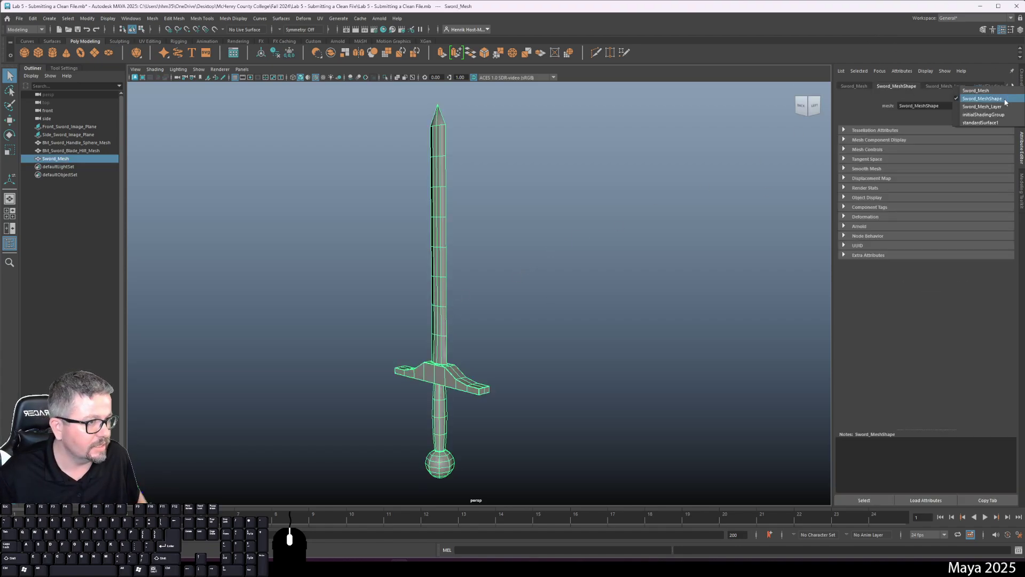
Step: Try a yellow base colour on standardSurface1 in the color chooser and close it
left_click(996, 123)
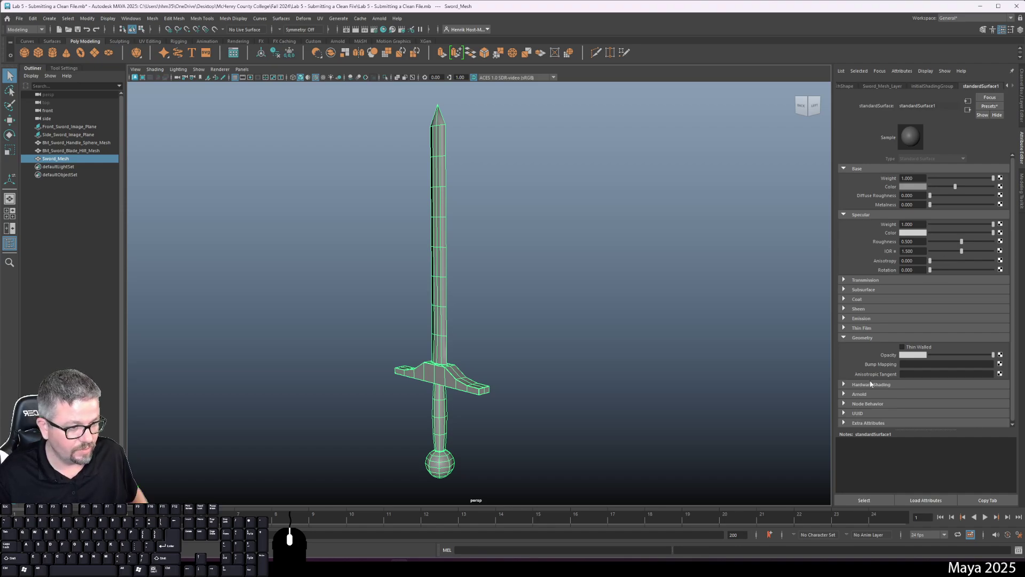
double_click(872, 338)
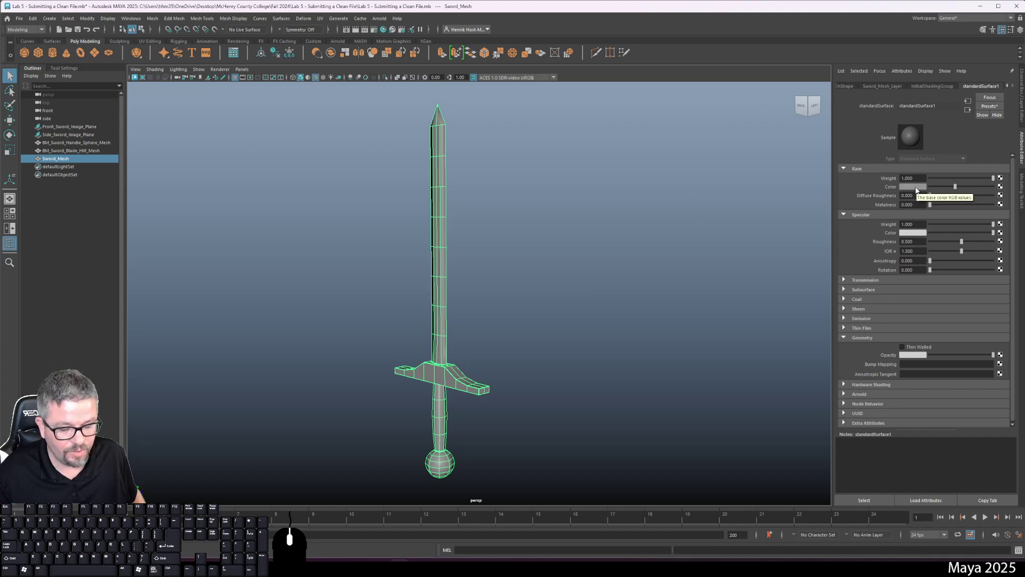
left_click(917, 189)
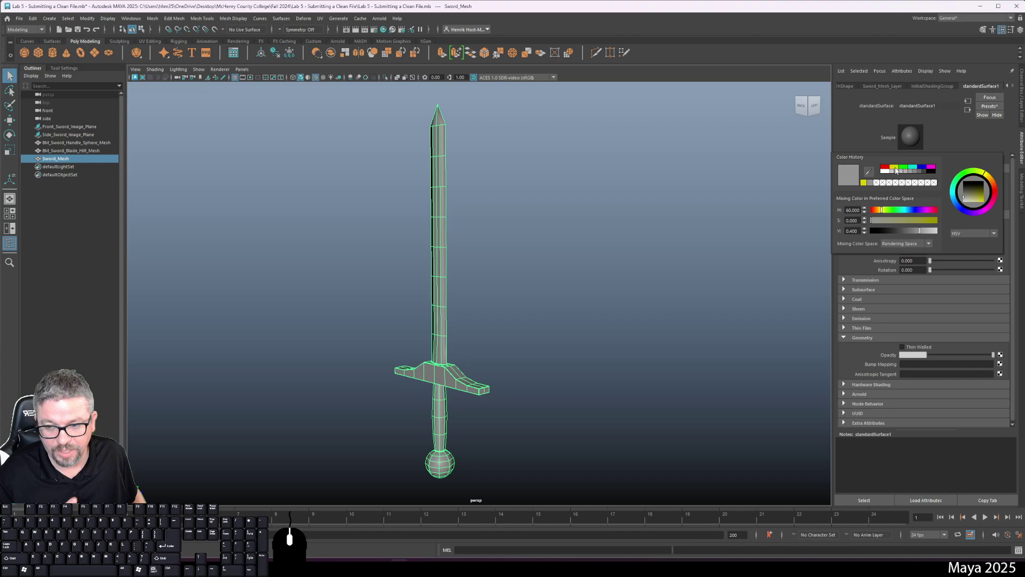
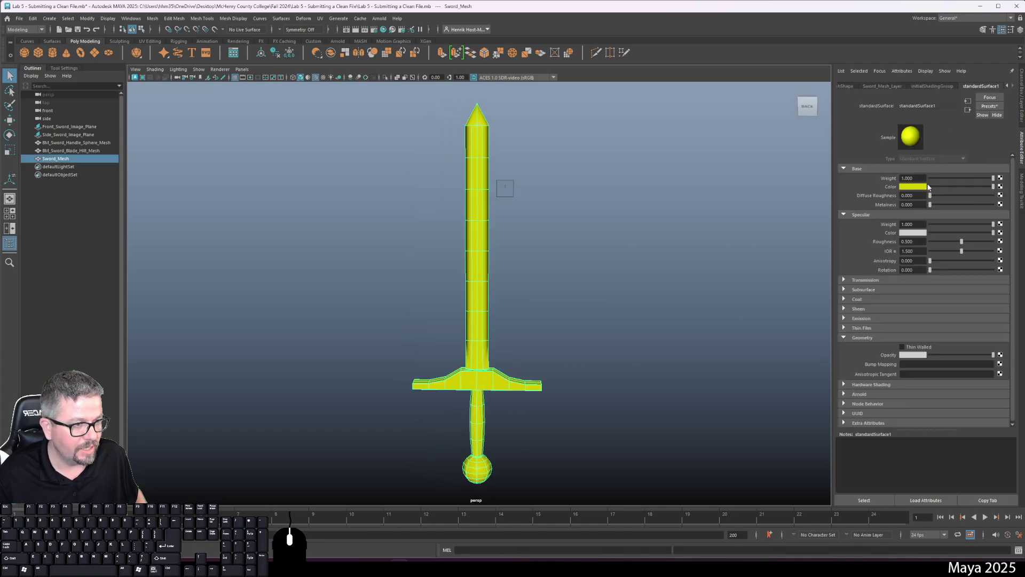
left_click(922, 188)
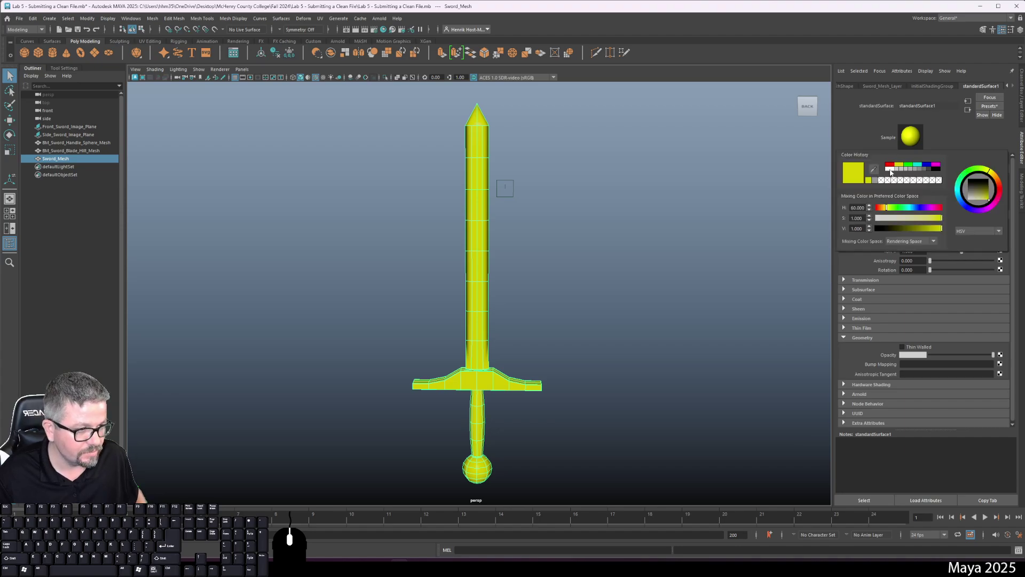
left_click(763, 191)
left_click(659, 245)
Step: Undo the colour edits so the sword's standardSurface1 base colour is grey again
key("ctrl+z")
key("ctrl+z")
key("ctrl+z")
key("ctrl+z")
left_click(633, 275)
middle_click(591, 244)
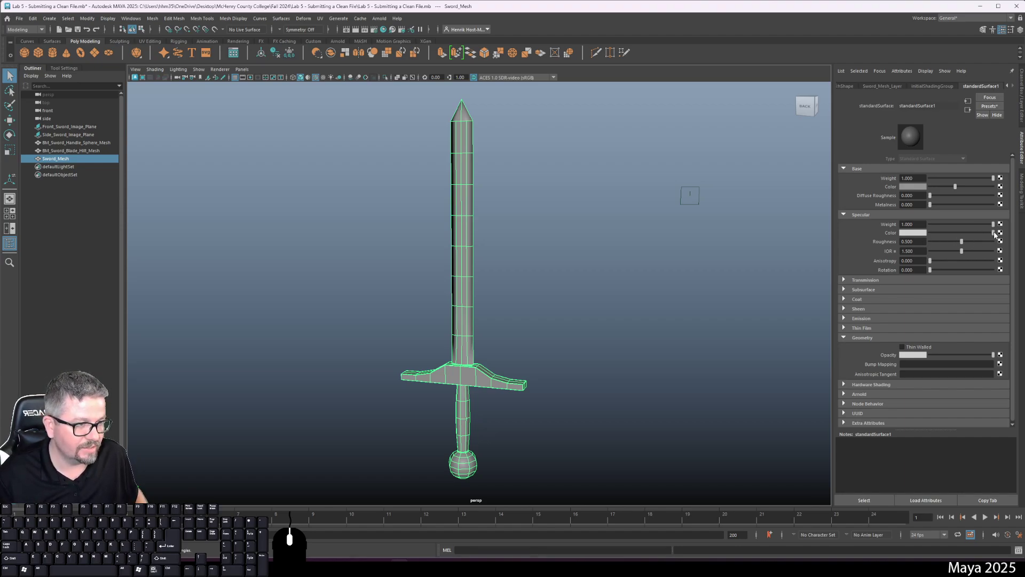
Step: Try darker Specular Color and lower Roughness on standardSurface1, then undo, keeping weight 1 and roughness 0.5
left_click_drag(996, 236, 907, 233)
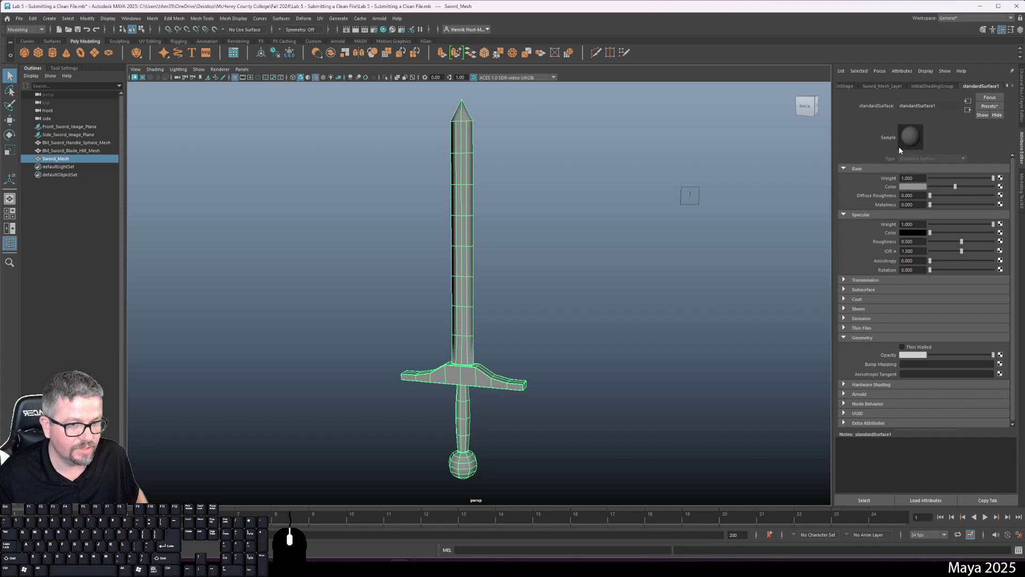
left_click(587, 277)
left_click(475, 273)
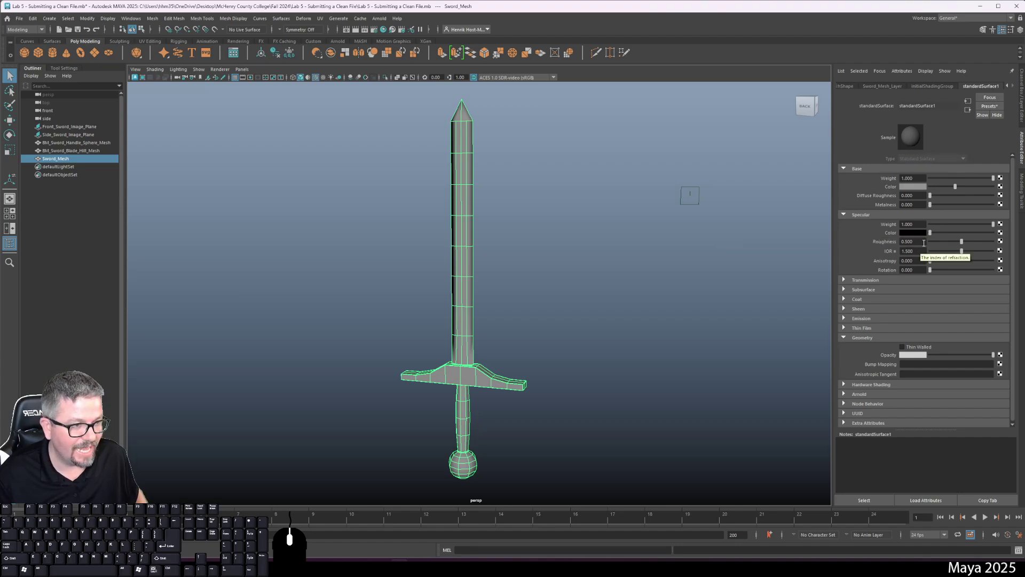
left_click_drag(932, 235, 1005, 240)
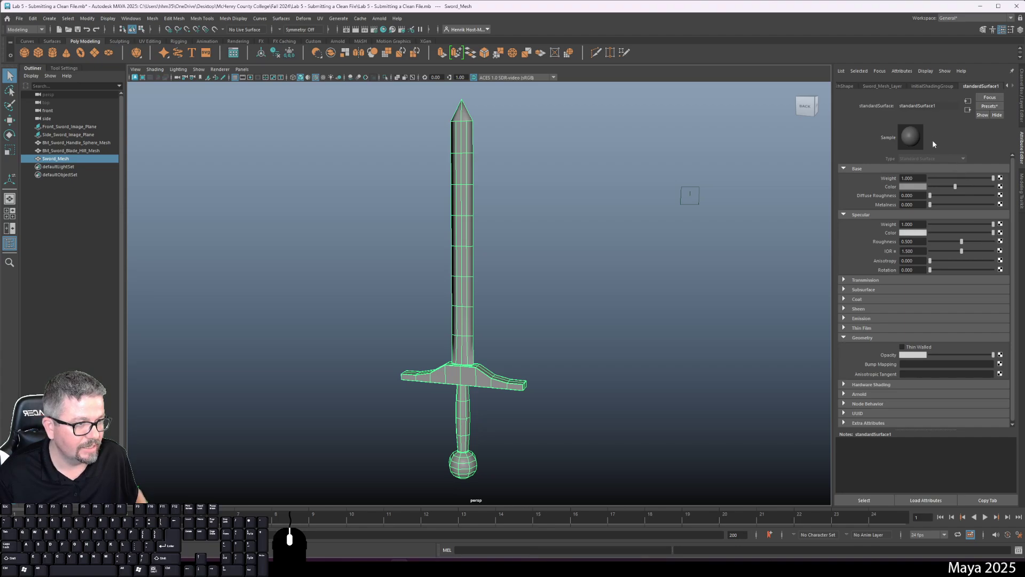
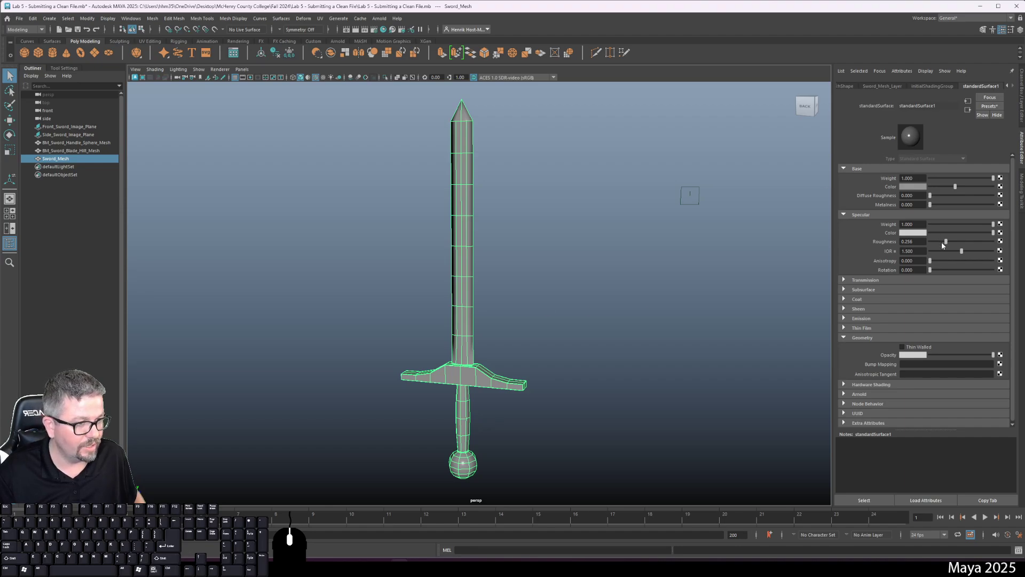
key("ctrl+z")
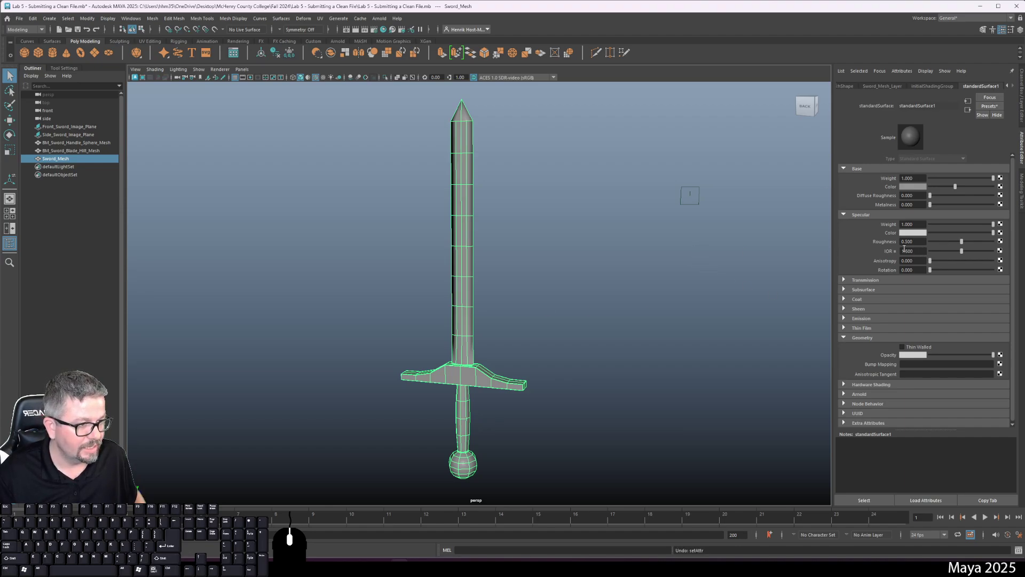
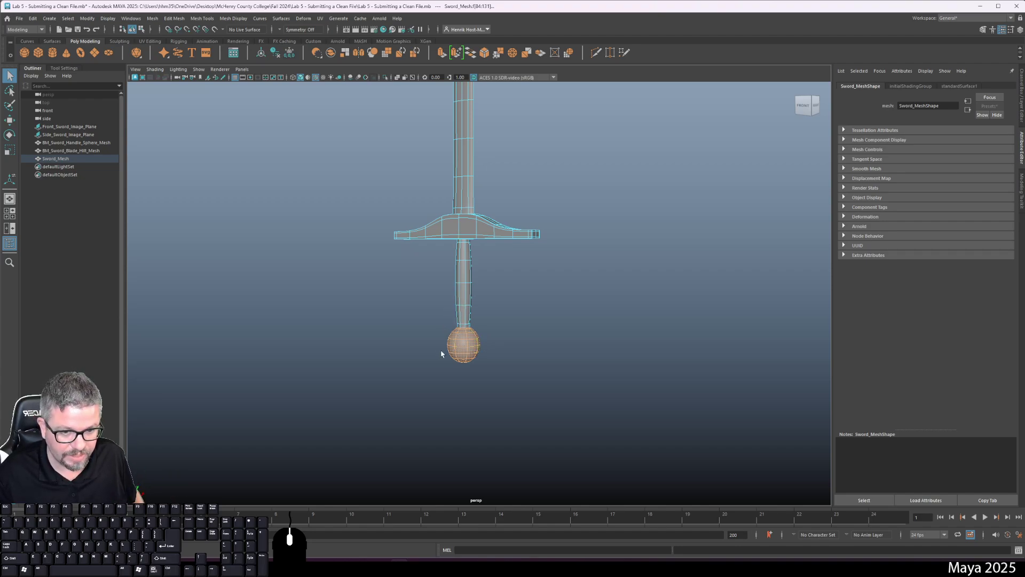
Step: Assign a new Lambert material (lambert2) to the pommel ball faces and clear the selection
left_click_drag(471, 337, 325, 220)
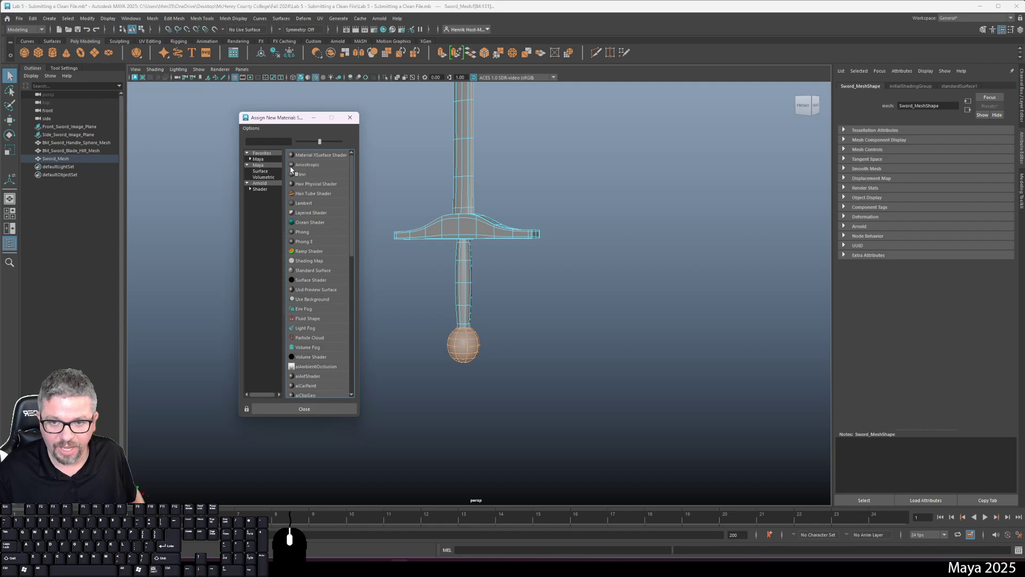
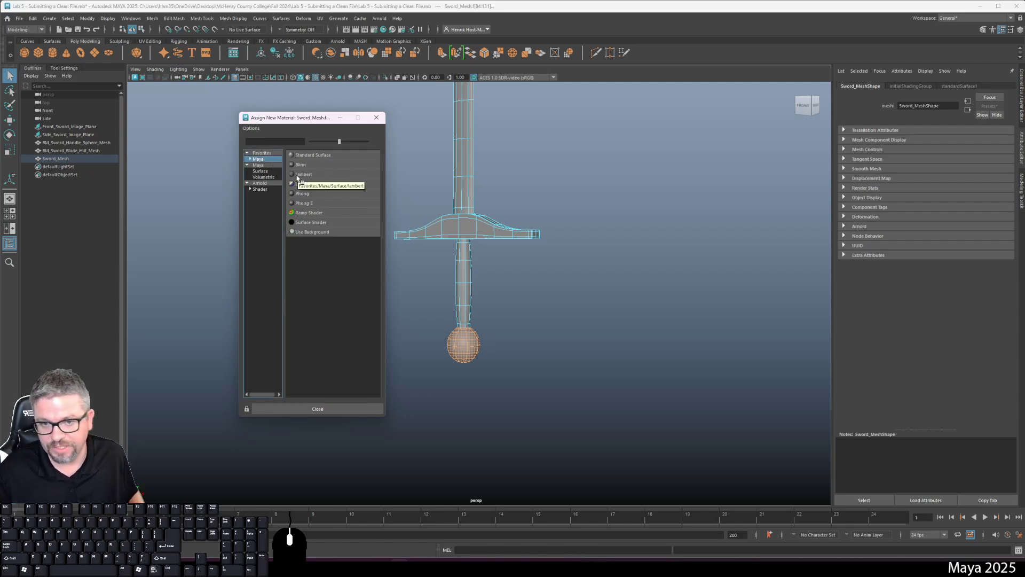
left_click(298, 178)
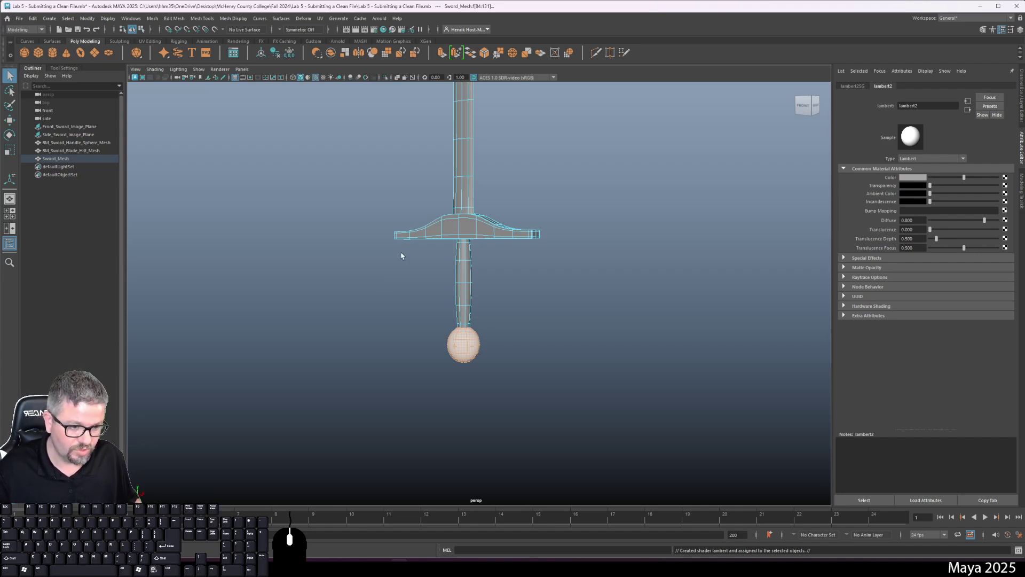
left_click_drag(472, 222, 512, 209)
left_click(602, 340)
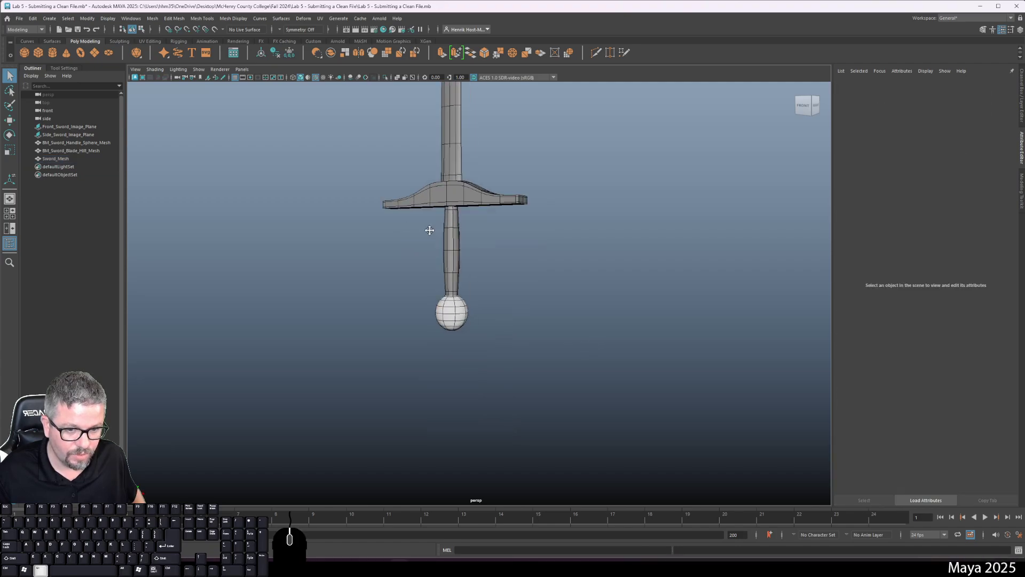
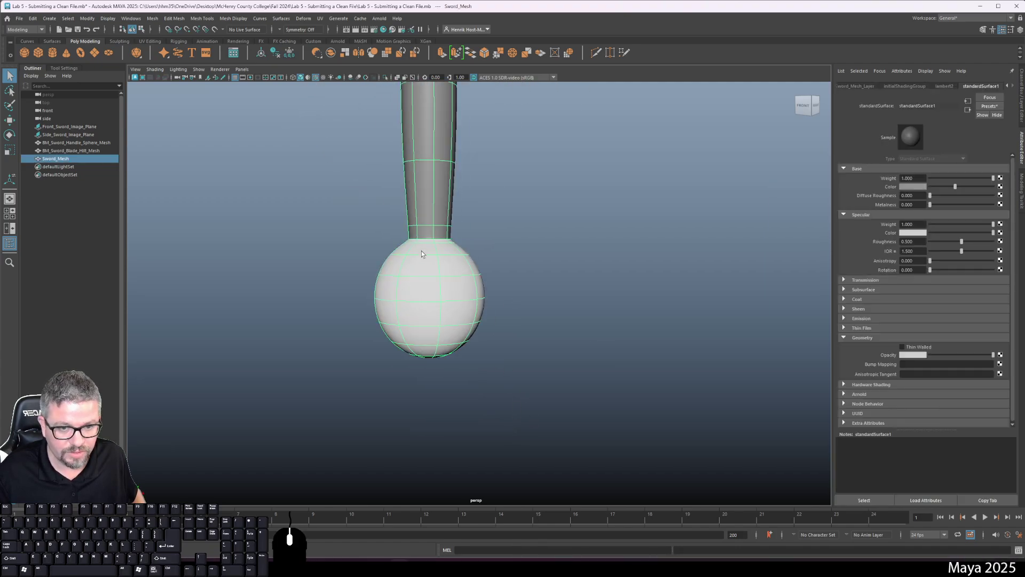
Step: Rename lambert2 to Sword_Sphere_Lambert_Material in the Attribute Editor
left_click(950, 87)
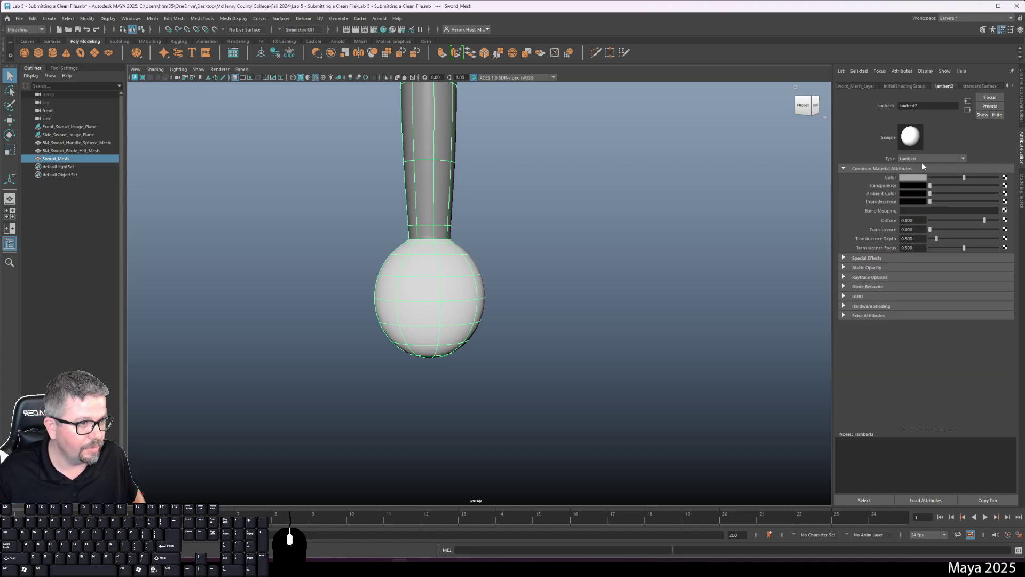
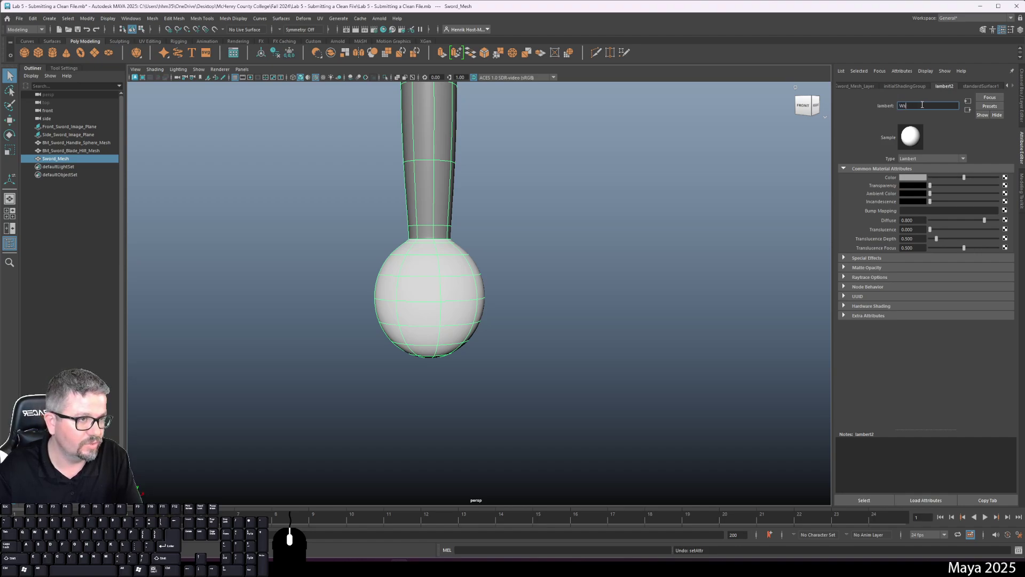
key("shift+BackSpace")
key("BackSpace")
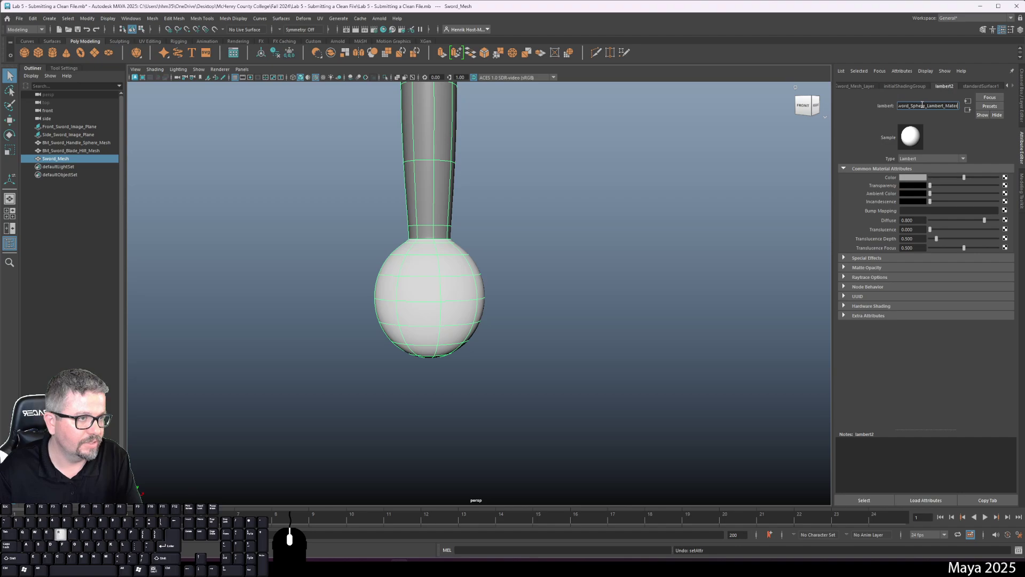
key("Return")
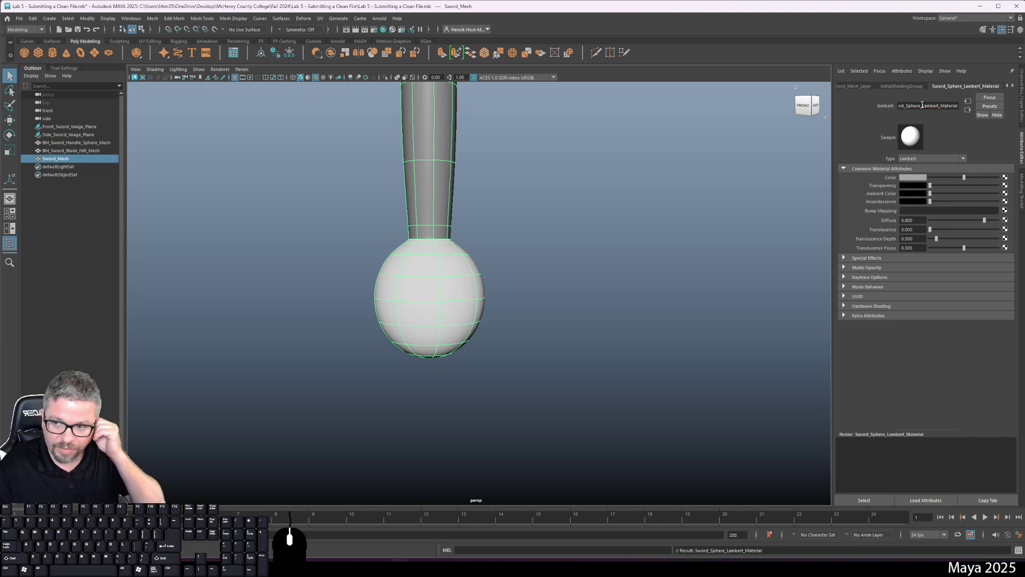
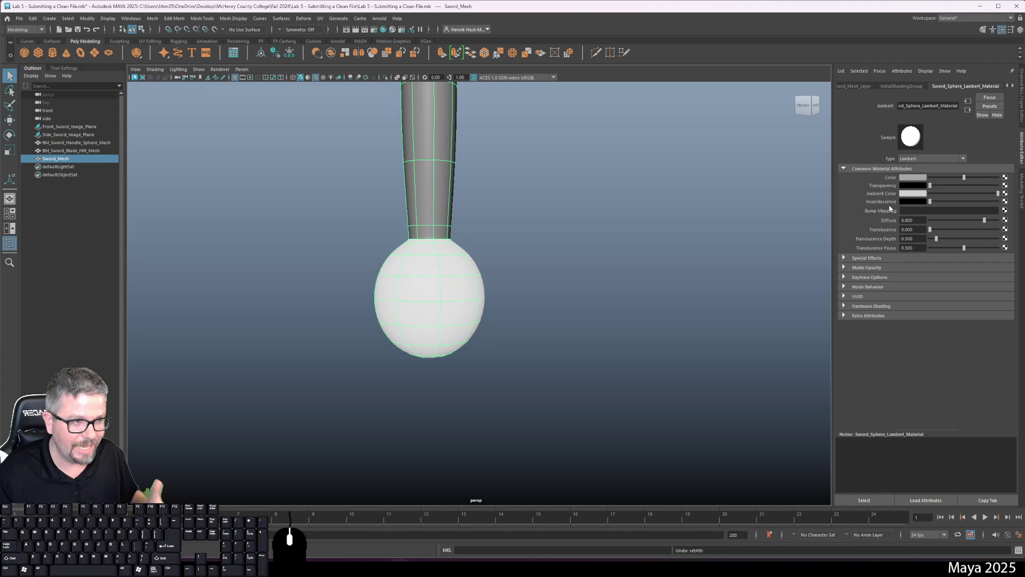
Step: Undo the Ambient Color change and raise the pommel material's Transparency under Special Effects toward white
left_click(584, 250)
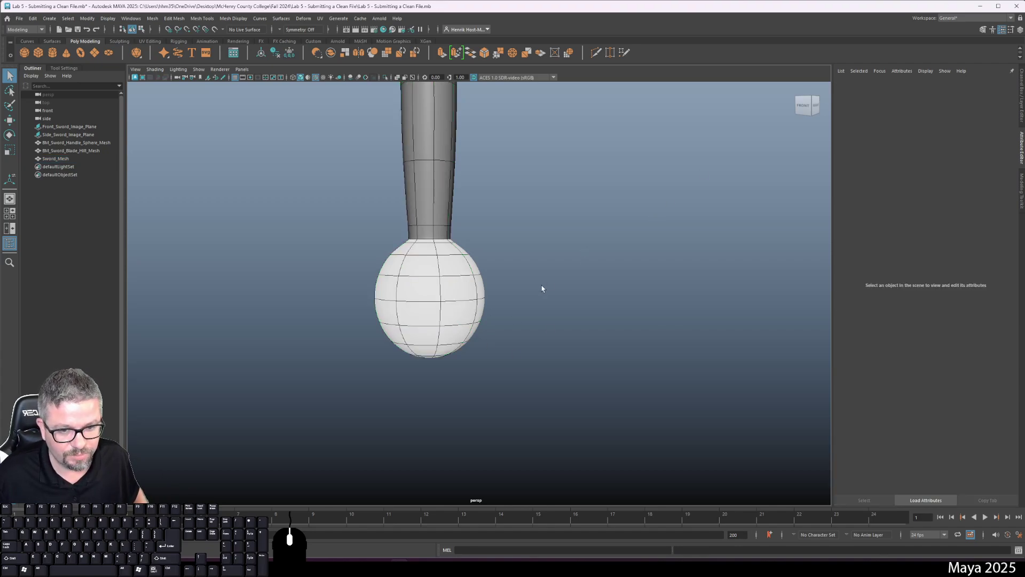
key("ctrl+z")
key("ctrl+z")
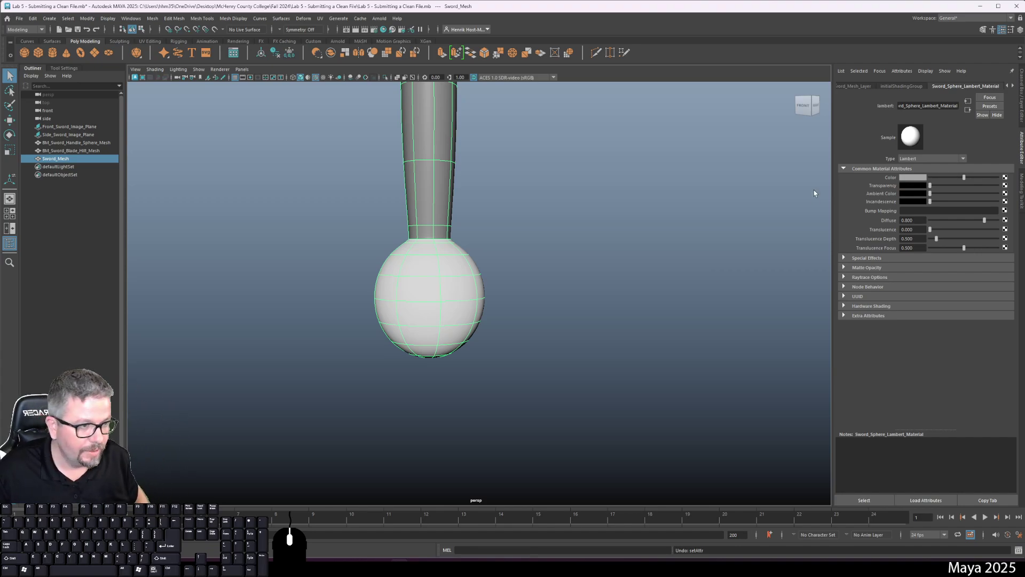
left_click(869, 258)
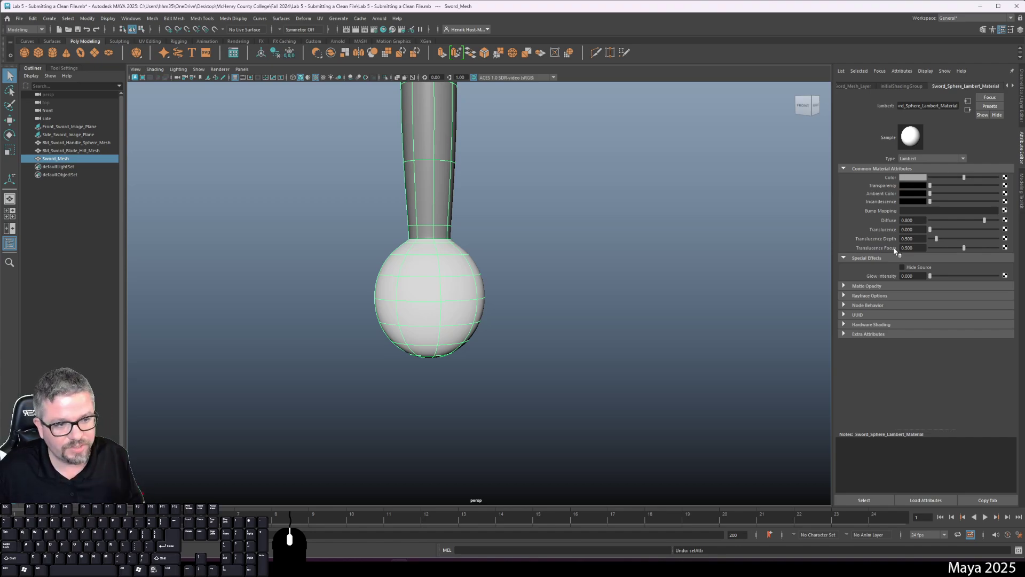
left_click(944, 279)
left_click_drag(944, 279, 921, 284)
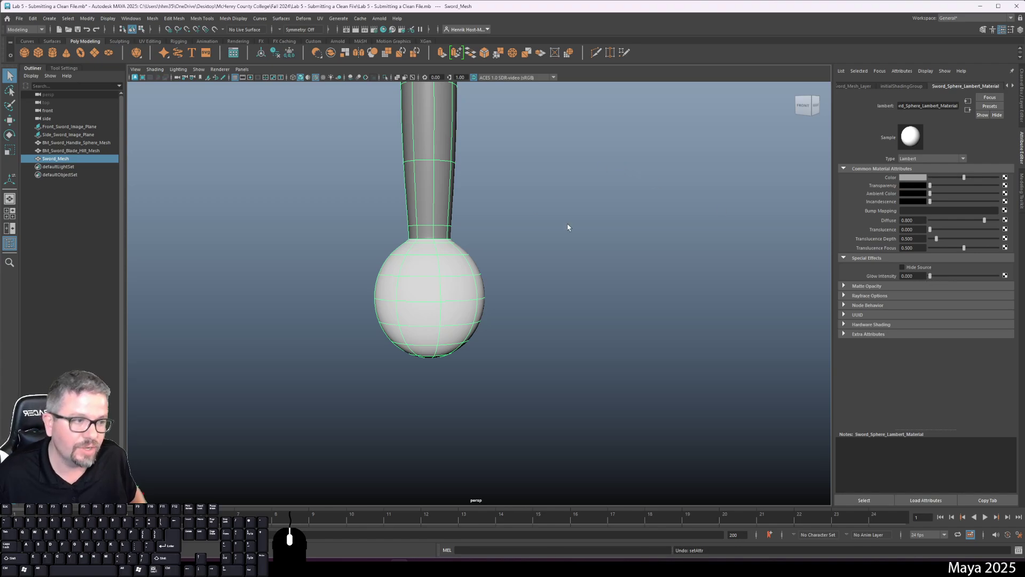
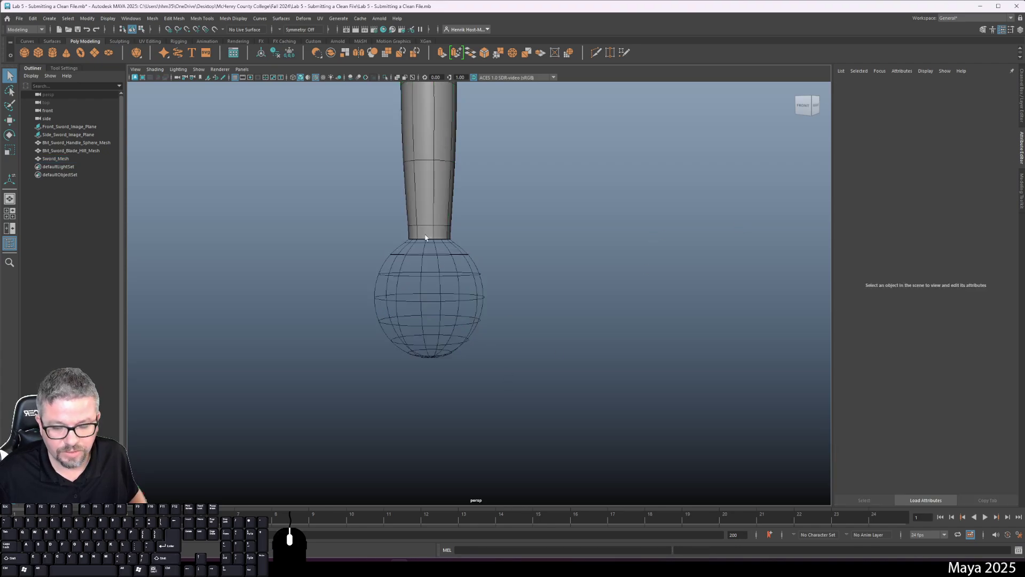
Step: Change a viewport Shading option and reselect the sword mesh
left_click(157, 72)
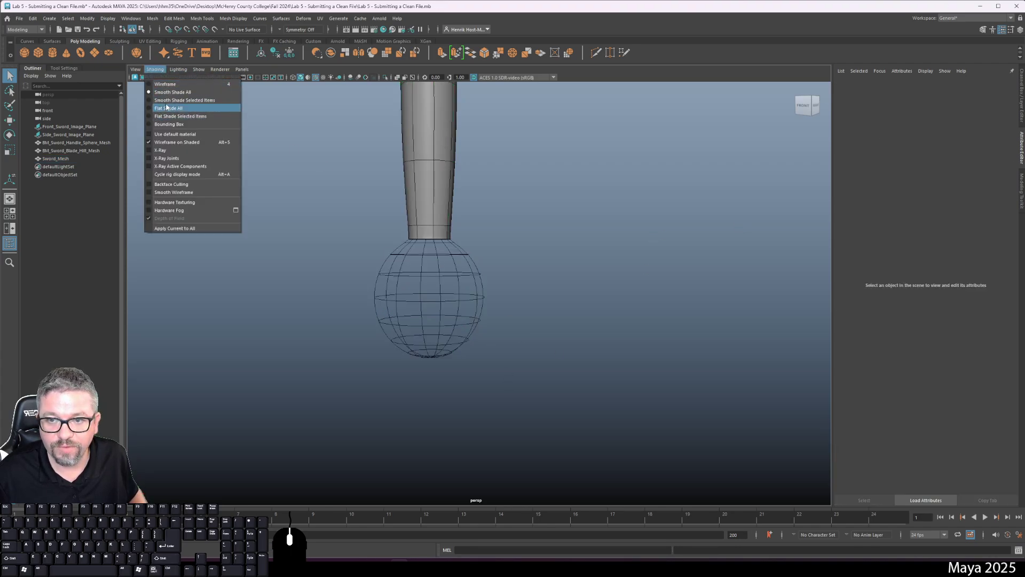
left_click(180, 143)
double_click(580, 246)
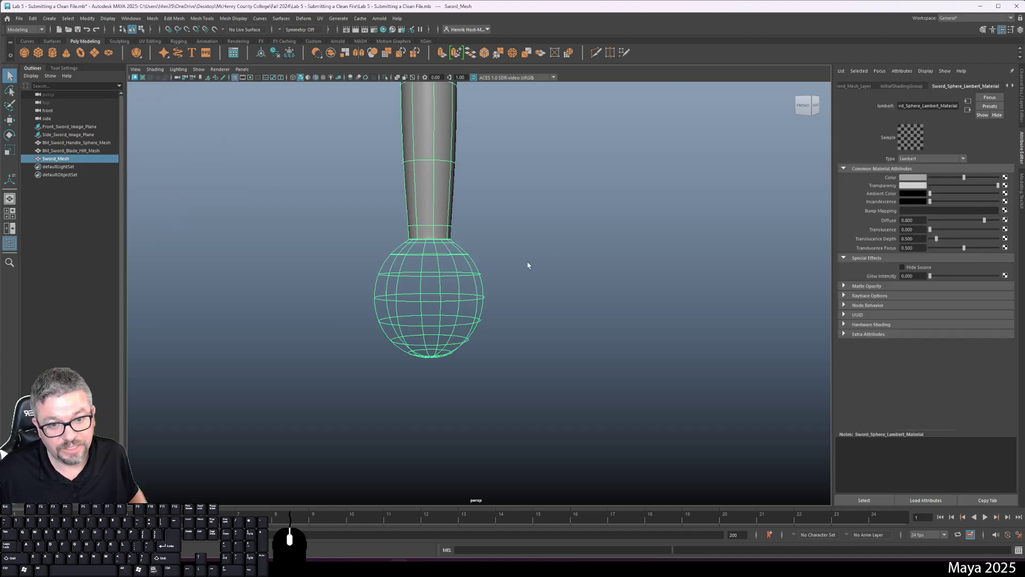
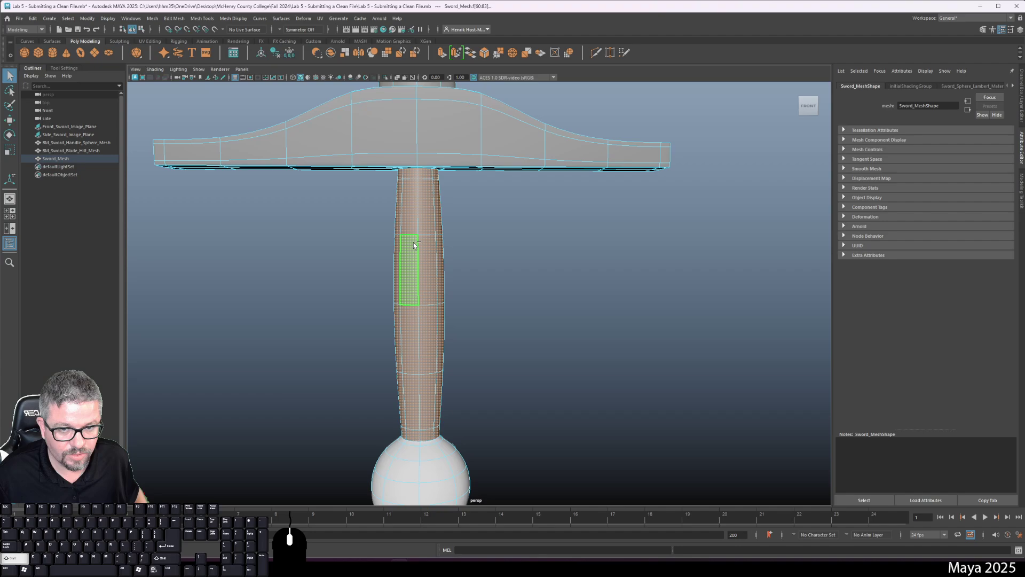
middle_click(418, 244)
left_click_drag(423, 226, 431, 431)
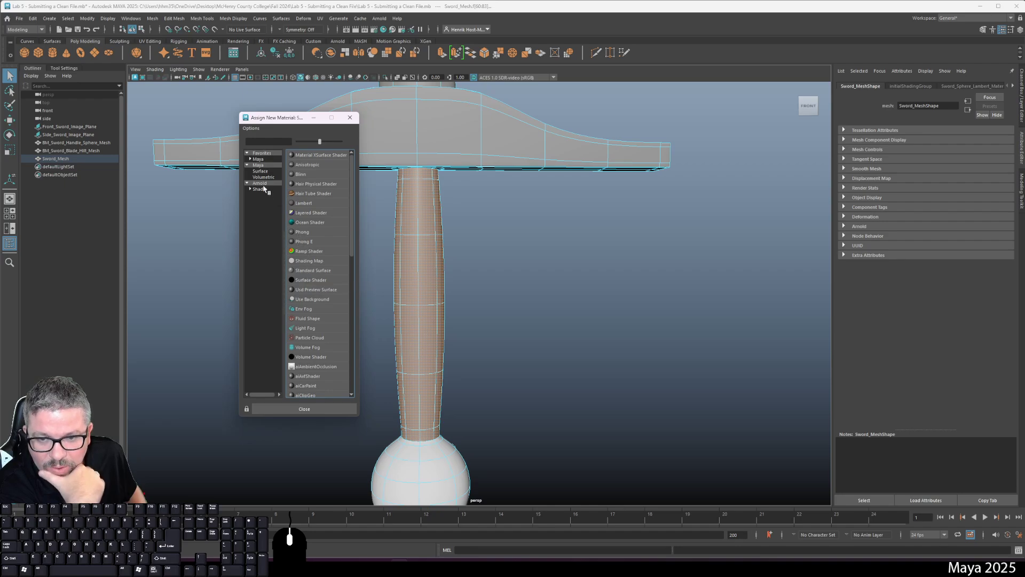
left_click(265, 191)
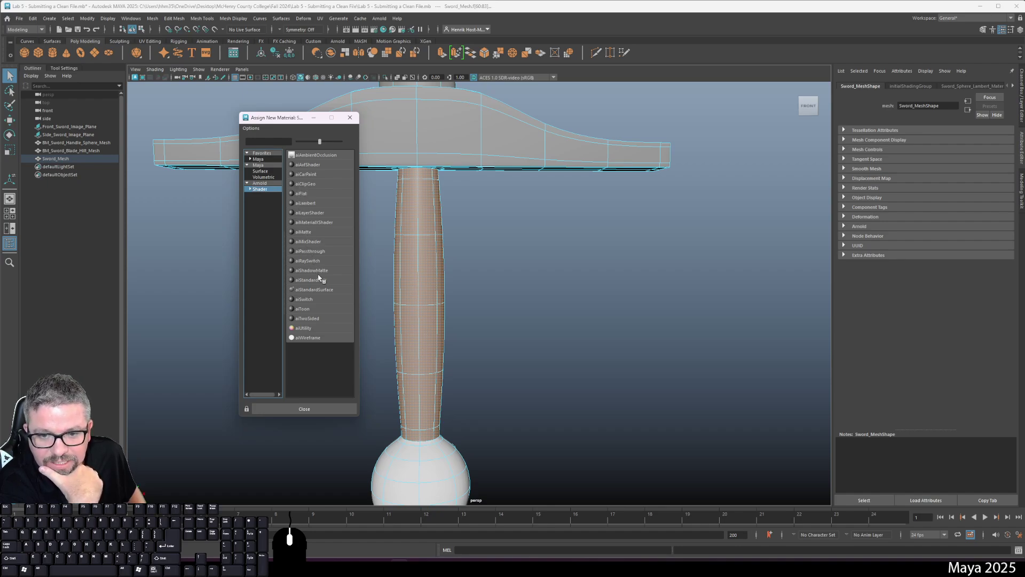
left_click(334, 291)
left_click(622, 232)
left_click_drag(453, 287, 490, 275)
left_click(490, 275)
left_click(447, 285)
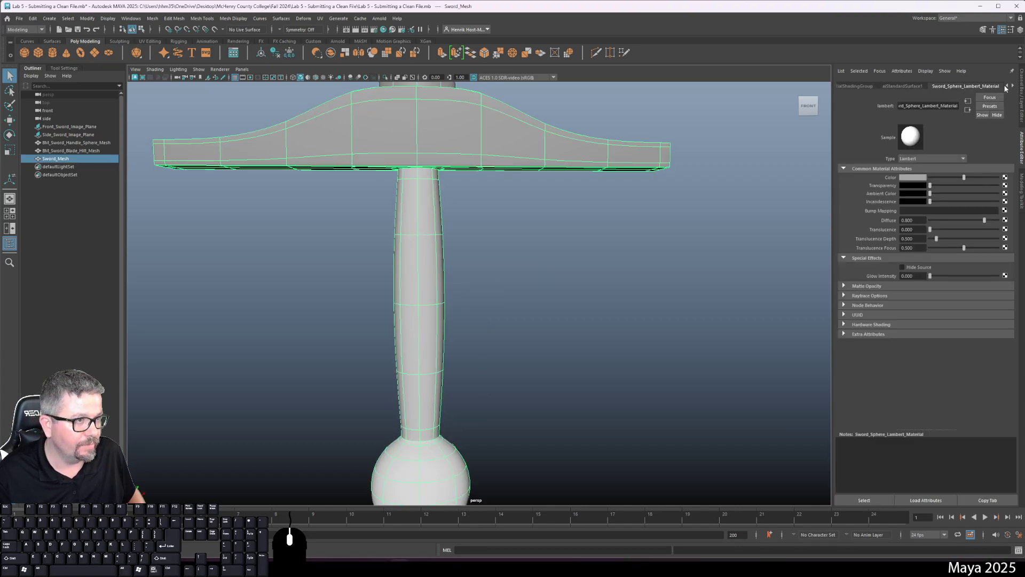
Step: Switch the Attribute Editor from standardSurface1 to the aiStandardSurface1 material node
right_click(1015, 87)
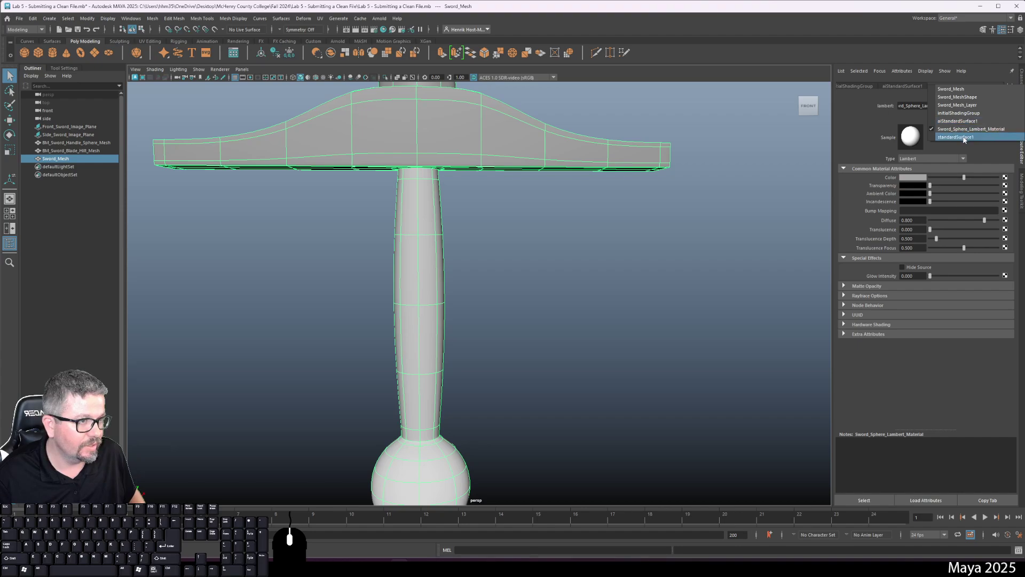
left_click(965, 140)
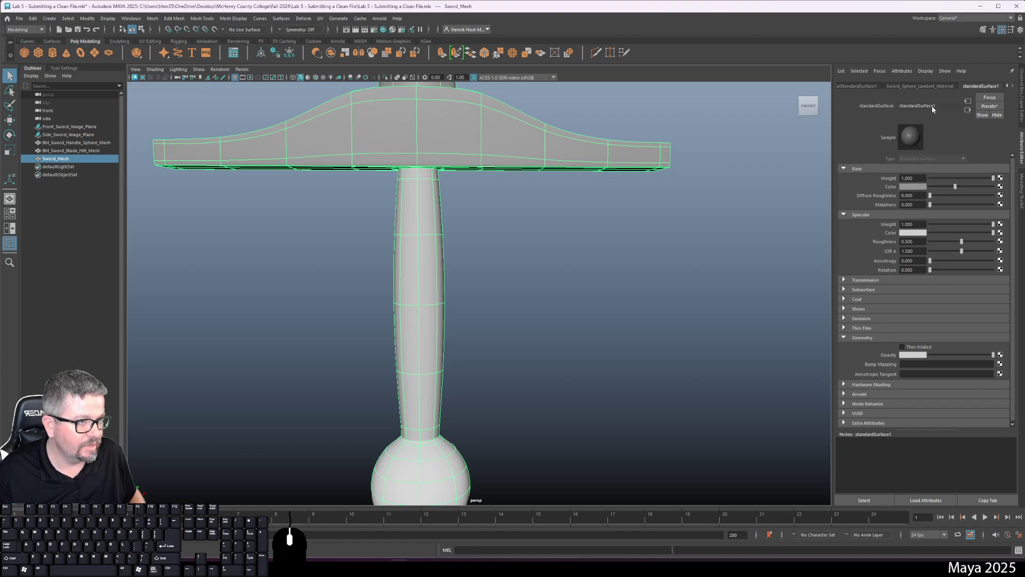
left_click(940, 106)
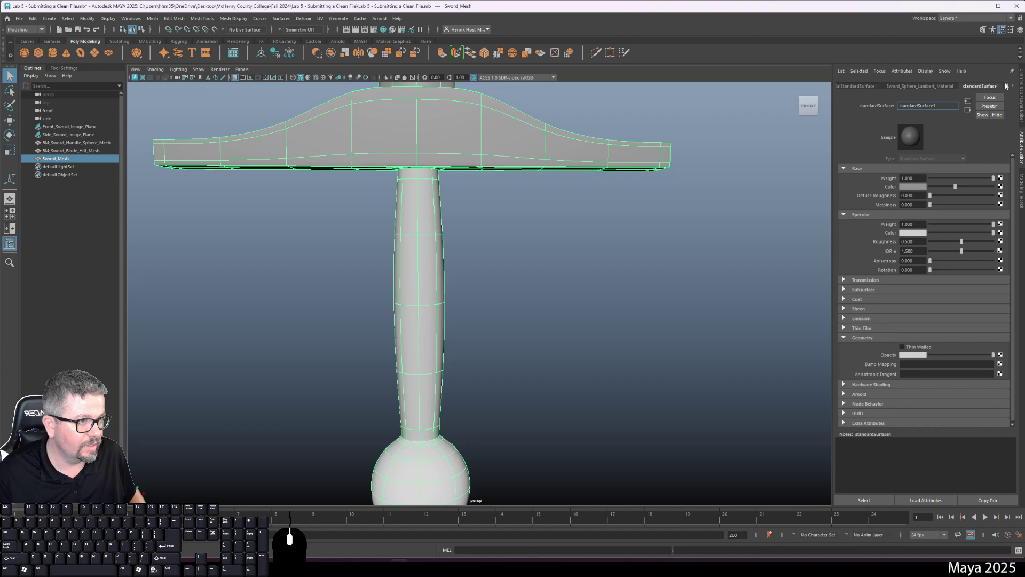
left_click(1009, 89)
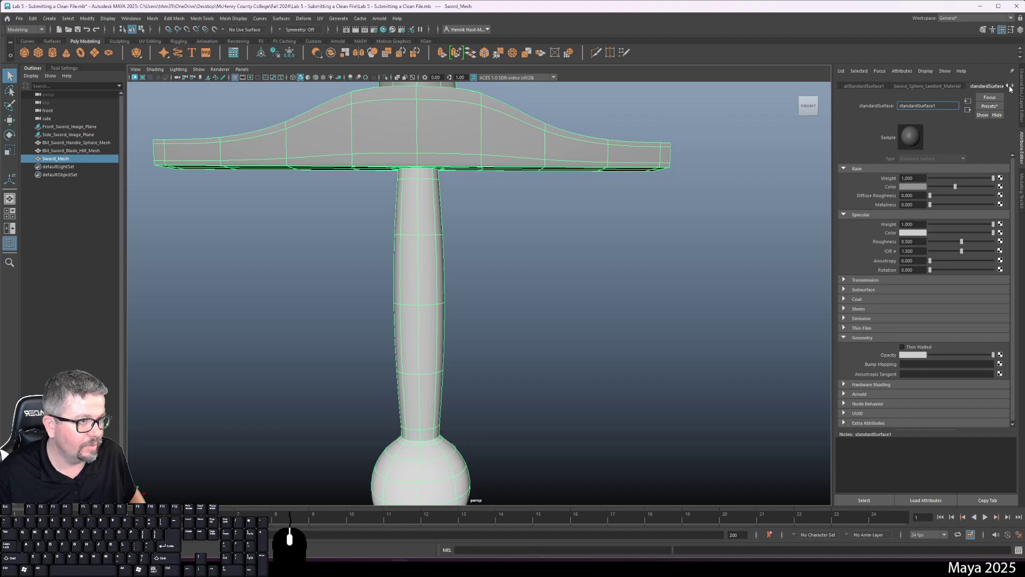
double_click(1015, 89)
Step: Rename aiStandardSurface1 to Sword_Handle_Arnold_Material
left_click_drag(1009, 88, 989, 108)
left_click(982, 125)
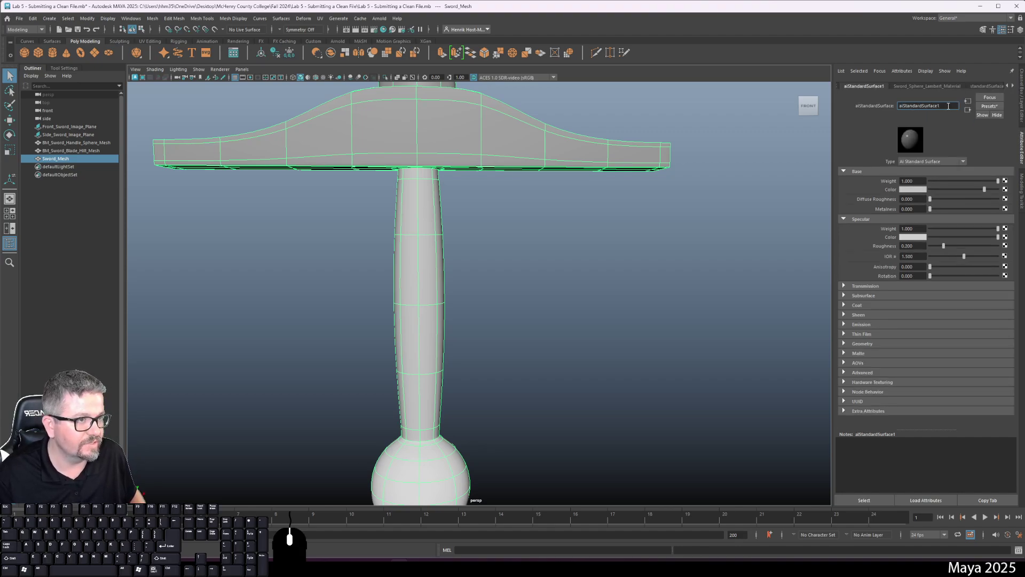
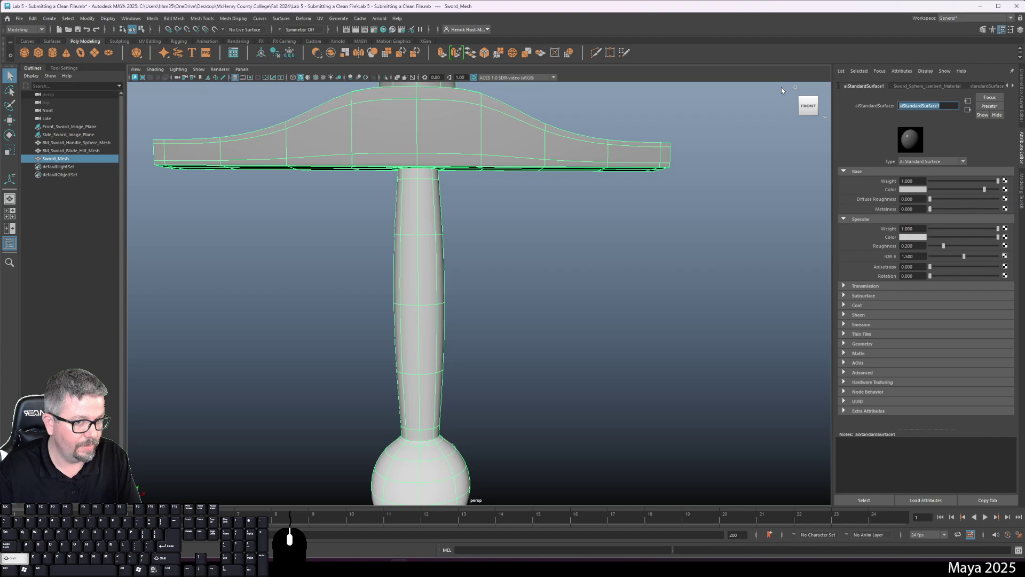
key("shift+BackSpace")
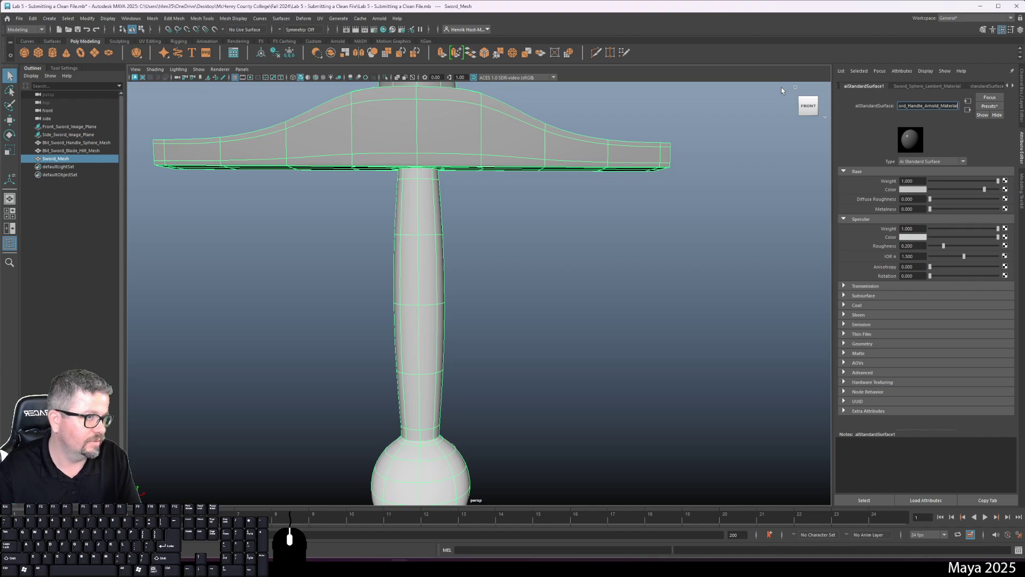
key("Return")
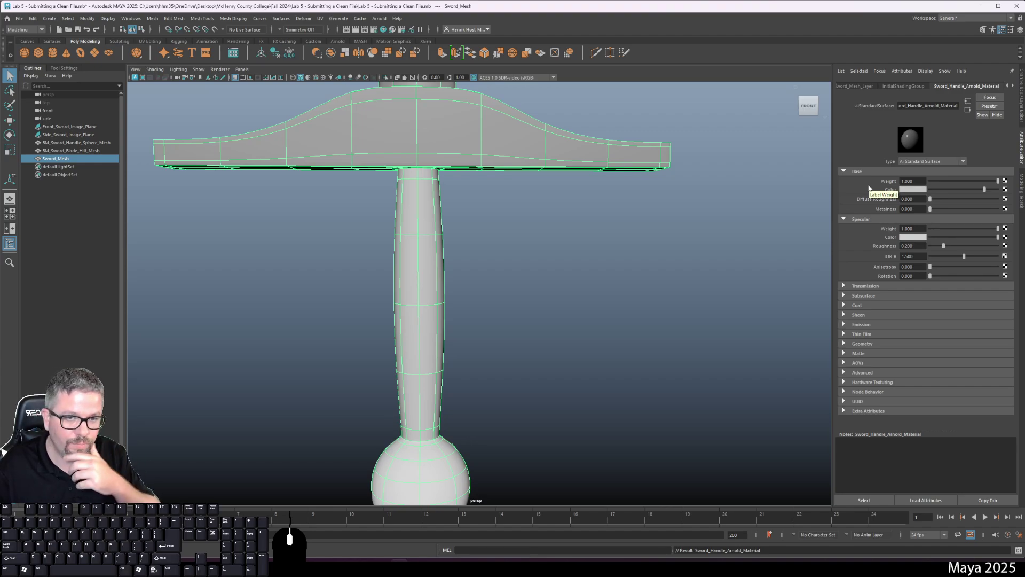
left_click(387, 25)
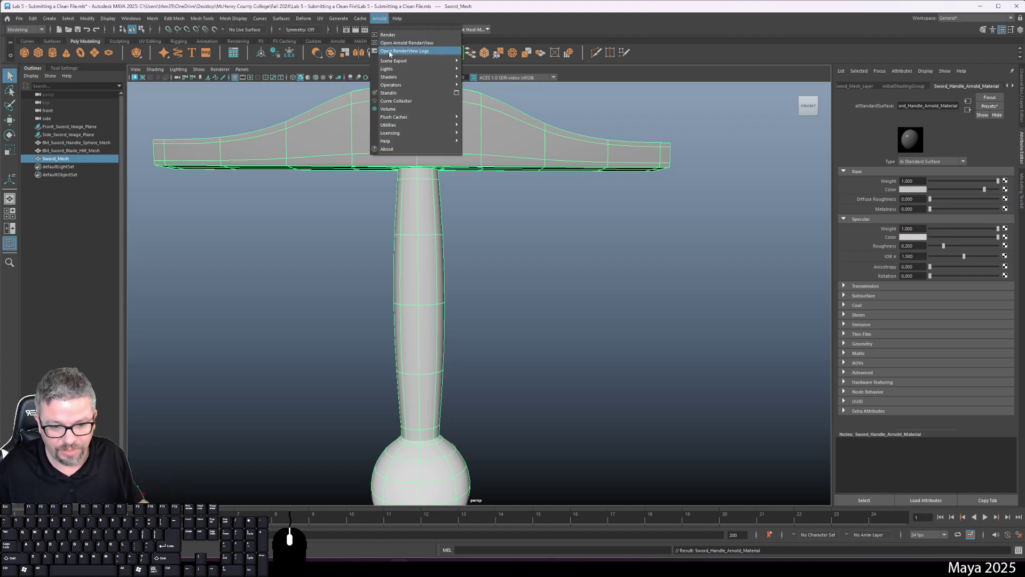
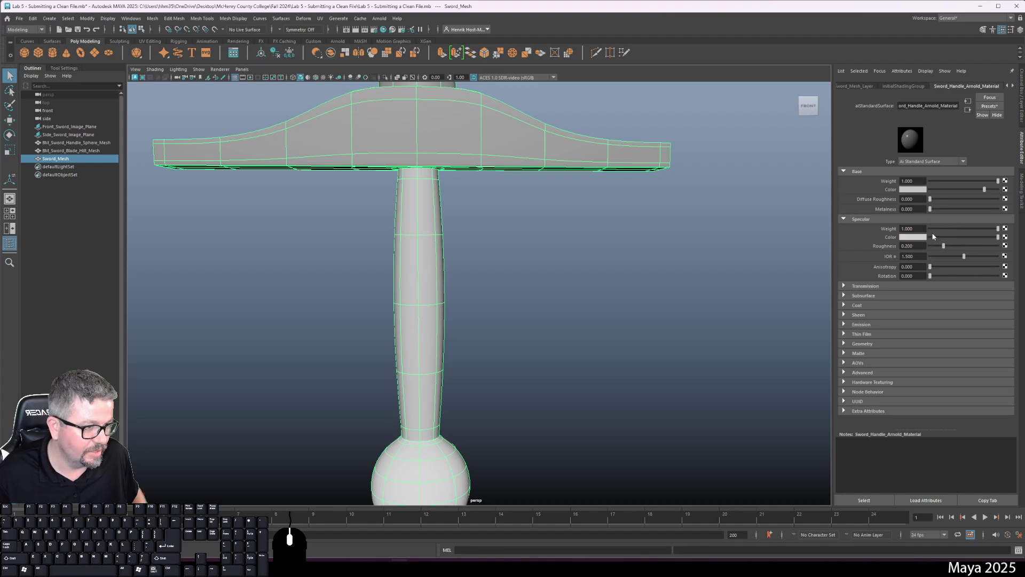
left_click_drag(958, 228, 946, 227)
left_click_drag(975, 233, 1014, 239)
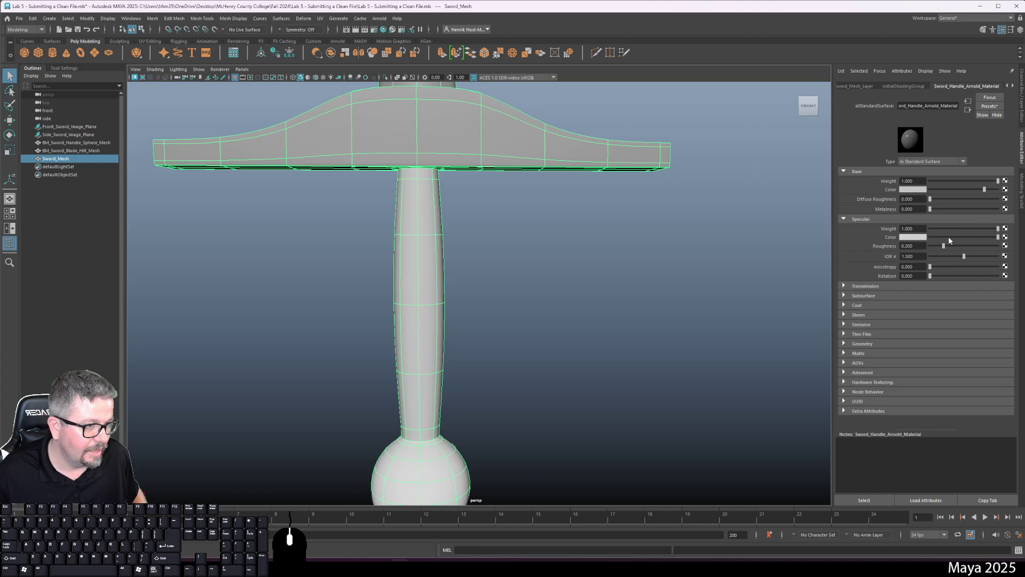
left_click_drag(958, 259, 974, 262)
key("ctrl+z")
left_click_drag(933, 270, 982, 273)
left_click(983, 272)
key("ctrl+z")
key("ctrl+z")
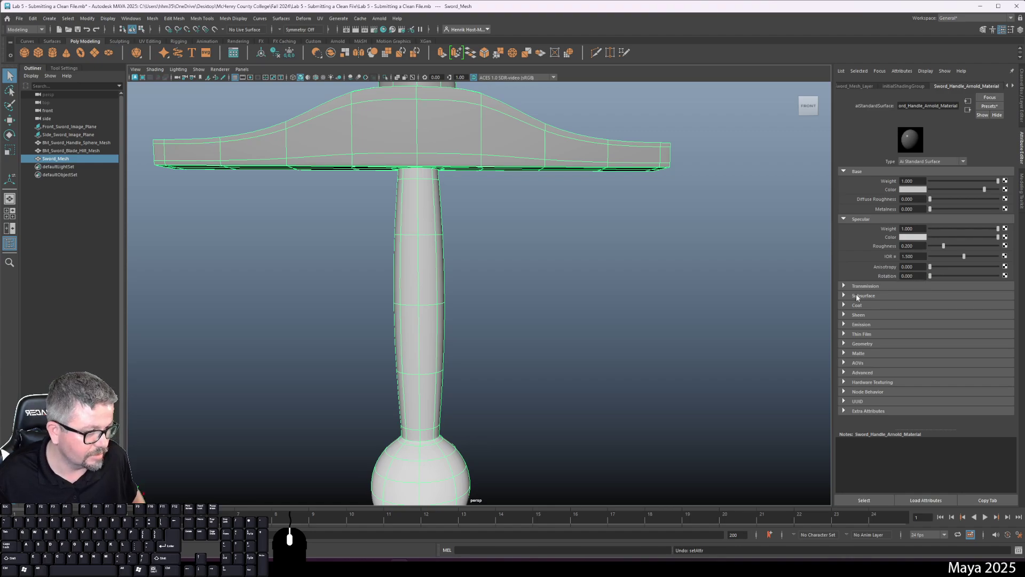
left_click(863, 347)
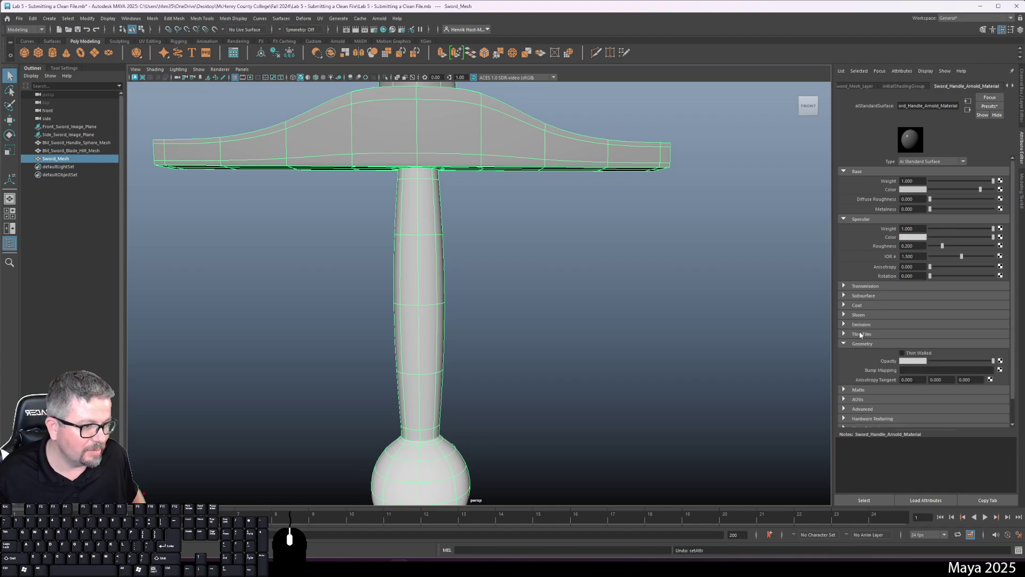
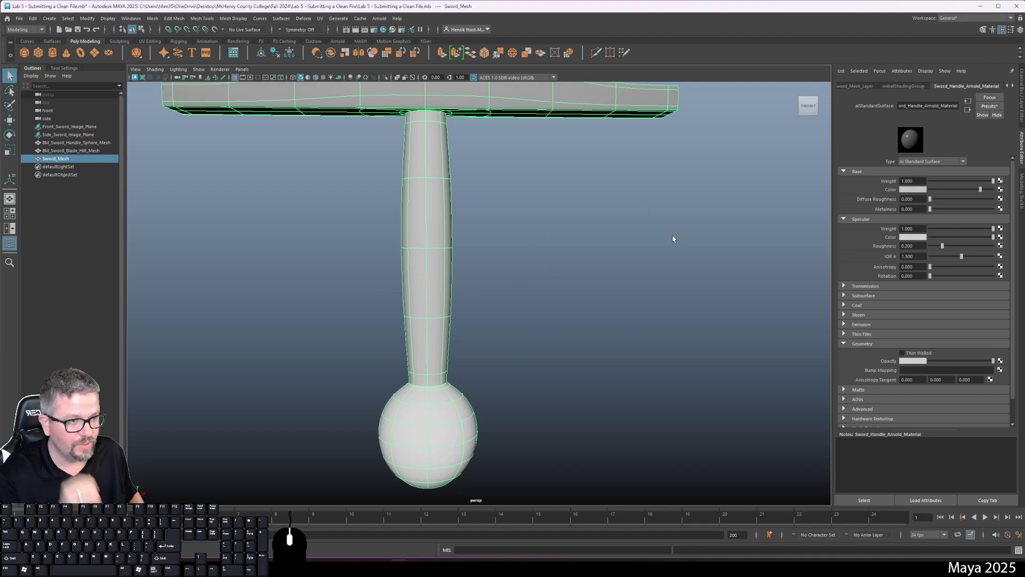
middle_click(562, 198)
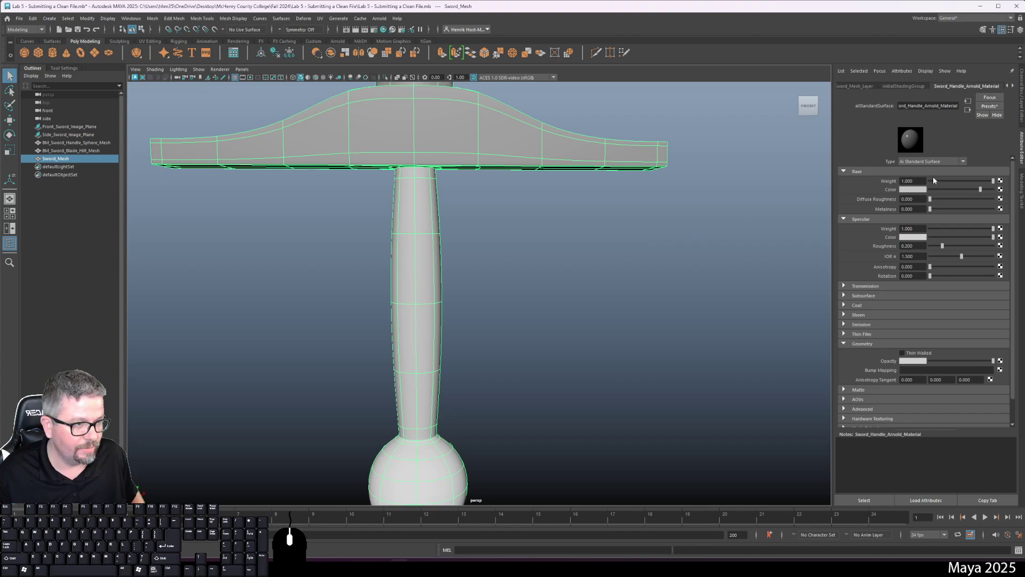
Step: Set the handle material's Base Color to a dark maroon red in the color chooser
left_click(923, 192)
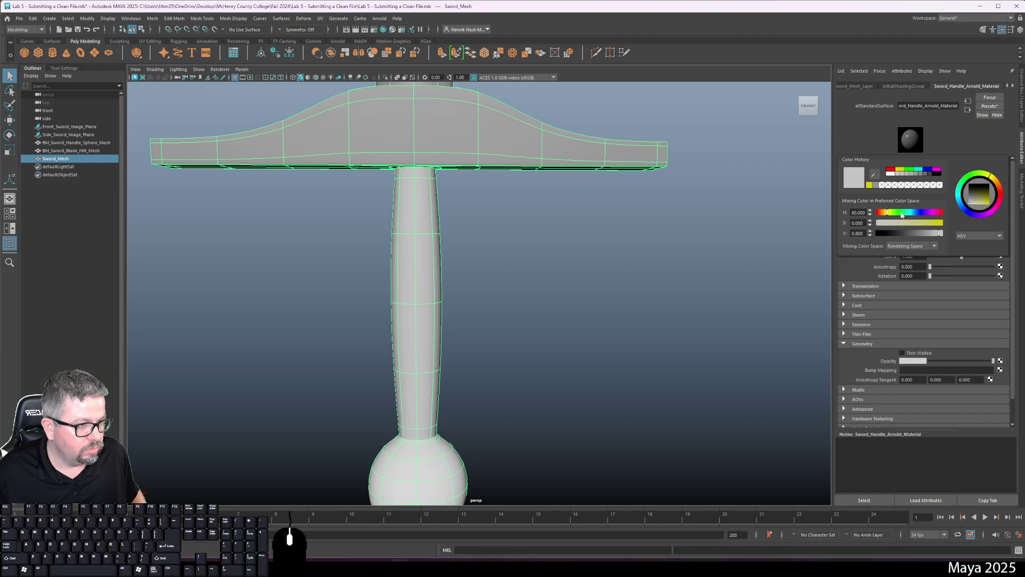
left_click(999, 199)
left_click(1004, 198)
left_click_drag(978, 203, 987, 194)
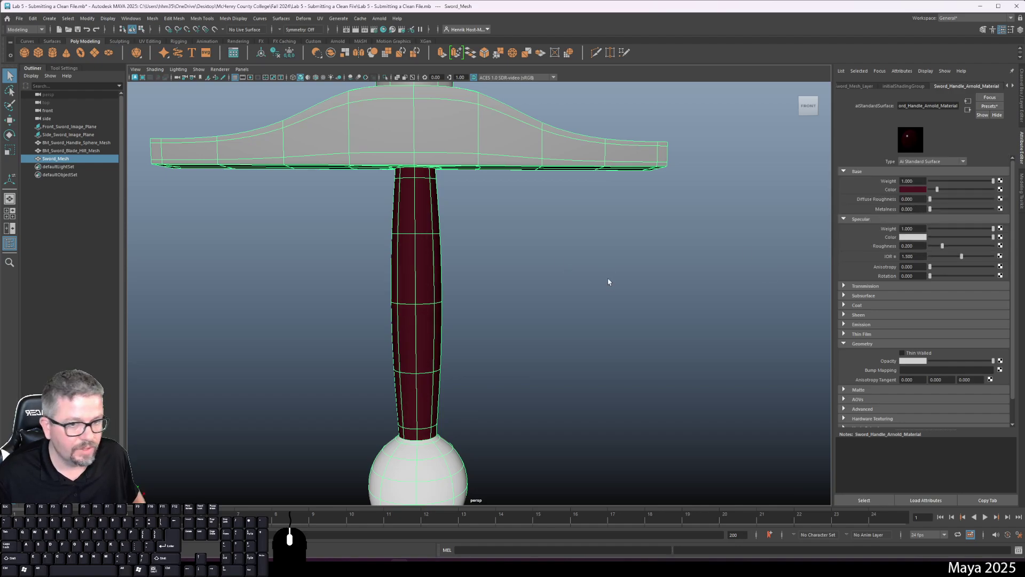
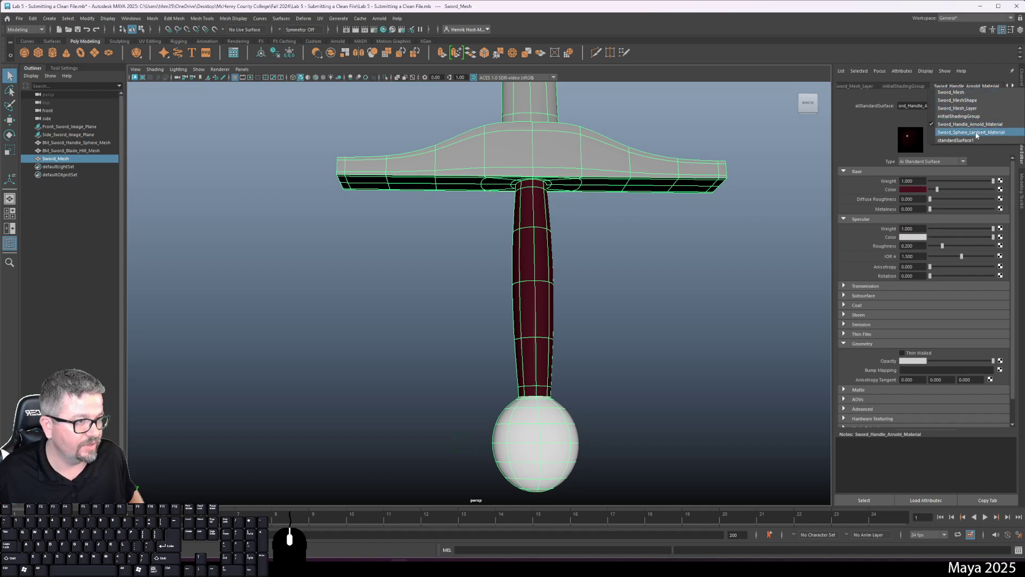
left_click(999, 75)
Step: Browse the Edit menu's delete-by-type options without choosing, then list Sword_Mesh's connected nodes
right_click(1014, 88)
left_click(275, 220)
left_click(39, 17)
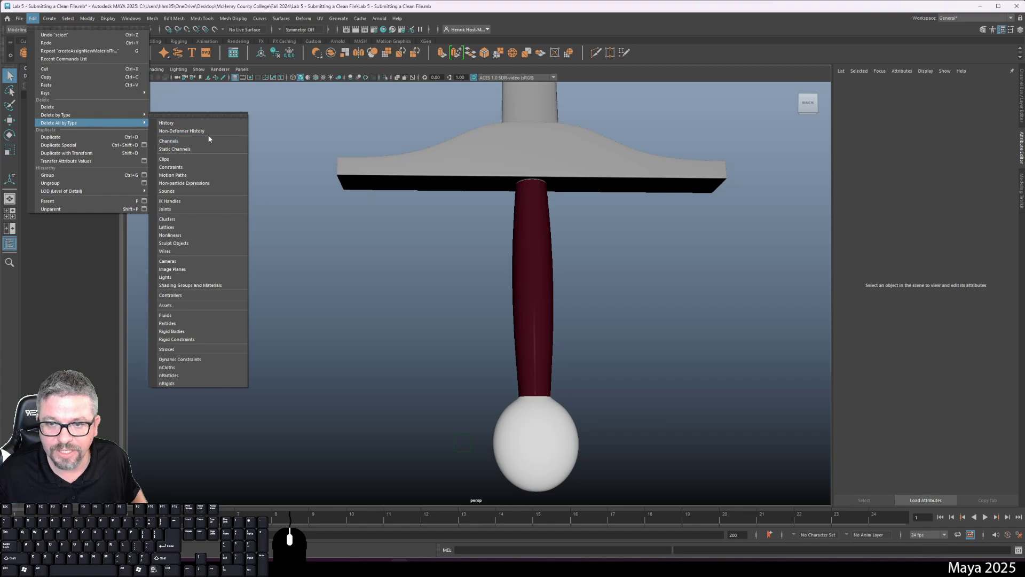
left_click(776, 259)
left_click(537, 408)
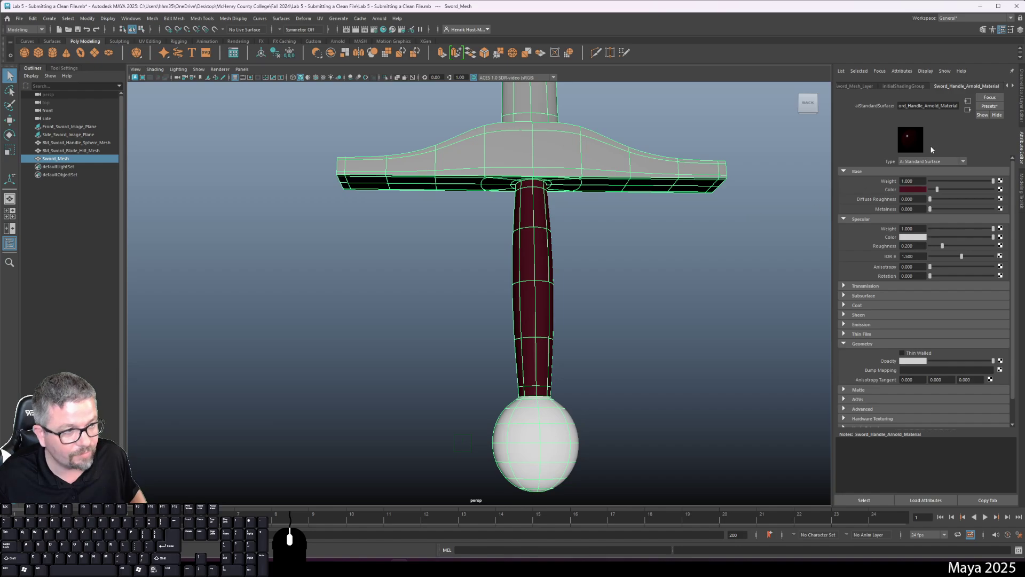
right_click(1015, 88)
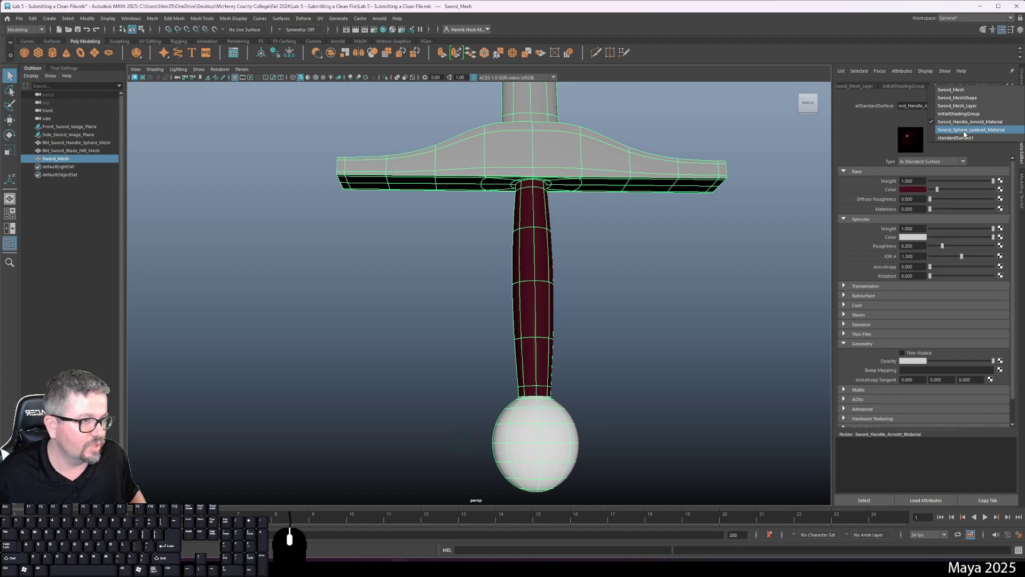
Step: Set Sword_Sphere_Lambert_Material's Color to bright red so the pommel ball turns red, then deselect
left_click(966, 134)
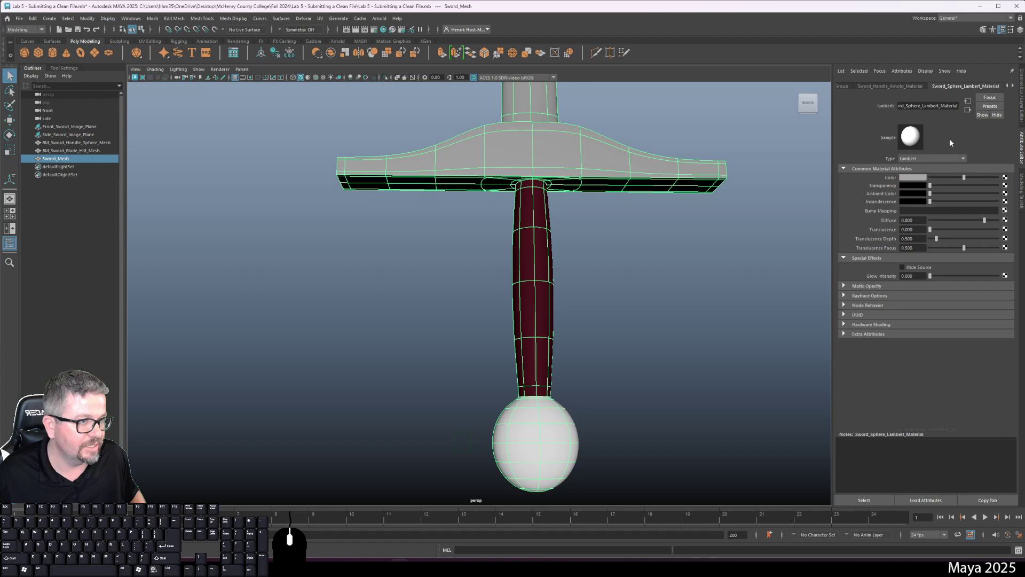
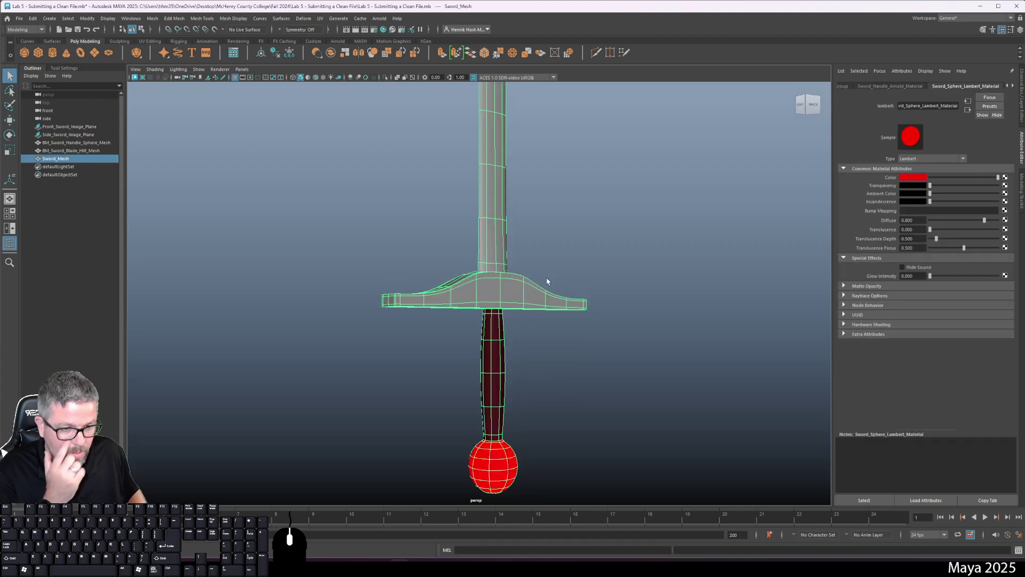
left_click_drag(496, 284, 498, 291)
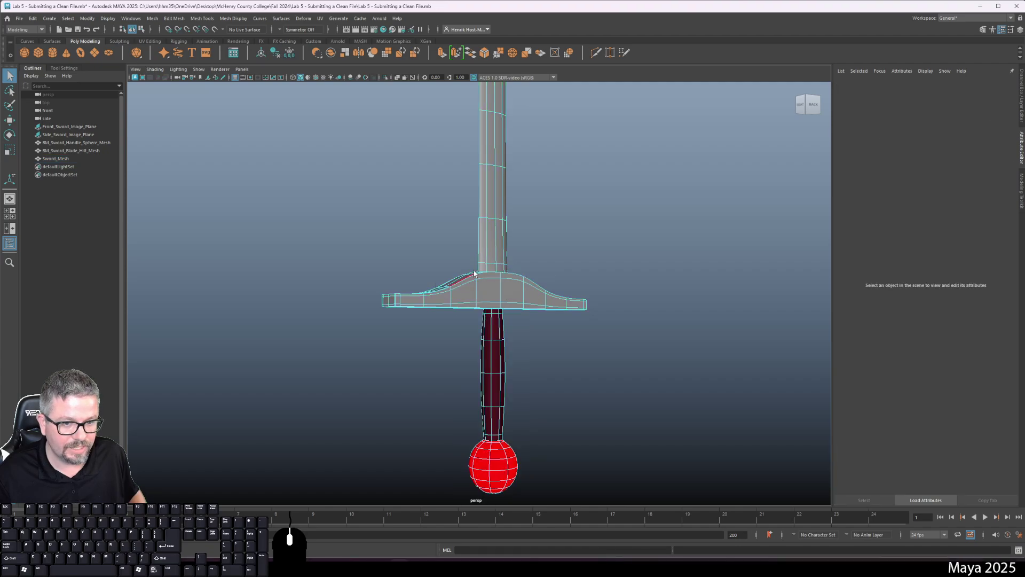
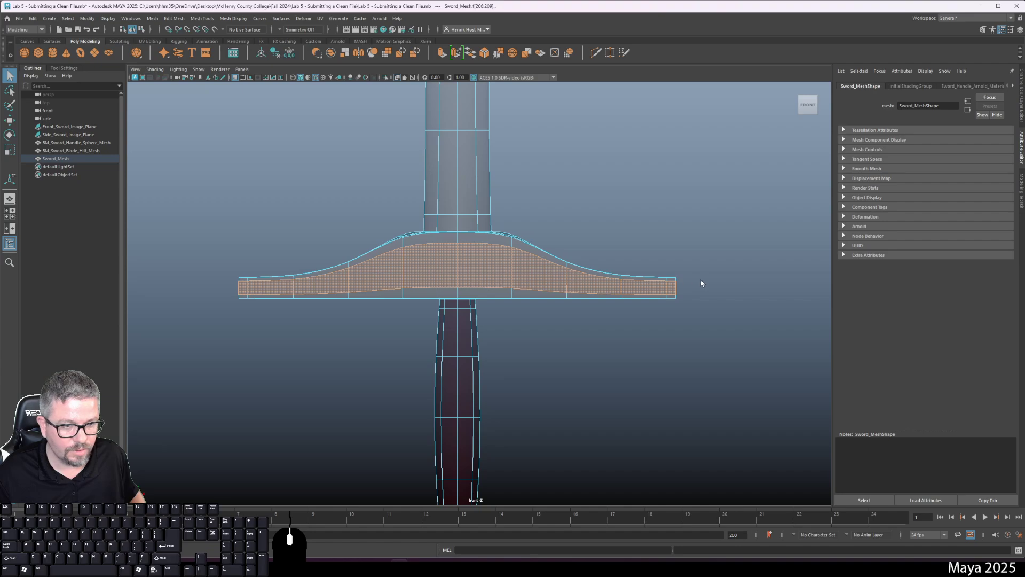
Step: Select the hilt crossguard faces and assign them a new Phong material (phong1)
left_click_drag(703, 305, 165, 222)
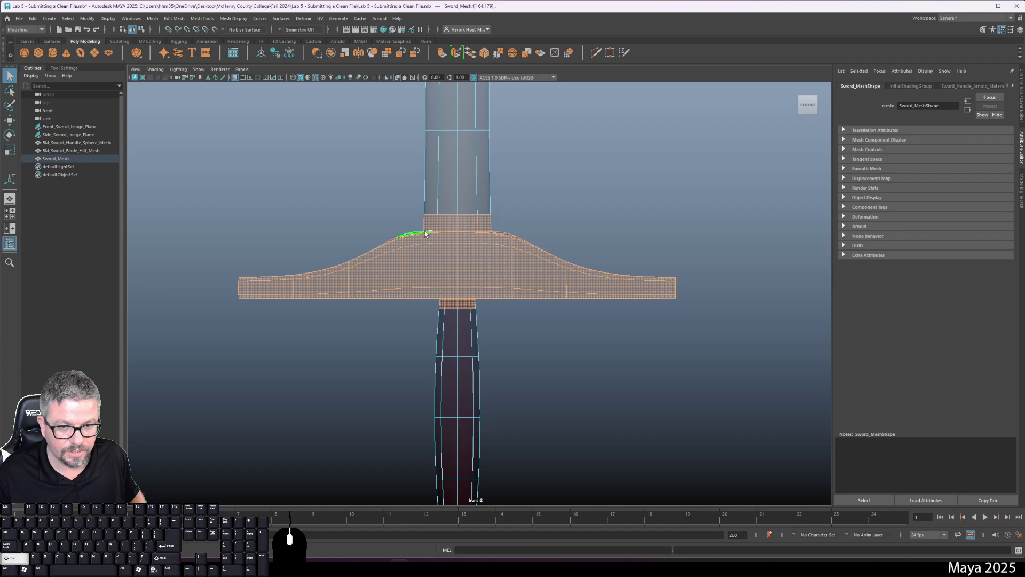
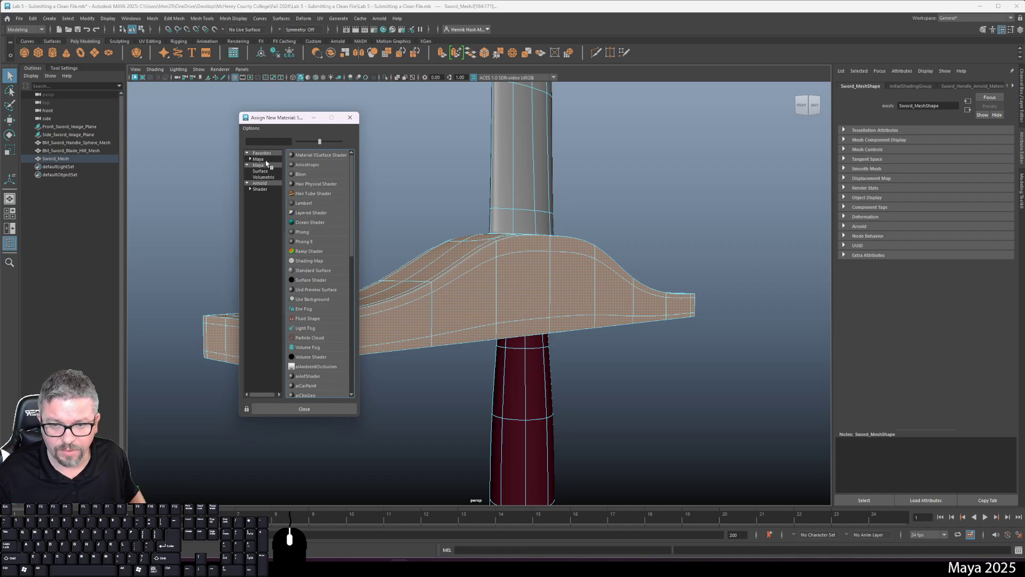
left_click(268, 156)
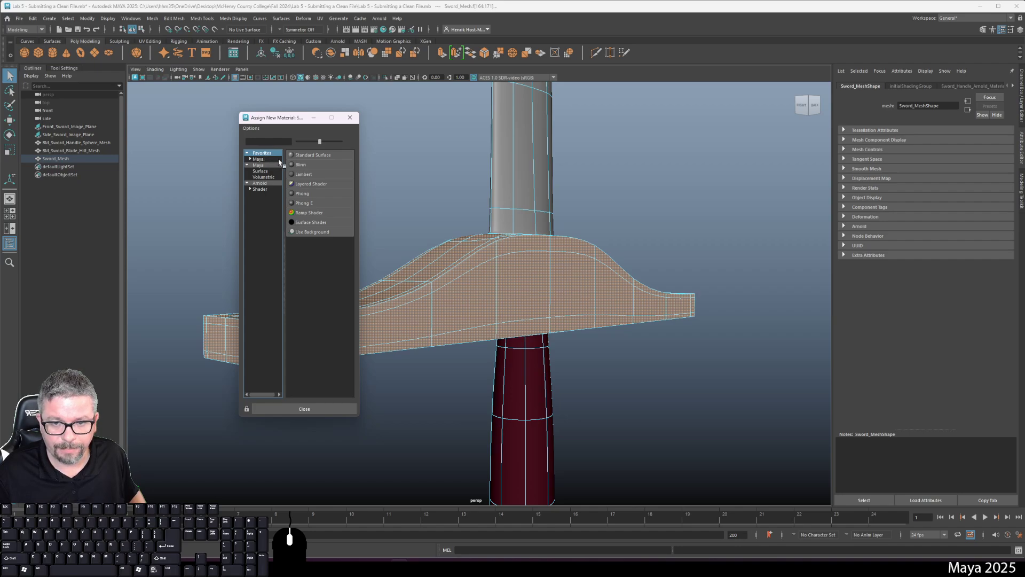
left_click(310, 195)
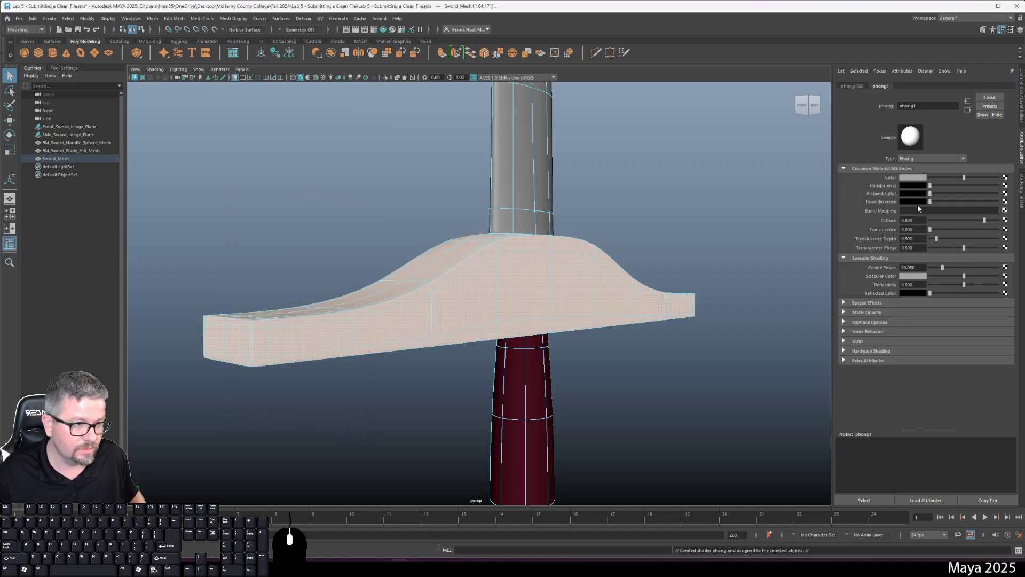
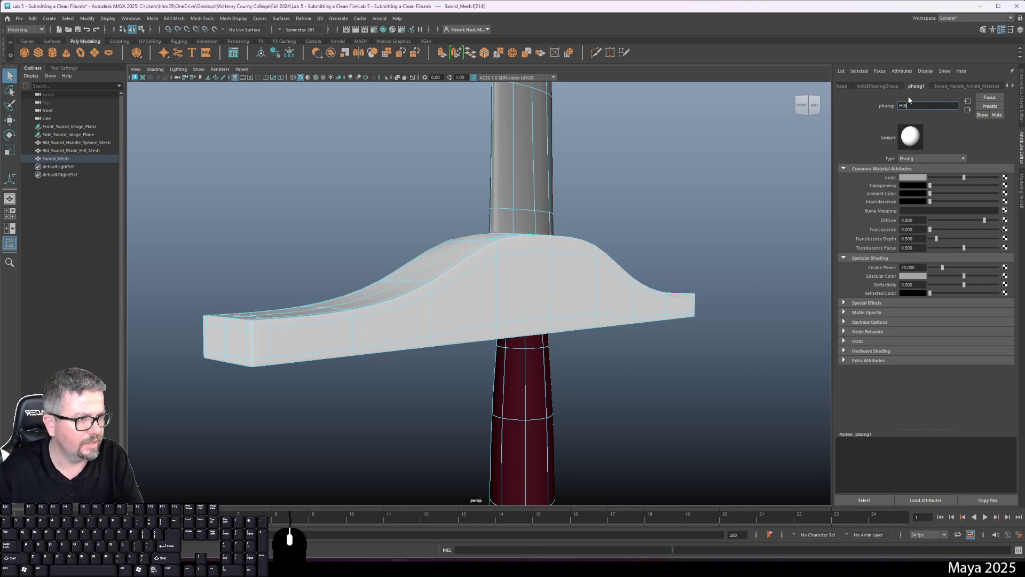
Step: Rename the hilt material phong1 to Sword_Hilt_Phong_Material
key("shift+-")
key("shift+BackSpace")
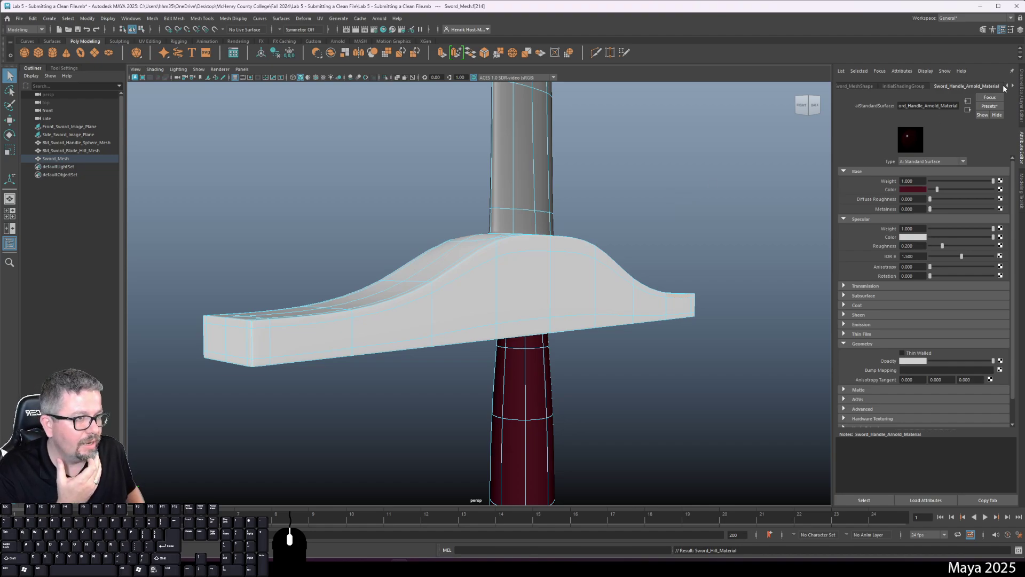
right_click(1014, 87)
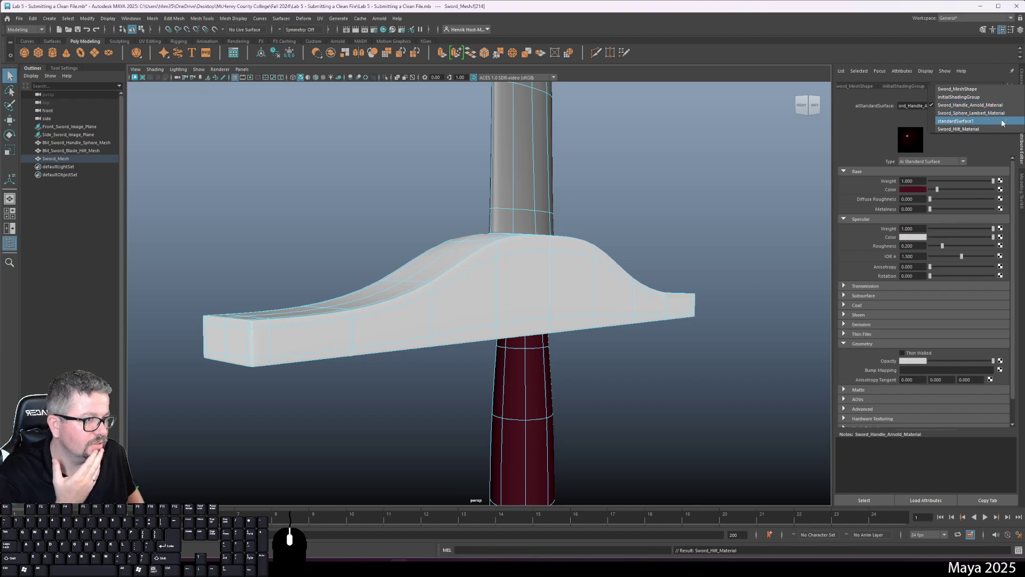
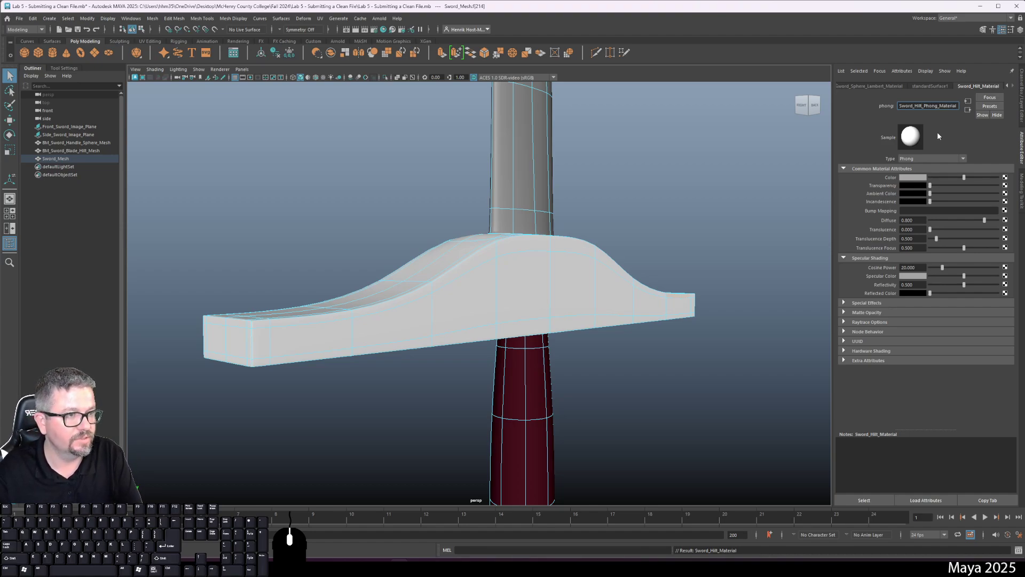
key("Return")
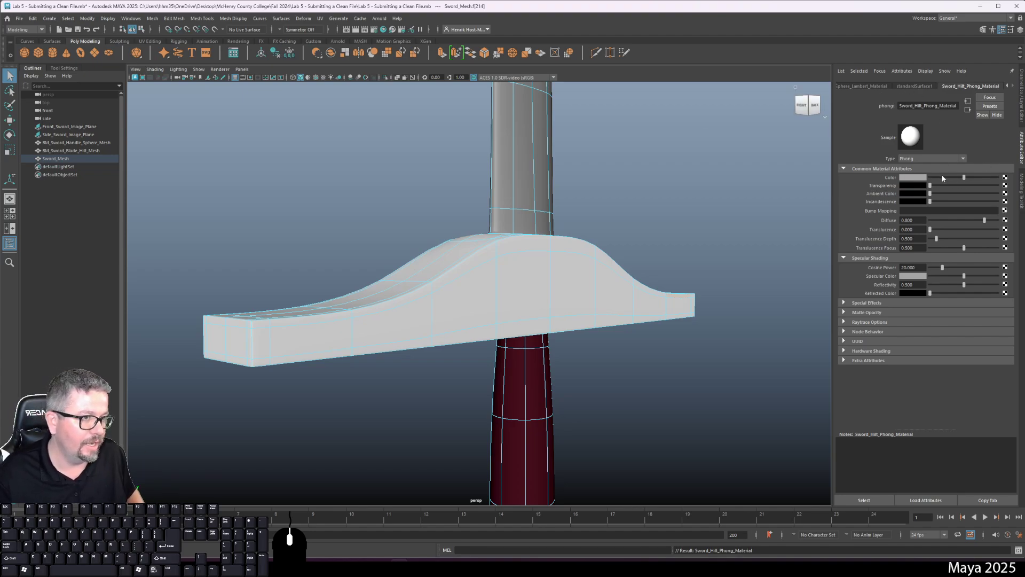
Step: Set the hilt material's colour to a neutral grey (V 0.5, zero saturation)
left_click(922, 181)
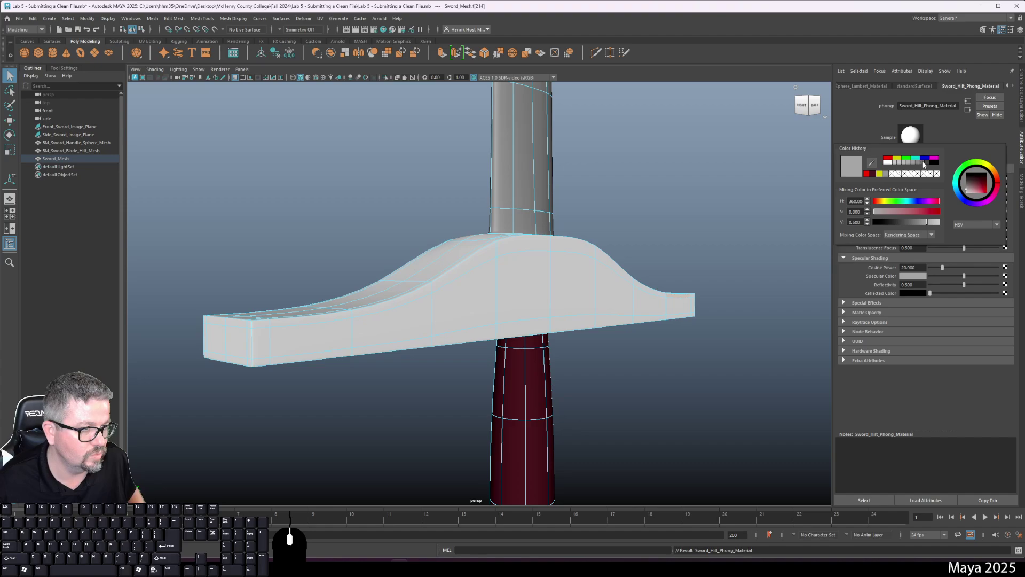
left_click(931, 164)
left_click(685, 212)
Step: Pull the view back and select the whole sword mesh in the viewport
left_click_drag(570, 352, 455, 181)
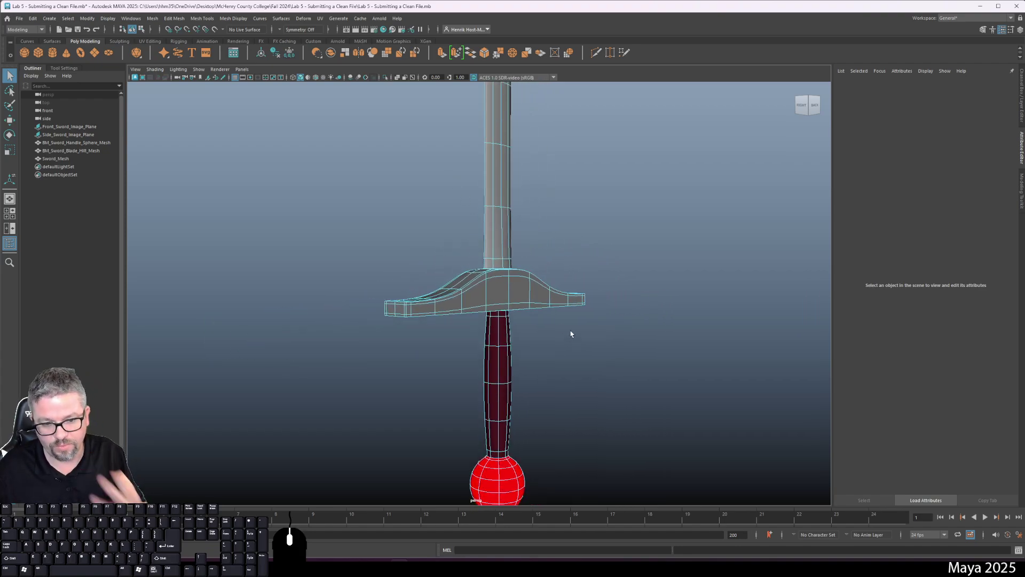
left_click_drag(496, 471, 545, 312)
left_click(600, 434)
left_click(514, 395)
left_click(442, 297)
left_click(445, 361)
left_click(453, 290)
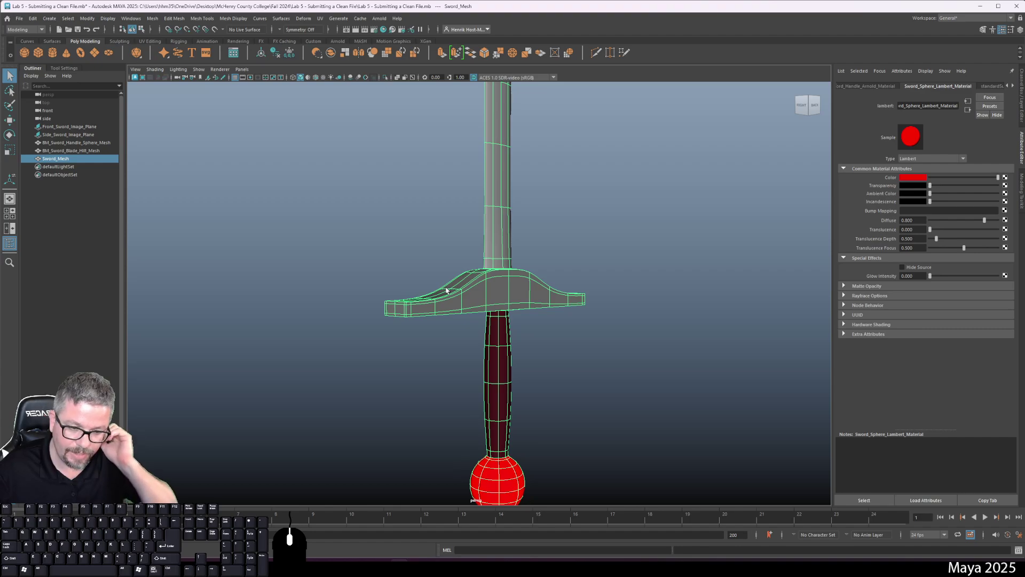
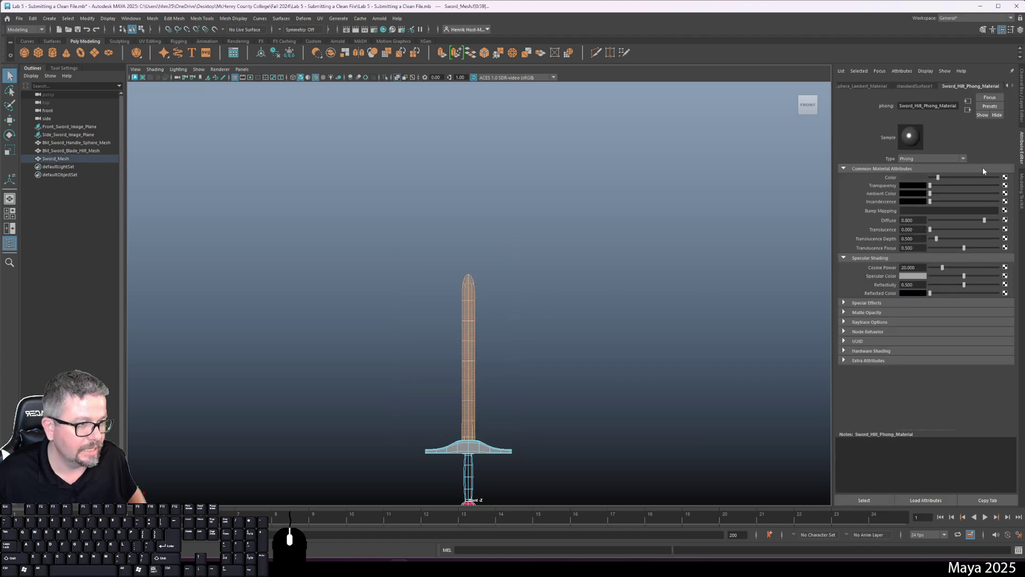
Step: Face the blade in back view and select the blade faces in face mode
scroll("down", 3)
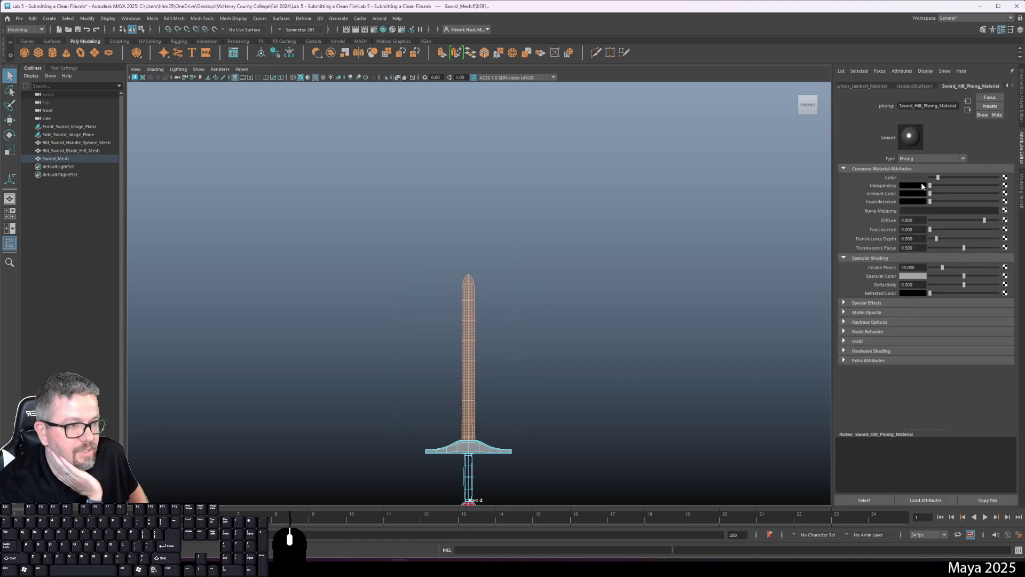
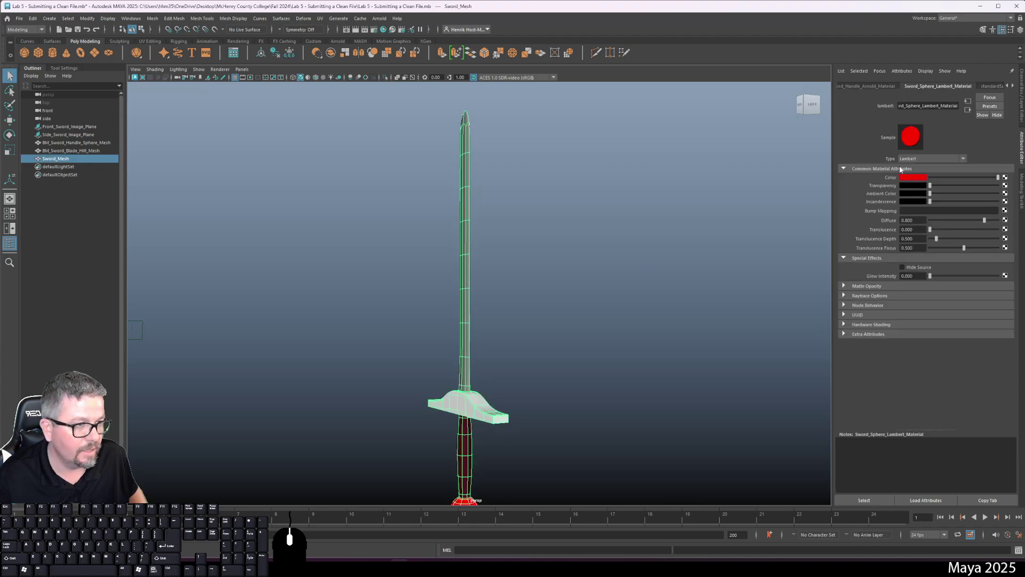
key("ctrl+z")
key("ctrl+z")
key("ctrl+z")
key("ctrl+z")
left_click_drag(493, 271, 529, 272)
key("ctrl+z")
Step: Assign a new Blinn material to the selected blade faces, turning the blade pale
left_click(494, 270)
left_click_drag(470, 238, 464, 443)
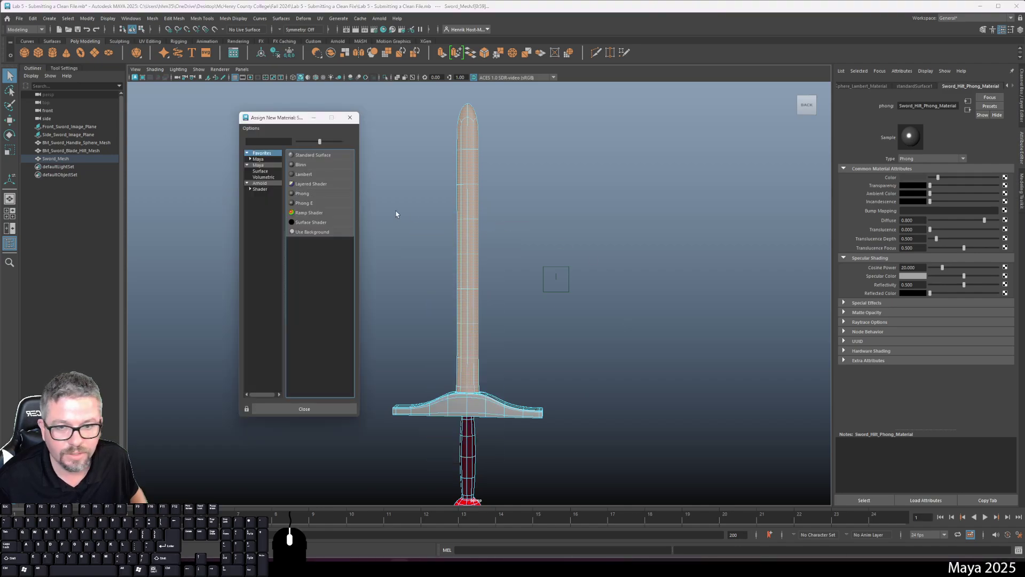
left_click(306, 165)
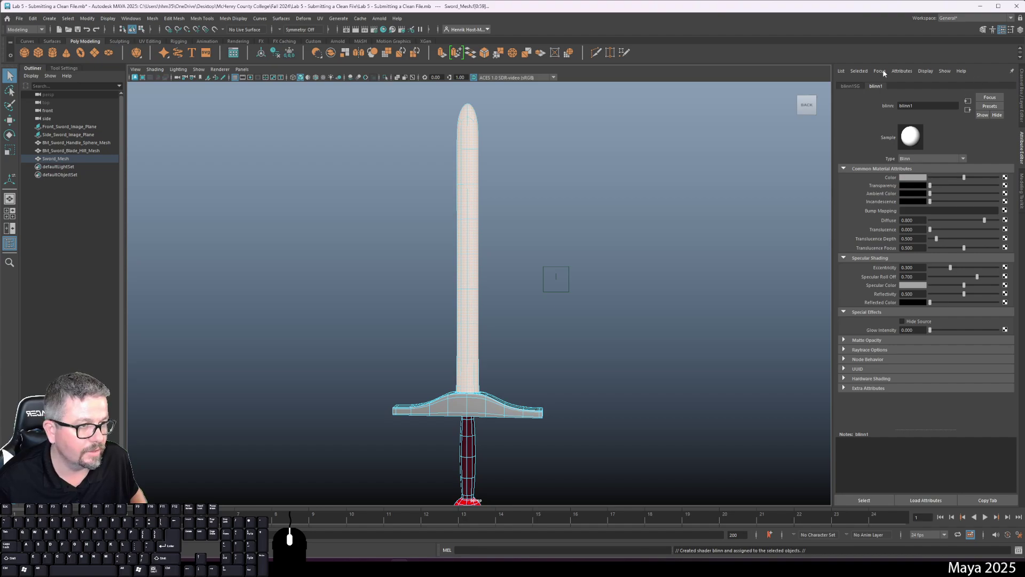
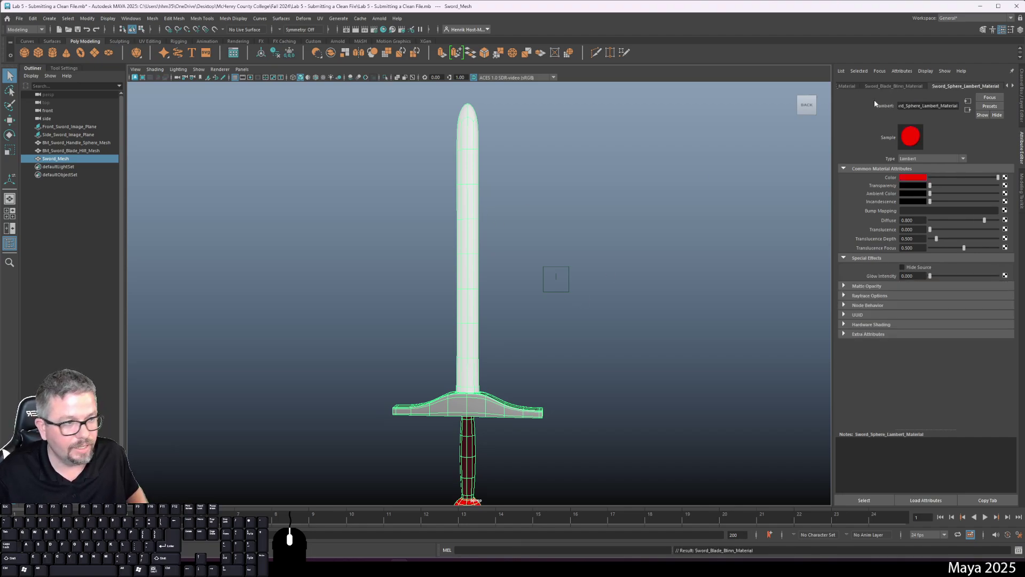
right_click(1018, 87)
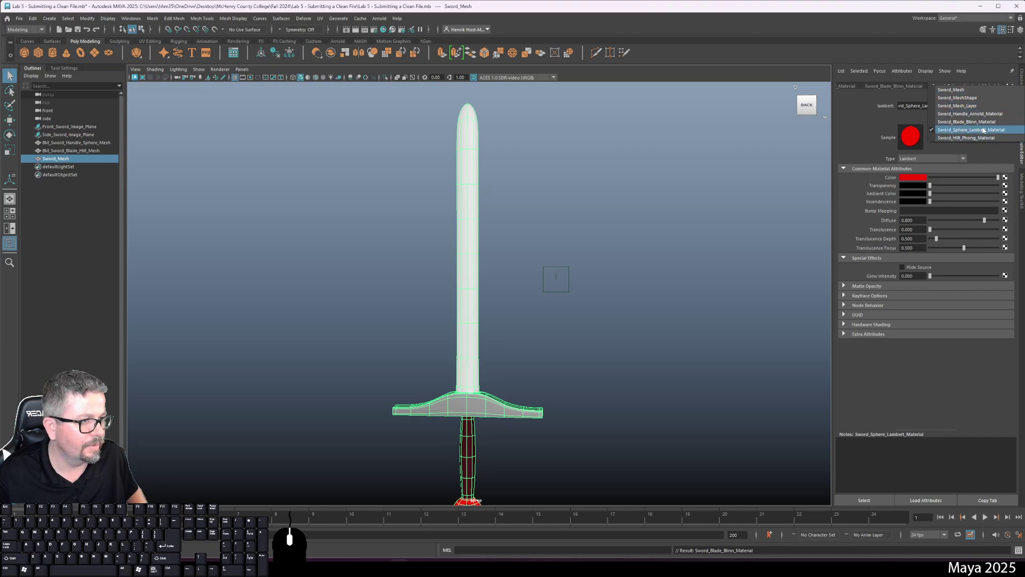
left_click(989, 124)
left_click(921, 179)
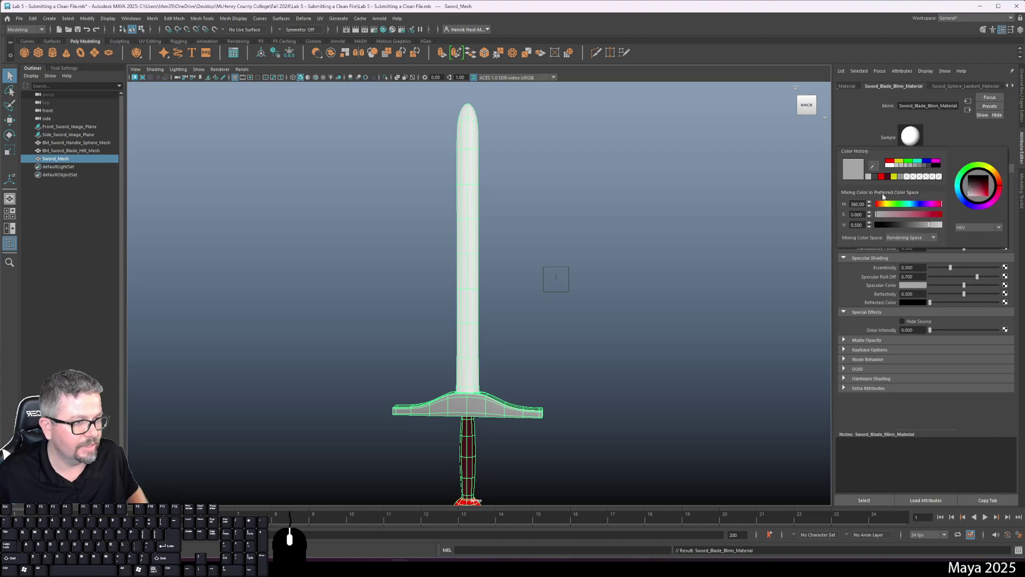
left_click(919, 166)
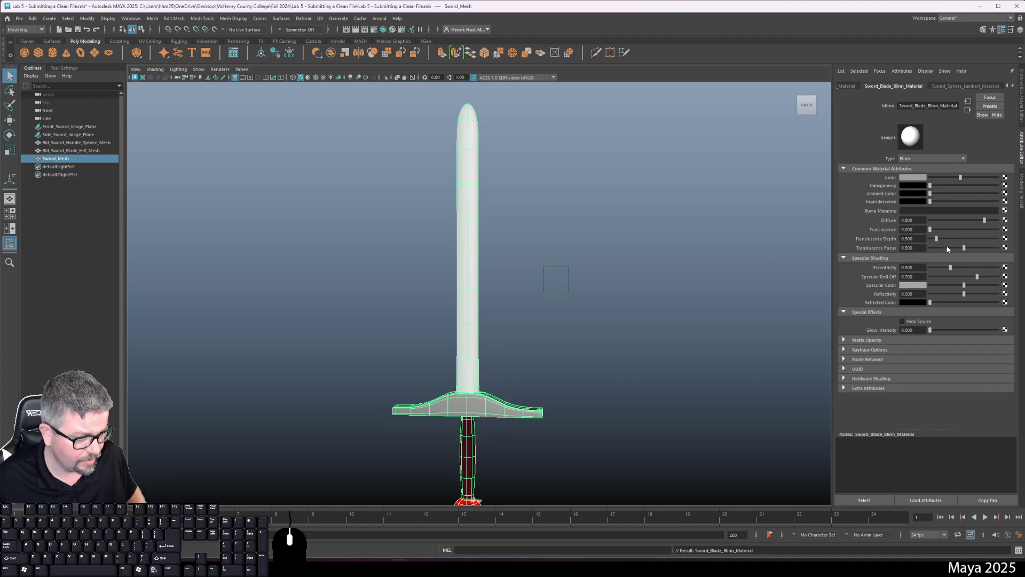
left_click(974, 88)
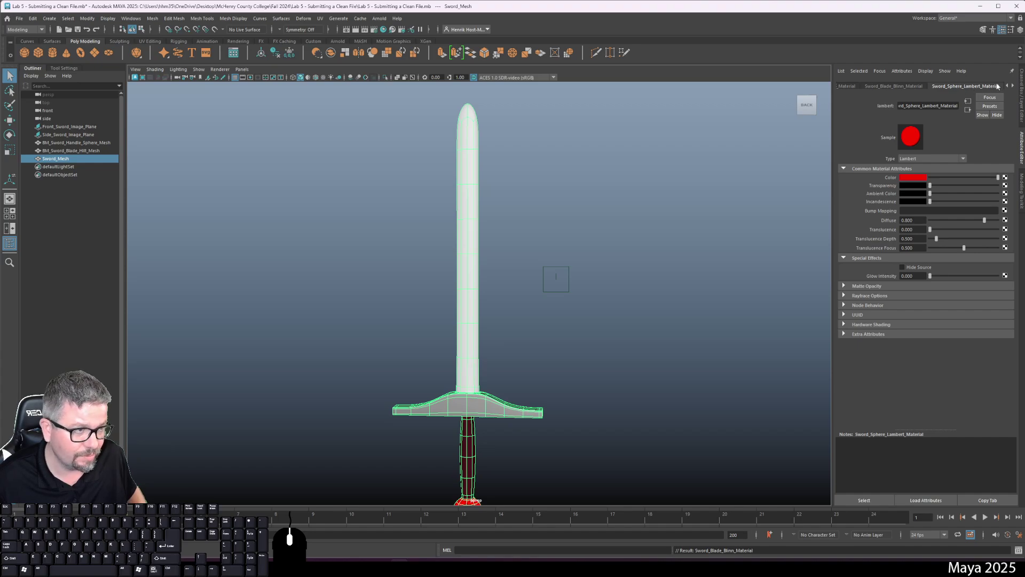
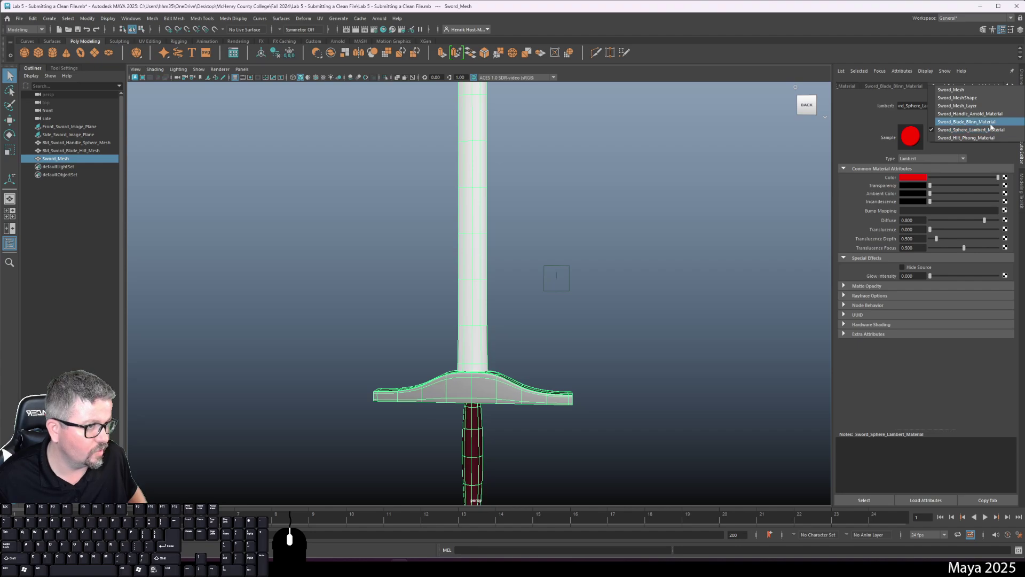
left_click(994, 124)
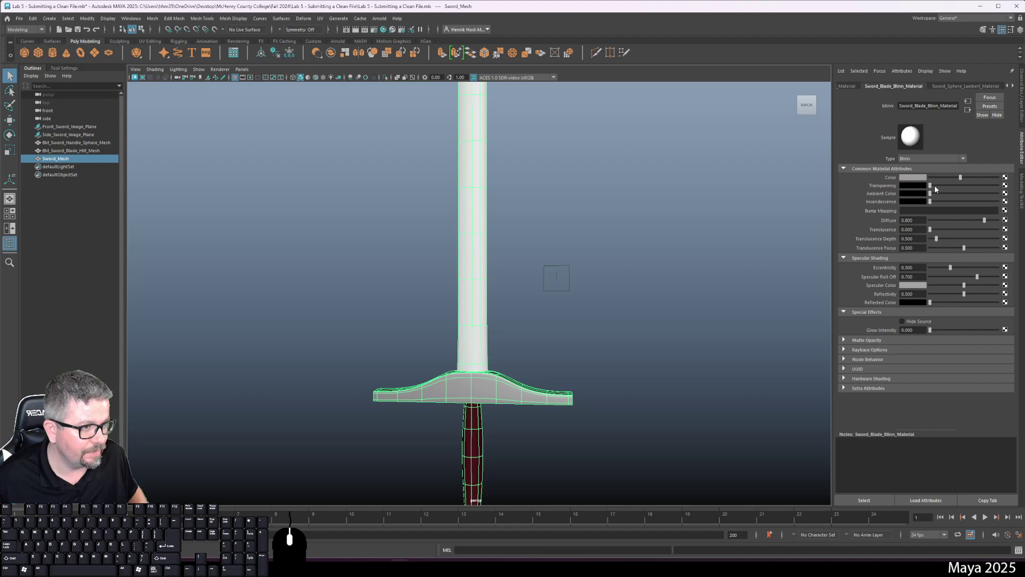
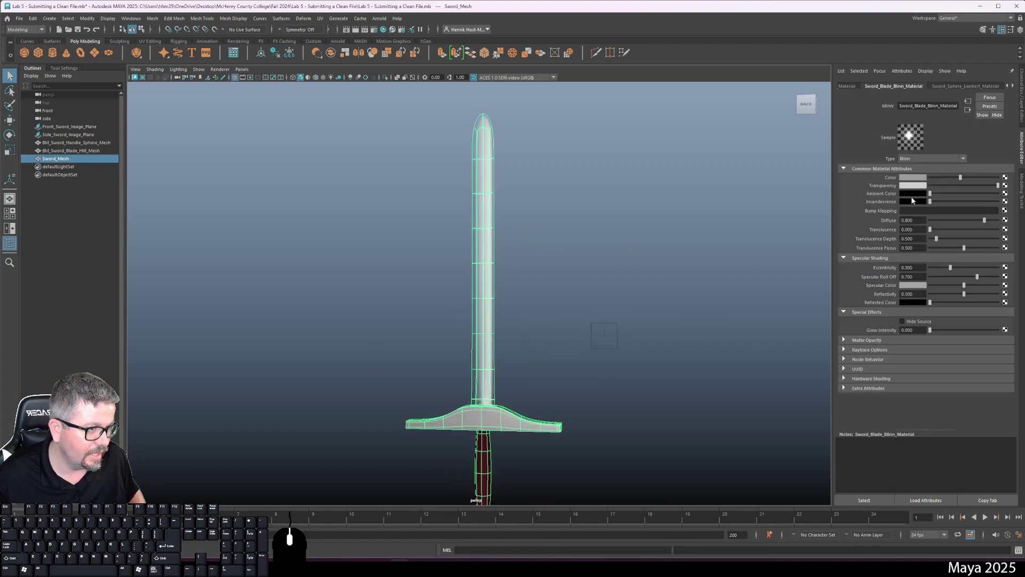
middle_click(588, 348)
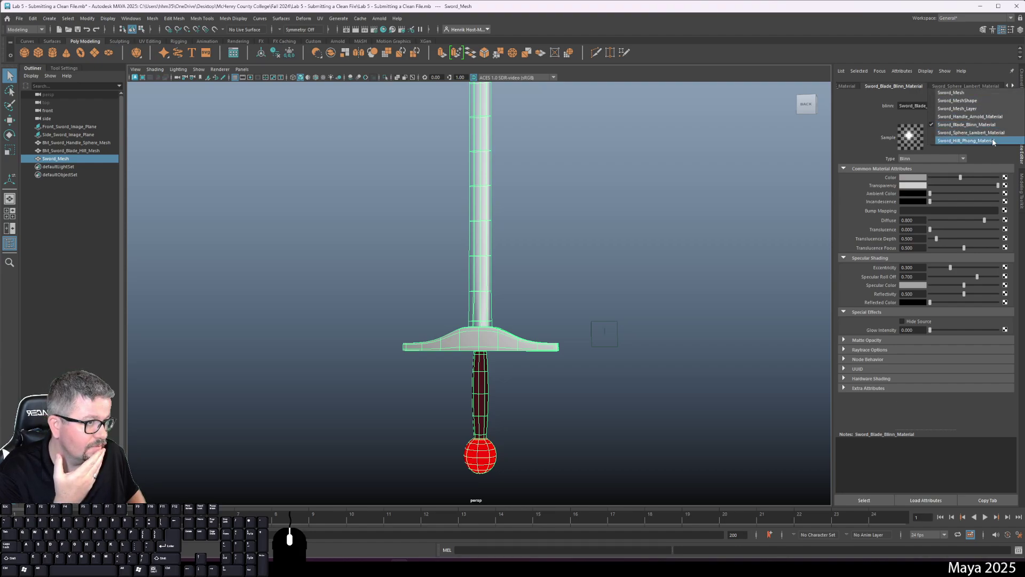
left_click(994, 135)
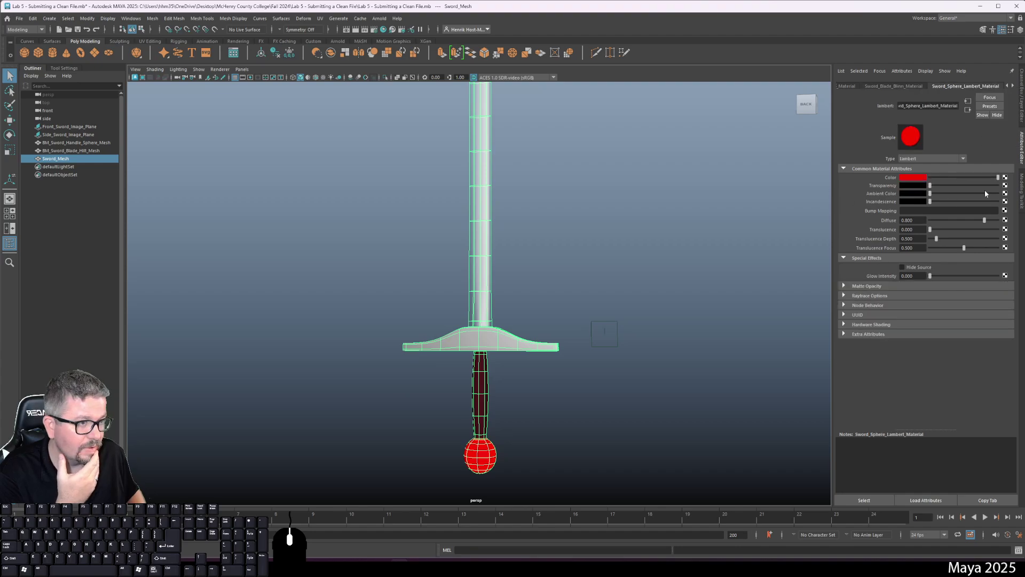
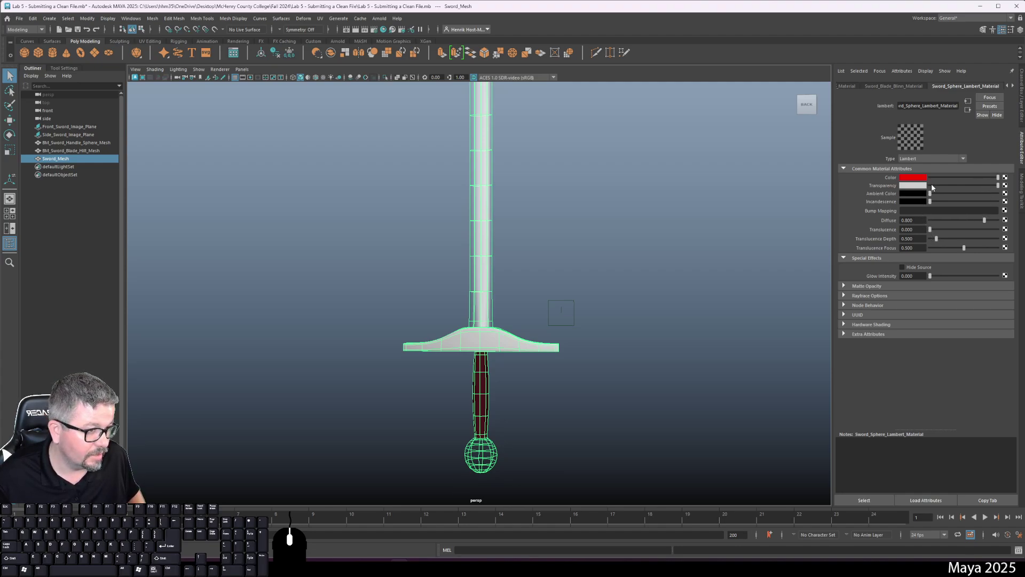
left_click_drag(937, 187, 893, 207)
middle_click(893, 207)
left_click(482, 241)
middle_click(482, 241)
right_click(1015, 87)
left_click(1008, 120)
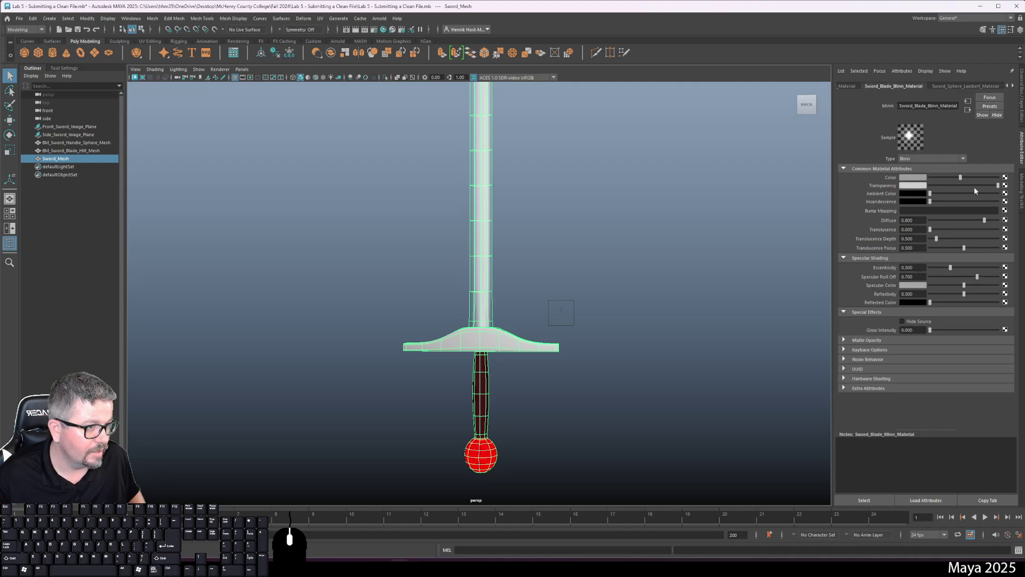
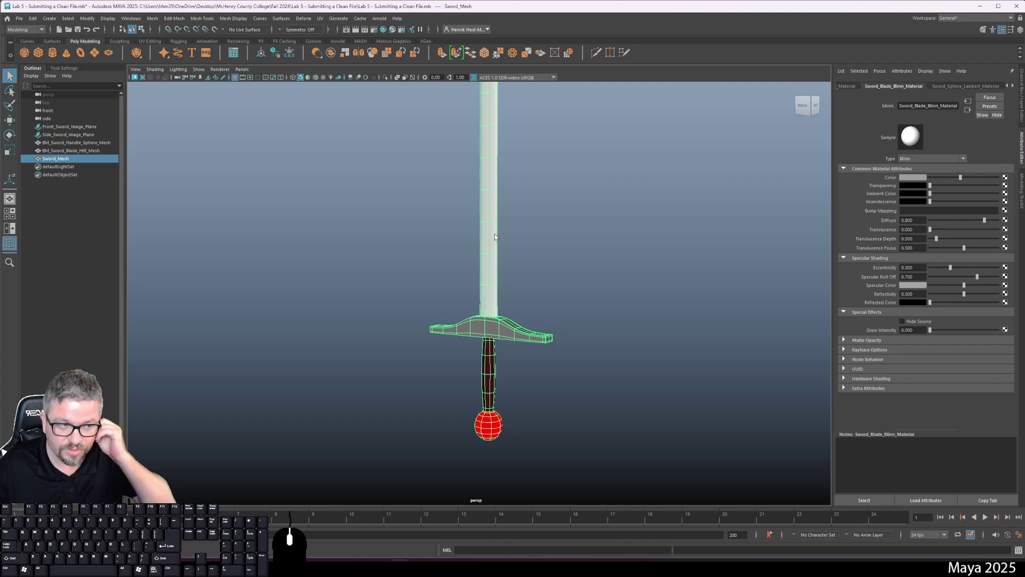
Step: Show Sword_Blade_Blinn_Material's settings and push its Specular Color to white
right_click(1016, 89)
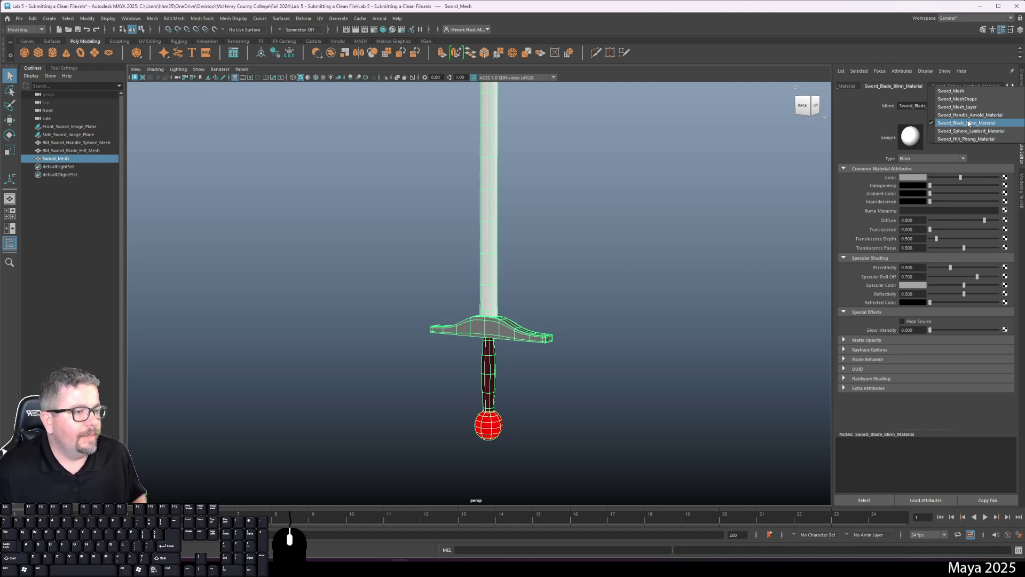
left_click(789, 206)
left_click(493, 284)
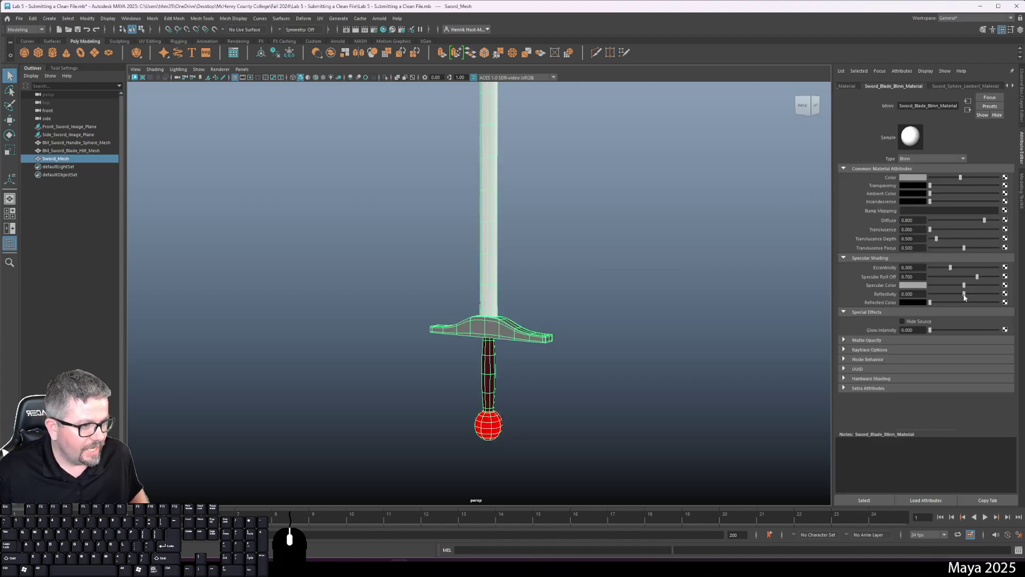
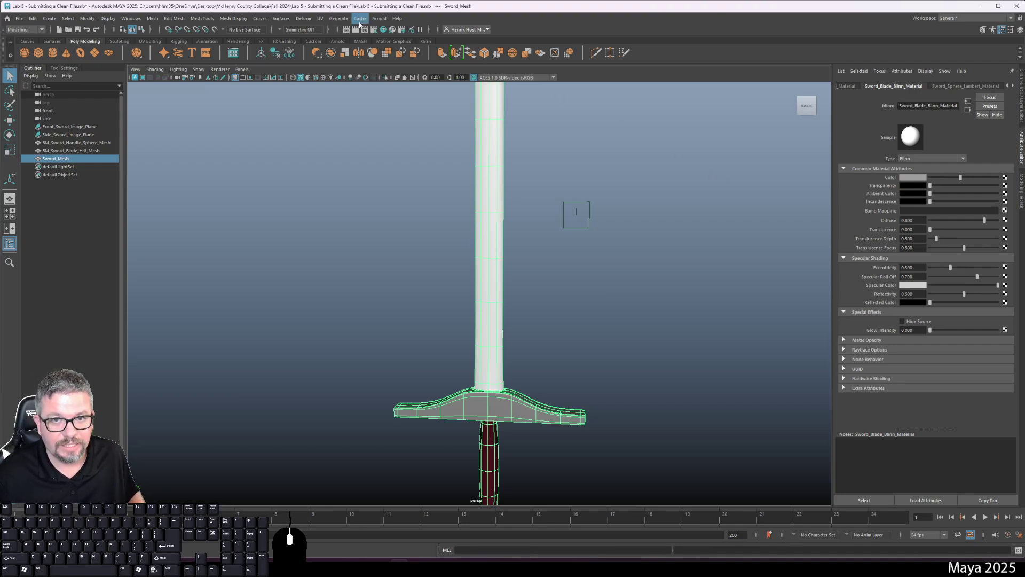
Step: Check the empty render preview, then switch the menu set to Rendering
left_click(387, 21)
left_click(394, 38)
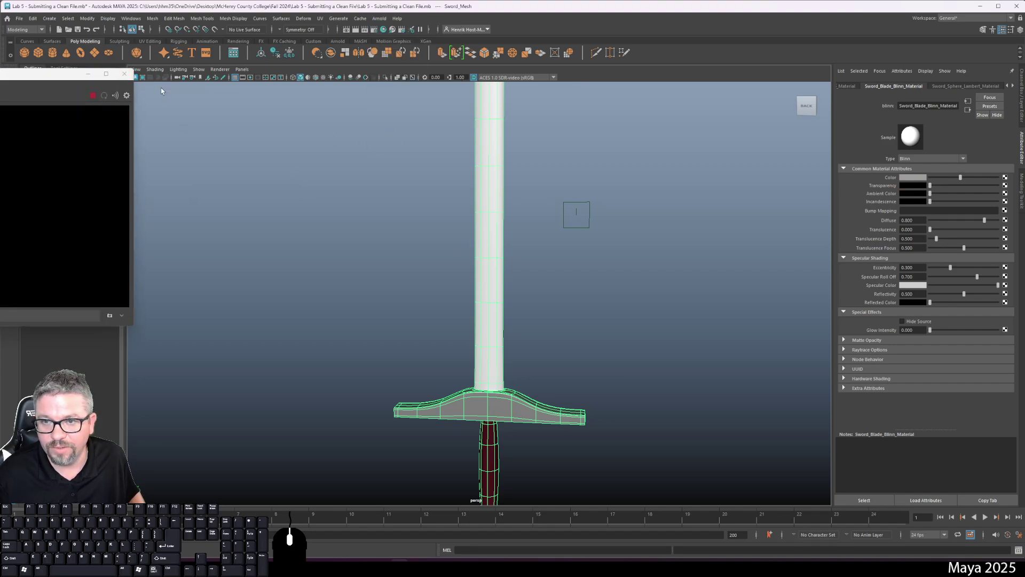
left_click(121, 80)
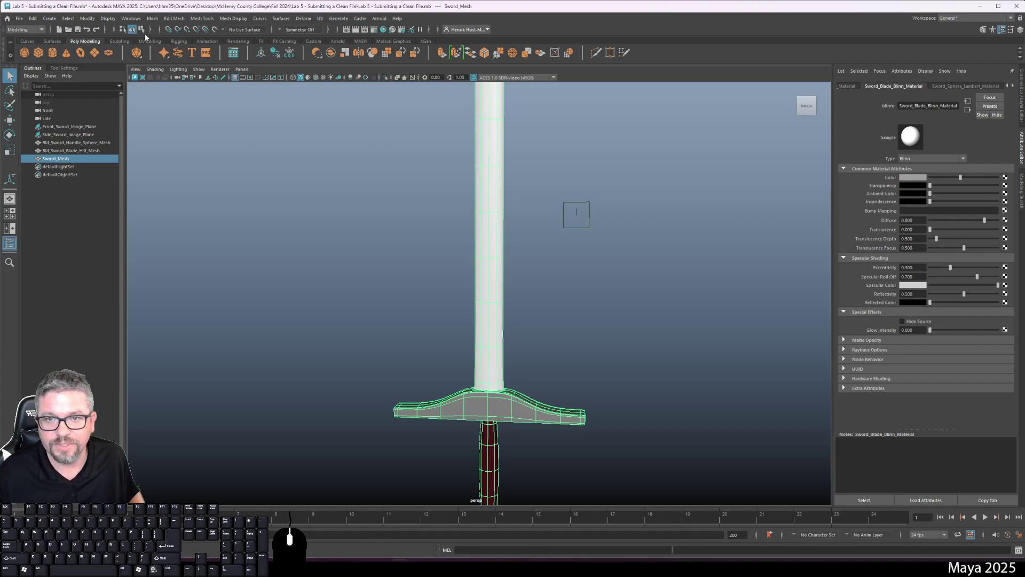
left_click(41, 33)
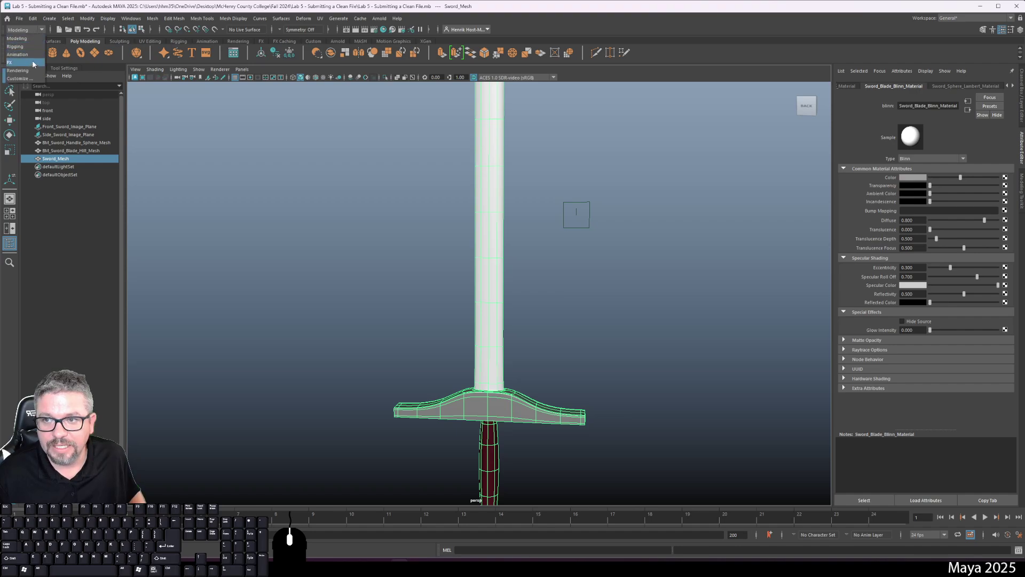
left_click(35, 75)
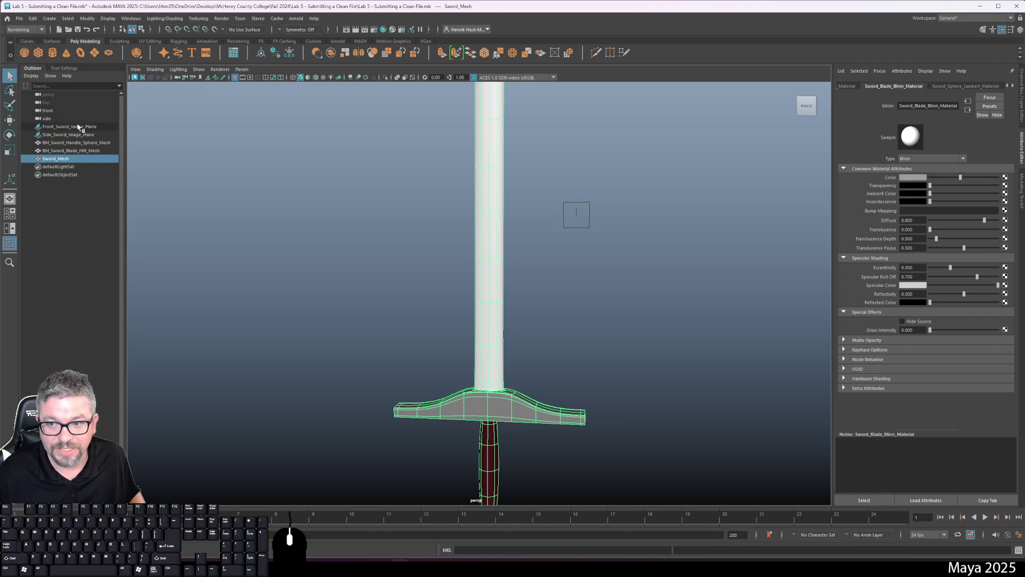
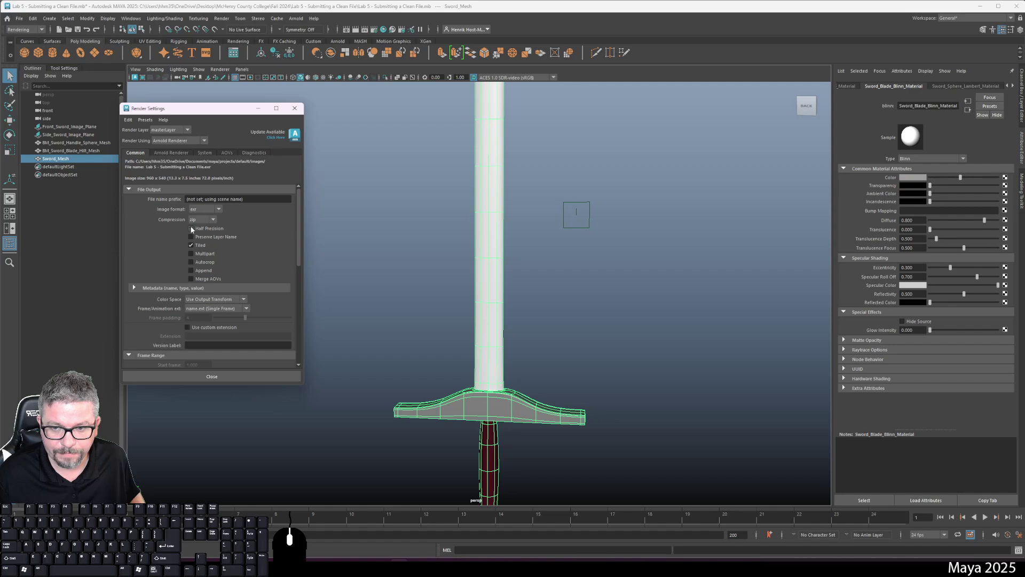
Step: Change Render Using from Arnold Renderer to Maya Software in Render Settings
left_click(184, 141)
left_click(192, 150)
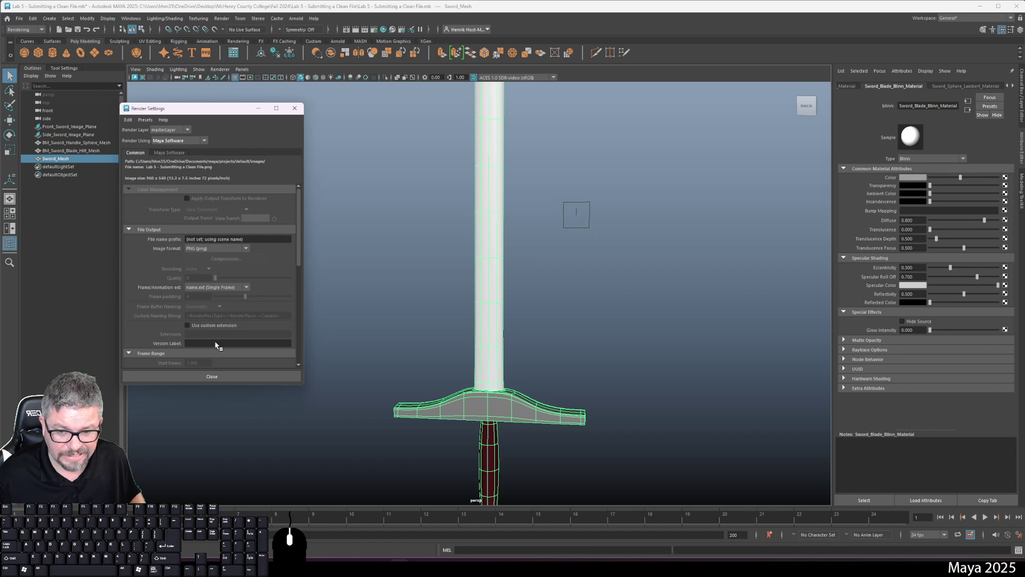
left_click(223, 380)
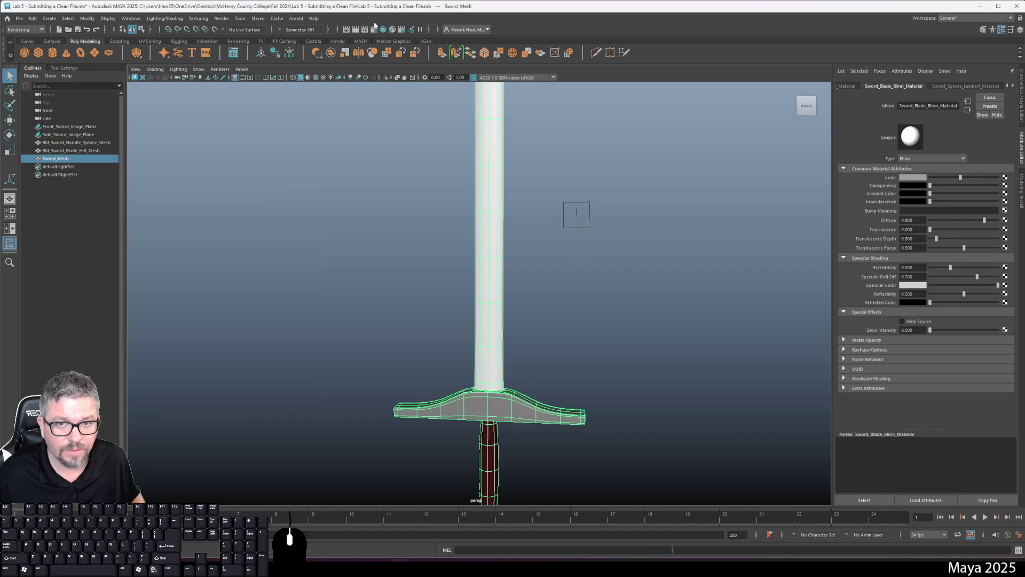
Step: Reopen and close the render preview window, leaving the sword in view
left_click(295, 22)
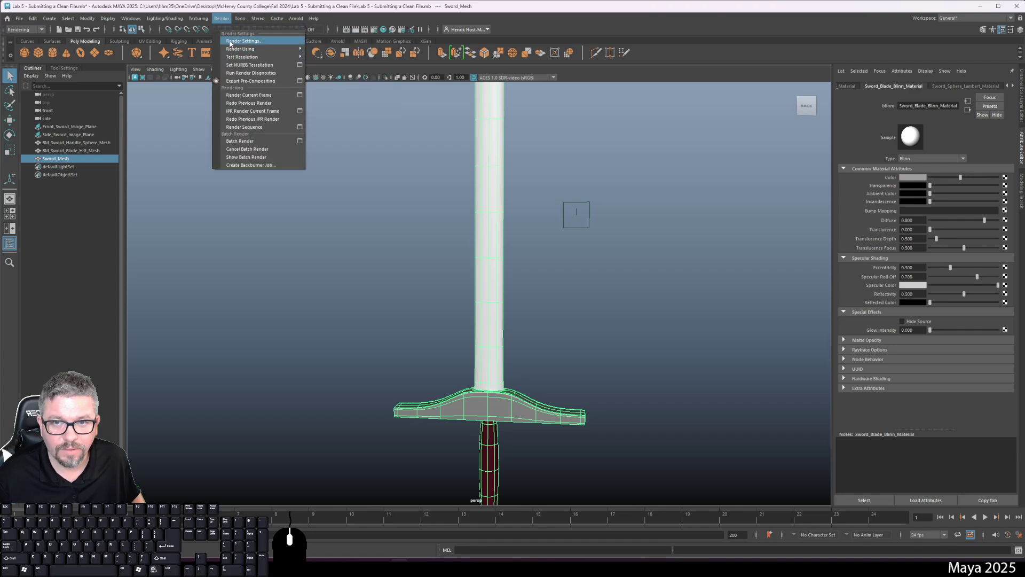
left_click(241, 95)
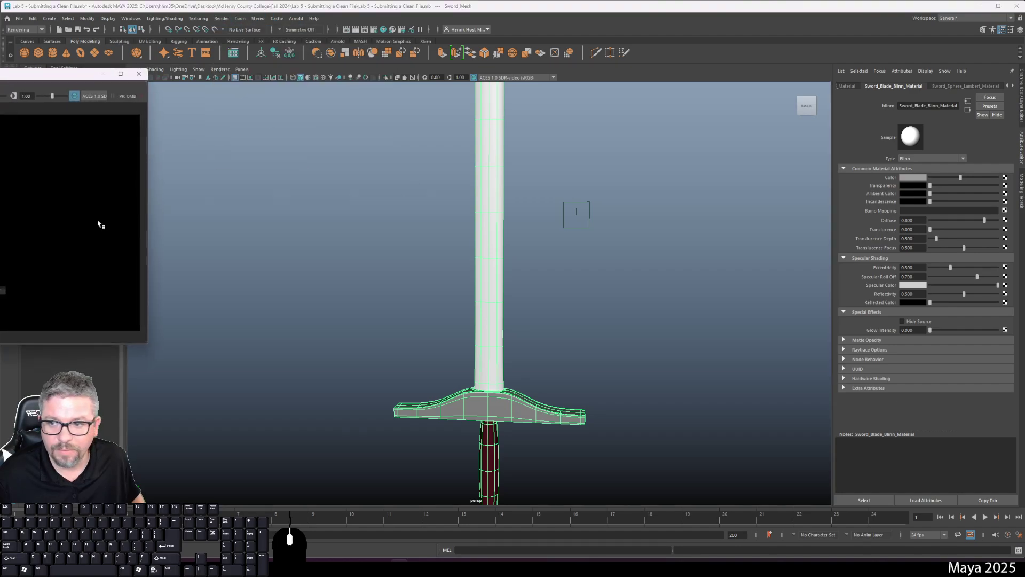
left_click(146, 75)
right_click(328, 322)
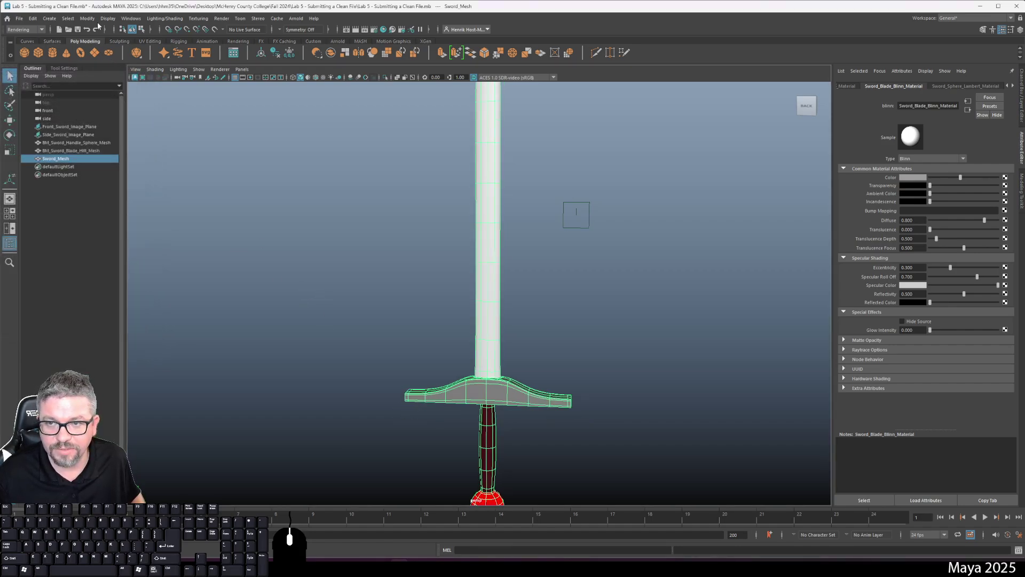
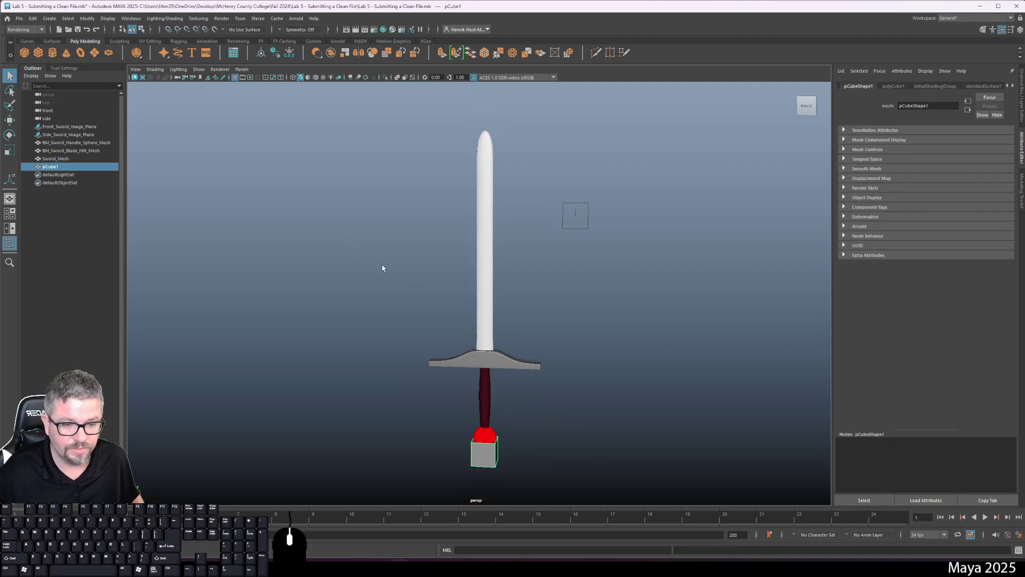
key("w")
left_click_drag(485, 381, 471, 236)
left_click_drag(458, 310, 434, 324)
left_click_drag(529, 277, 440, 319)
left_click_drag(478, 304, 496, 298)
left_click(498, 258)
right_click(375, 171)
left_click_drag(410, 271, 410, 315)
right_click(378, 279)
left_click(374, 293)
left_click_drag(372, 291, 371, 270)
left_click(297, 25)
left_click(307, 39)
left_click(129, 74)
left_click(223, 22)
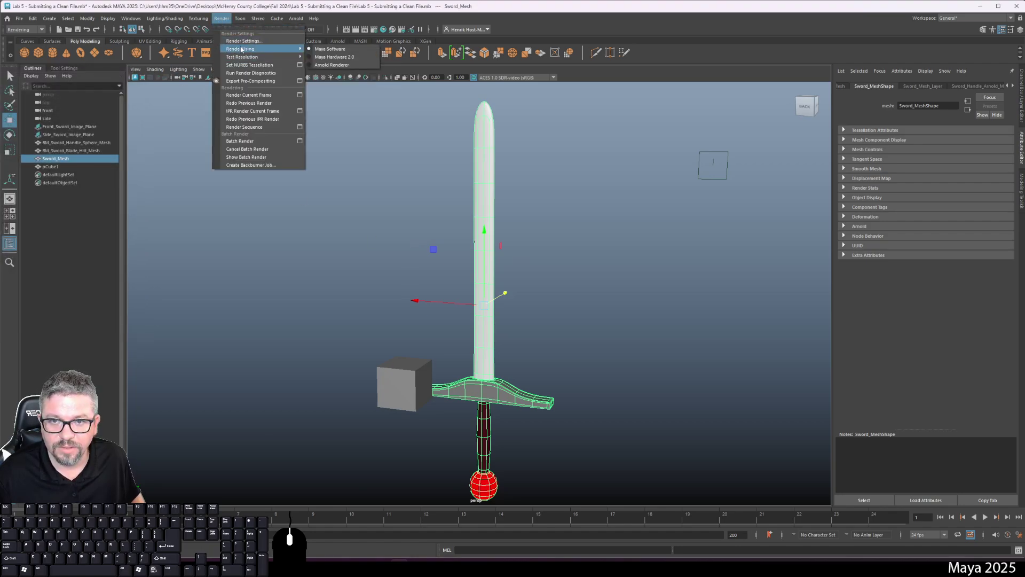
left_click(258, 100)
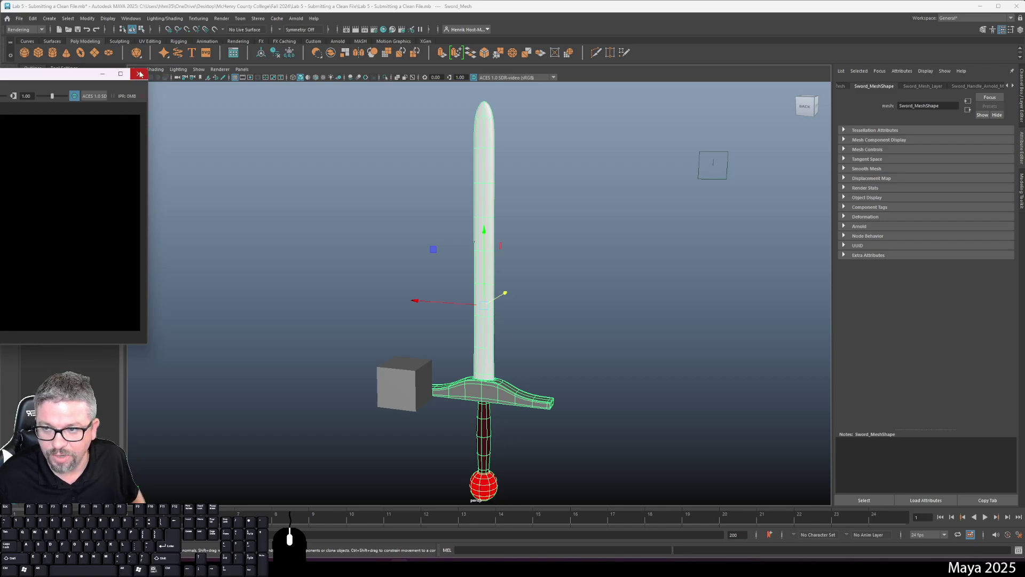
left_click(31, 82)
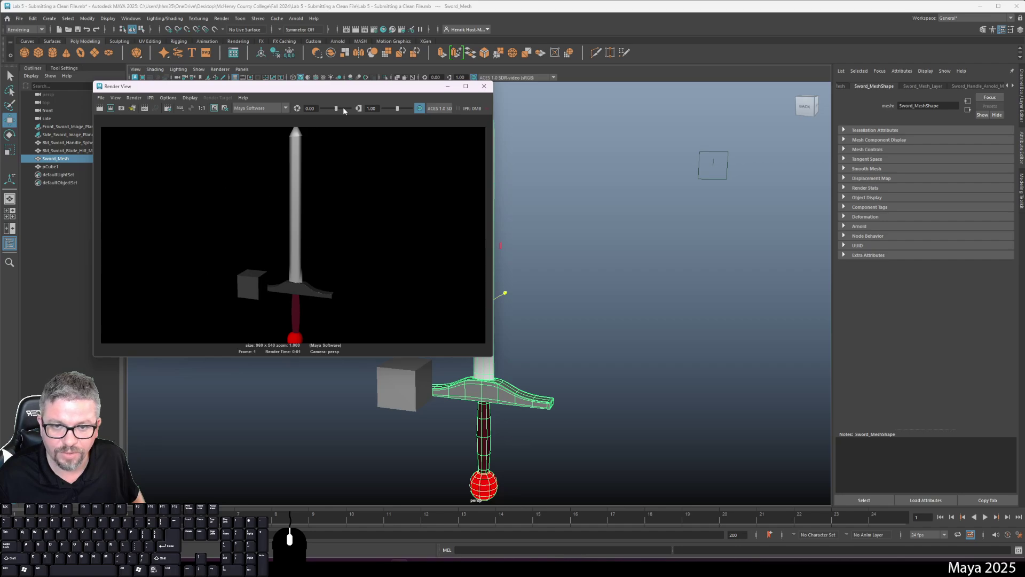
left_click(492, 85)
left_click(307, 26)
left_click(301, 17)
left_click(374, 391)
left_click(385, 383)
key("Delete")
left_click(424, 313)
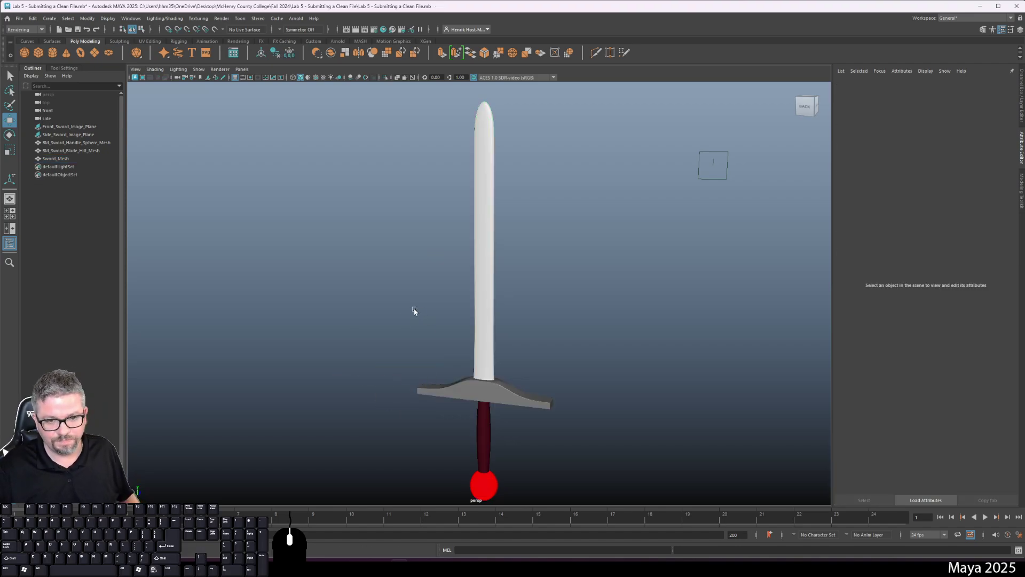
Step: Deselect the sword and dolly the perspective camera back to see it whole
left_click(417, 312)
left_click(478, 288)
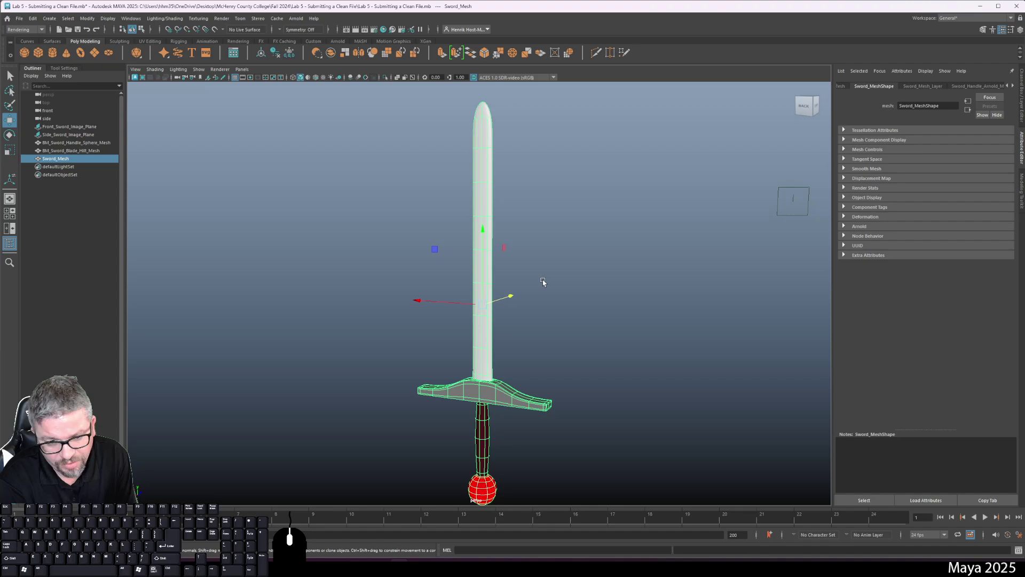
left_click(578, 257)
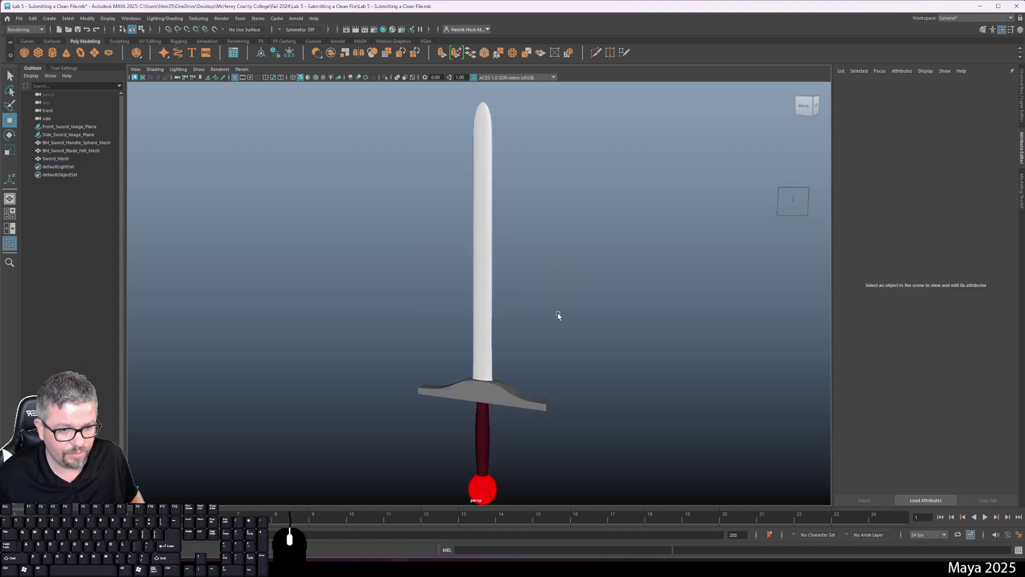
left_click_drag(569, 294, 572, 265)
left_click_drag(548, 287, 540, 271)
left_click_drag(538, 257, 535, 284)
left_click_drag(533, 283, 523, 265)
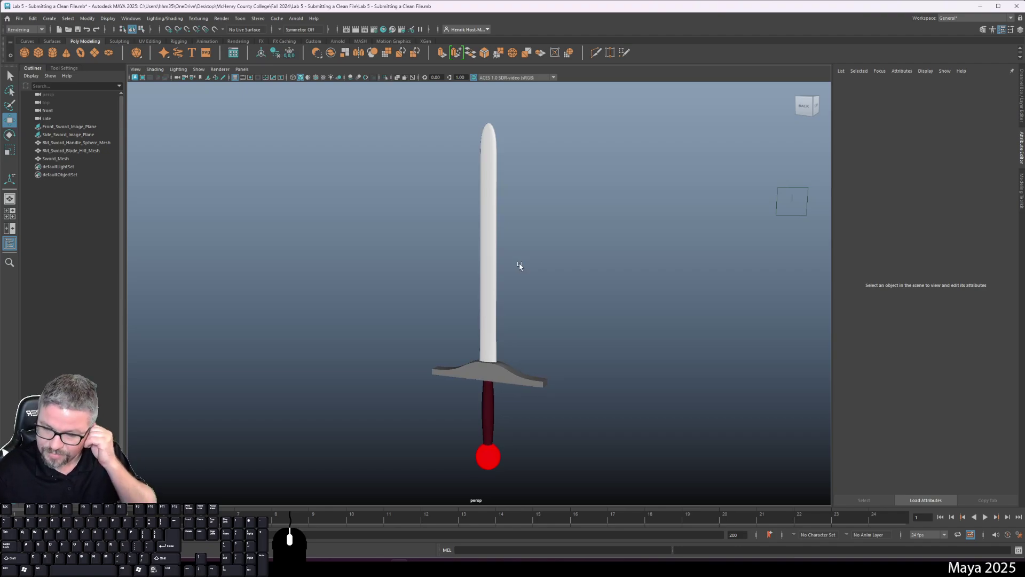
Step: Add a polygon test cube to the lower left of the scene, away from the sword
left_click(490, 289)
right_click(1012, 88)
left_click(642, 322)
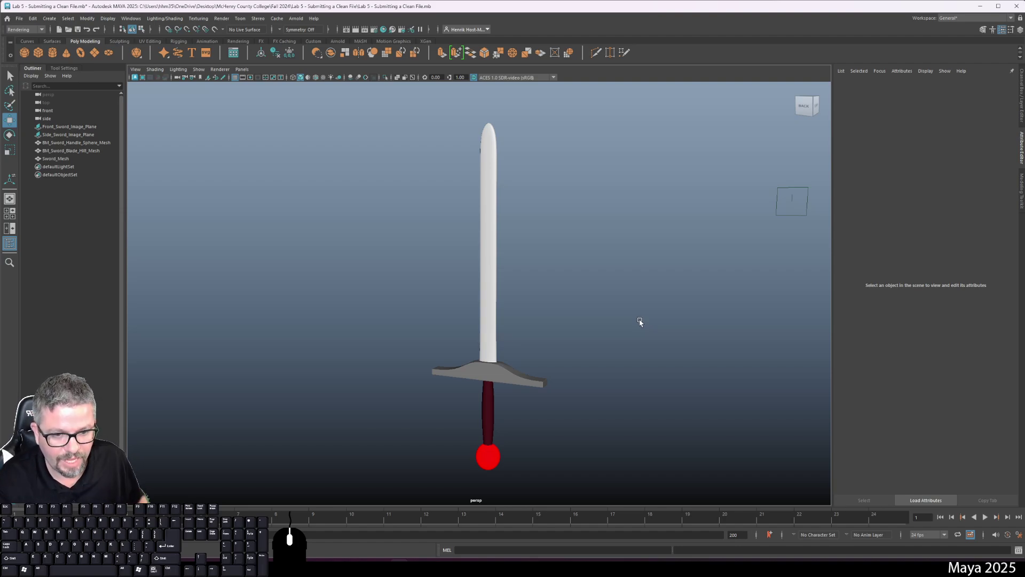
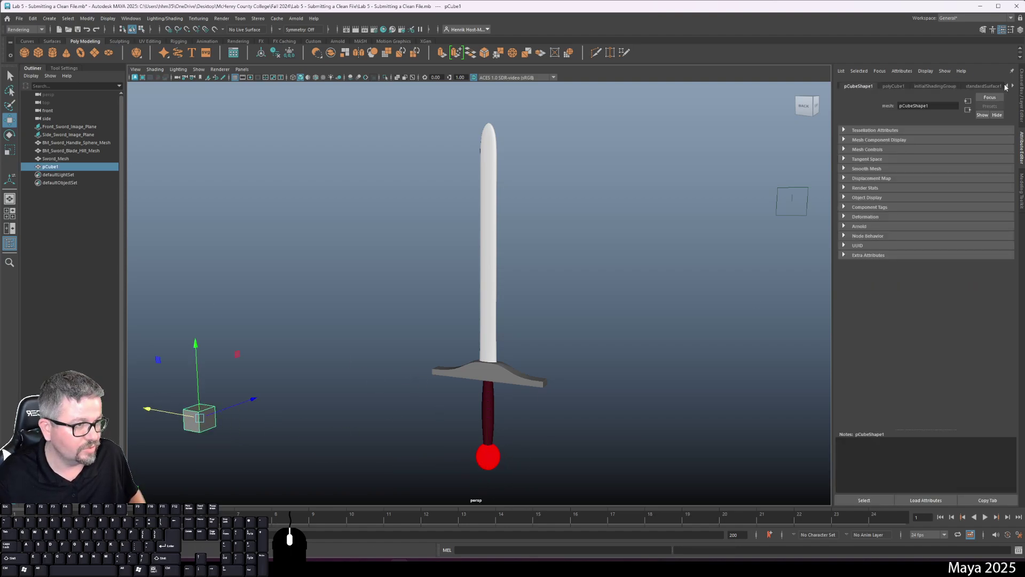
Step: Set the cube's standardSurface1 Base Color to green
left_click(994, 89)
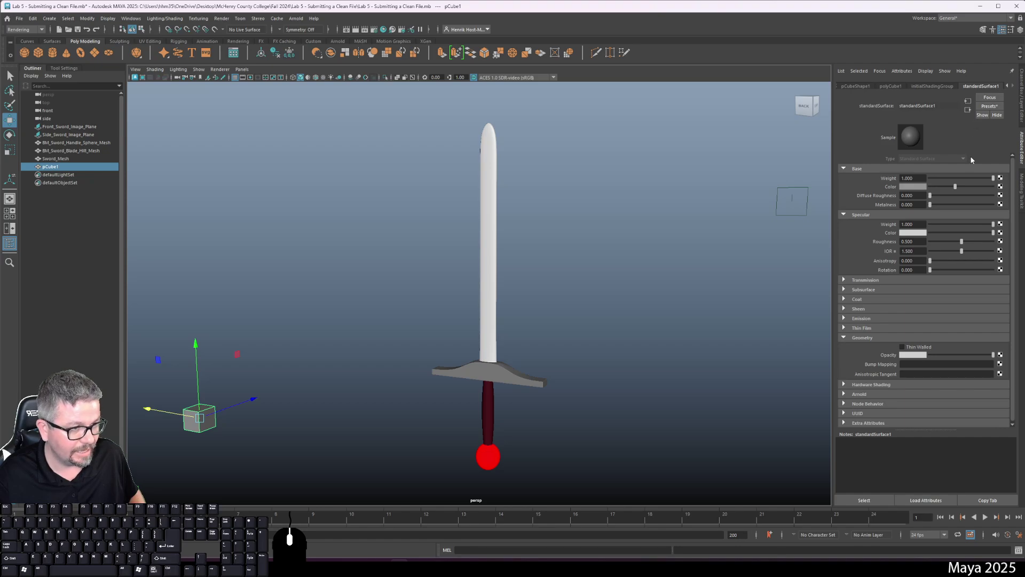
left_click(911, 191)
left_click(900, 170)
left_click(642, 282)
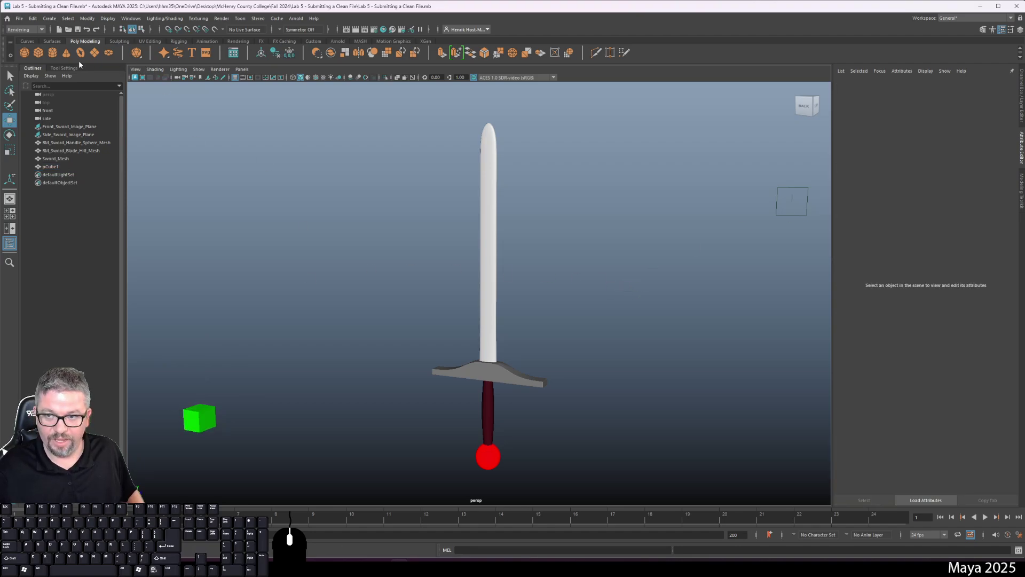
Step: Create a polygon cylinder and move it beside the cube
left_click(53, 54)
key("w")
left_click_drag(447, 464, 318, 438)
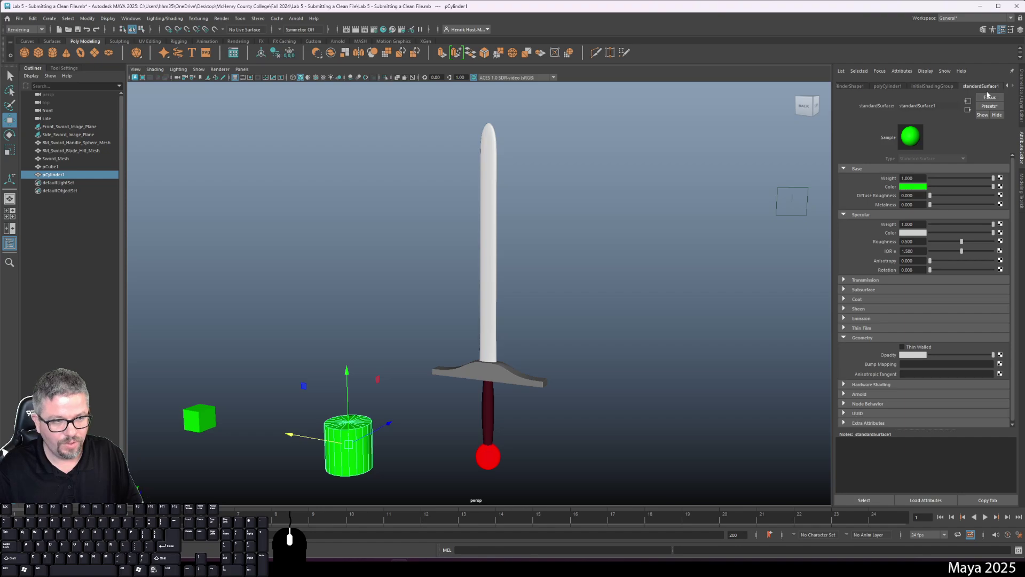
Step: Turn the shared standardSurface1 Base Color back to grey and clear the selection
left_click(912, 191)
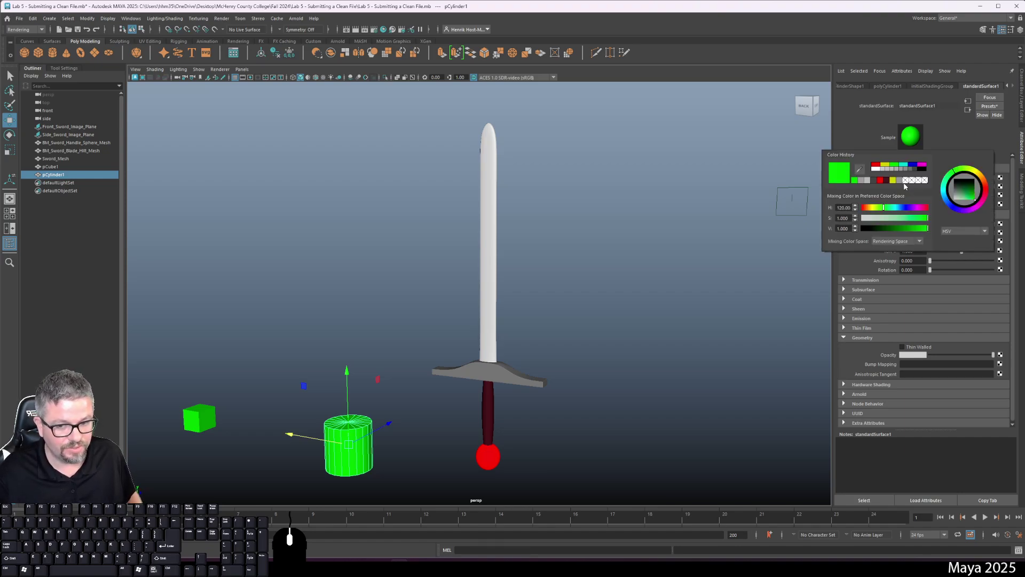
left_click(901, 171)
left_click(381, 276)
left_click_drag(362, 314, 345, 277)
left_click(247, 416)
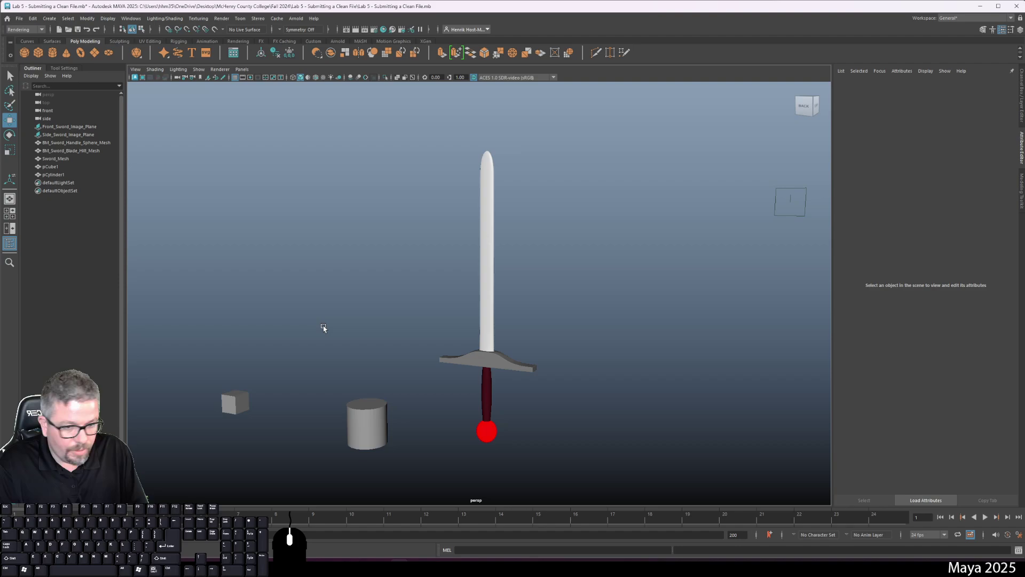